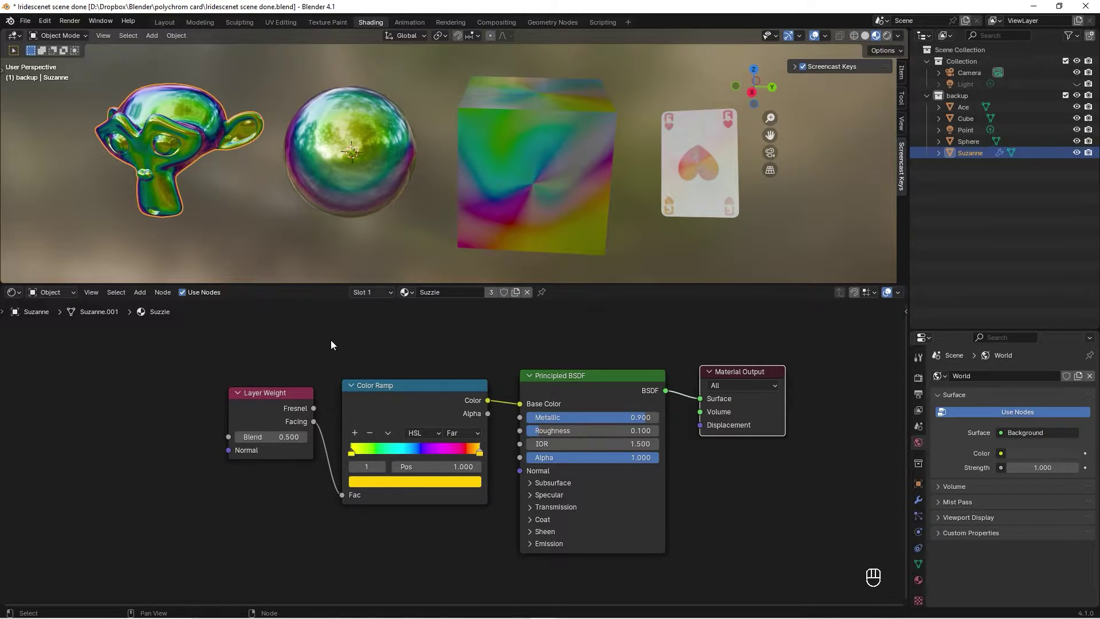
Check the Node Wrangler add-on in Preferences and return to the starting scene
{"action": "left_click", "coordinate": [52, 25]}
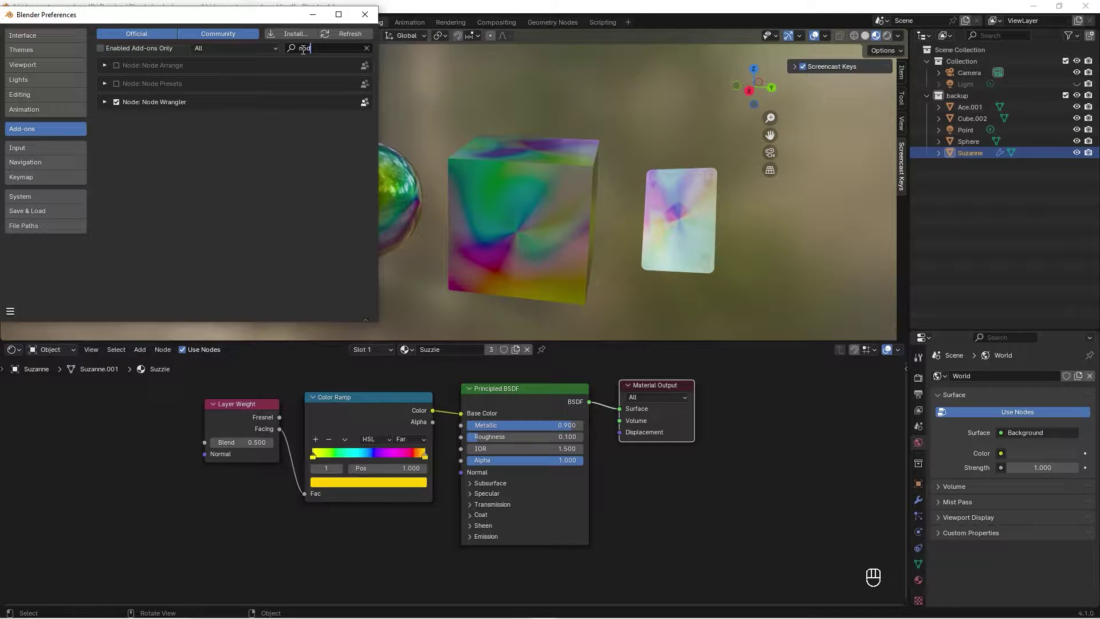
{"action": "left_click", "coordinate": [162, 167]}
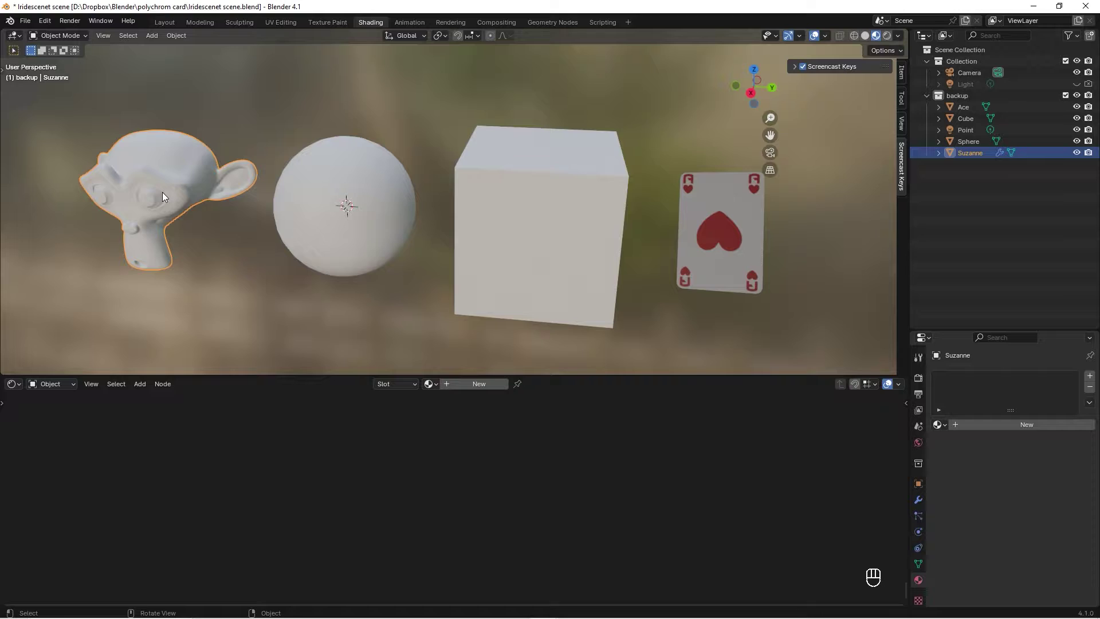
Create a new material on the monkey with a Color Ramp feeding Base Color
{"action": "left_click_drag", "start_coordinate": [335, 211], "coordinate": [430, 249]}
{"action": "left_click", "coordinate": [484, 383]}
{"action": "double_click", "coordinate": [678, 382]}
{"action": "key", "text": "shift+a"}
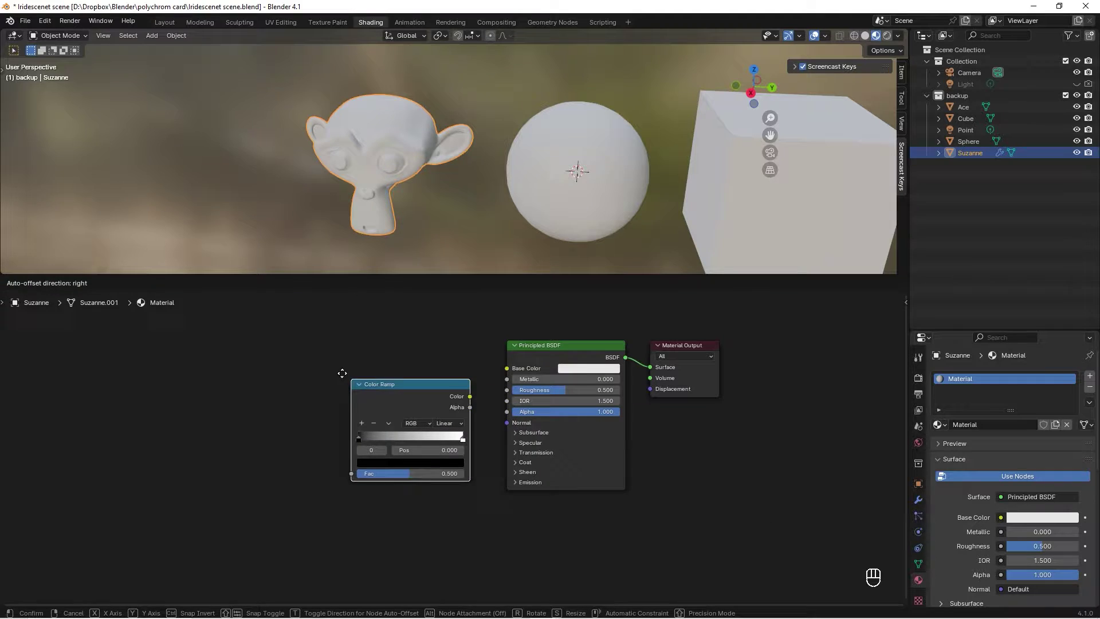
{"action": "left_click_drag", "start_coordinate": [463, 379], "coordinate": [517, 370]}
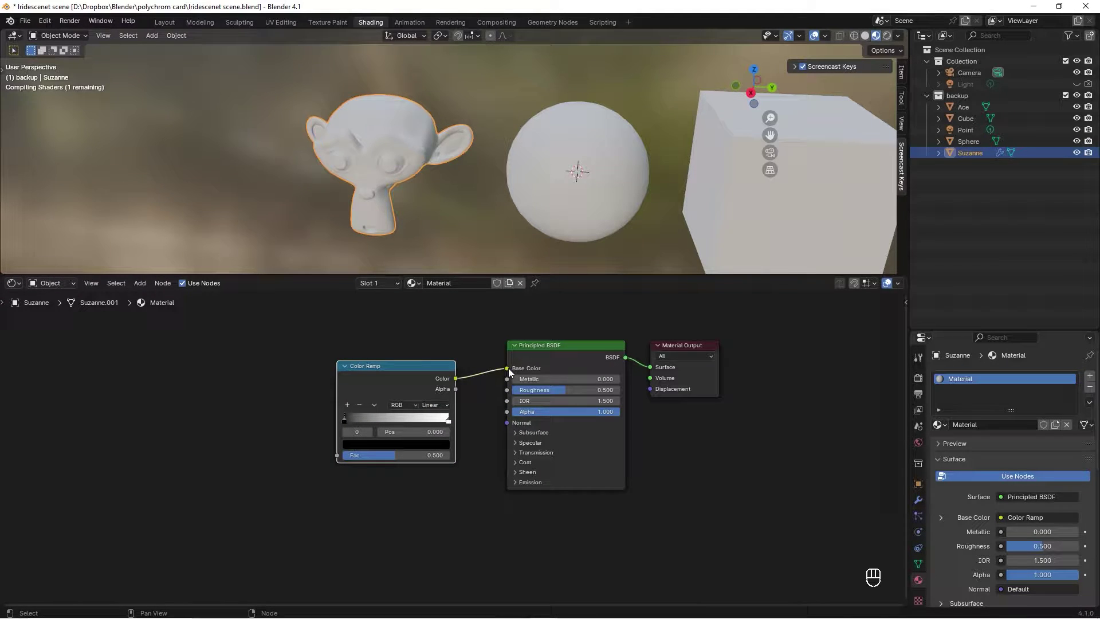
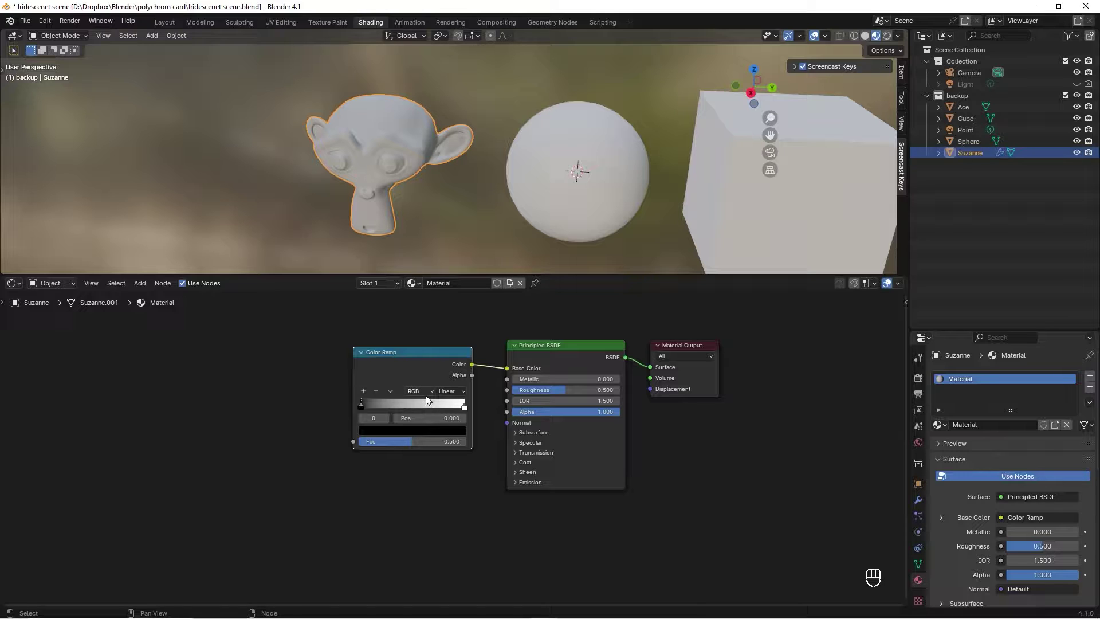
Set the ramp to HSL Far blending with both colour stops yellow for a rainbow gradient
{"action": "left_click_drag", "start_coordinate": [430, 393], "coordinate": [466, 403]}
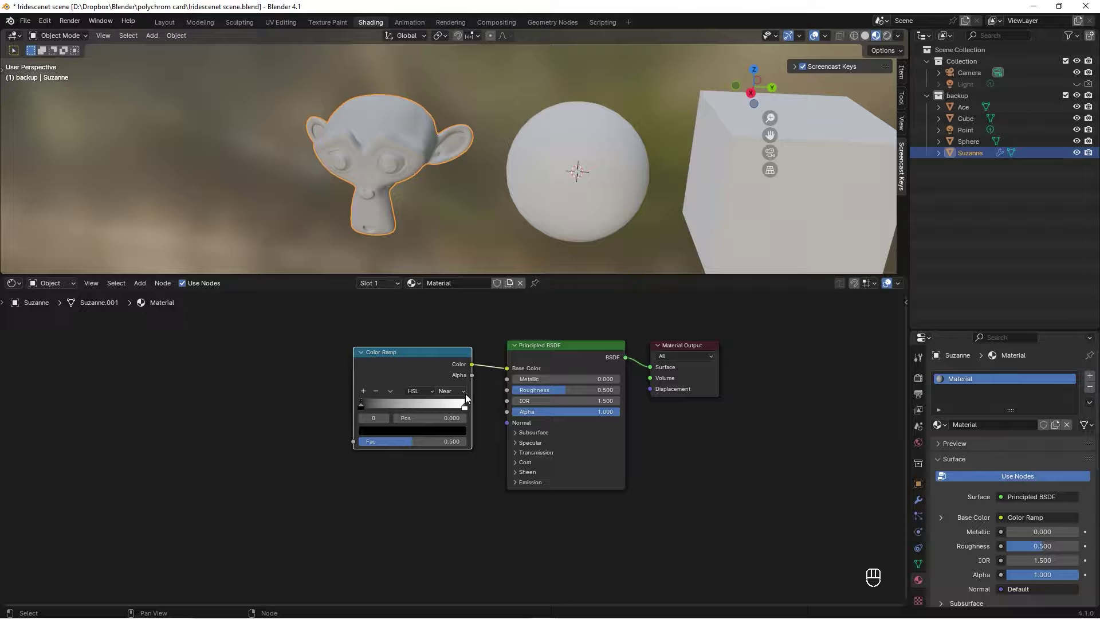
{"action": "left_click_drag", "start_coordinate": [464, 394], "coordinate": [457, 426]}
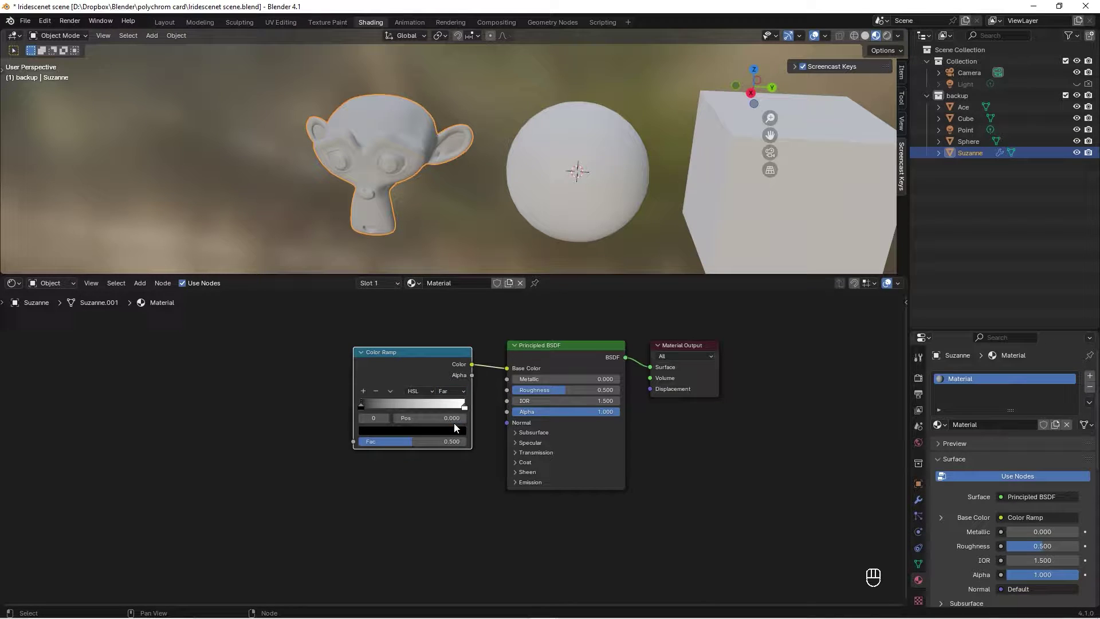
{"action": "key", "text": "ctrl+z"}
{"action": "left_click", "coordinate": [469, 410]}
{"action": "left_click", "coordinate": [460, 431]}
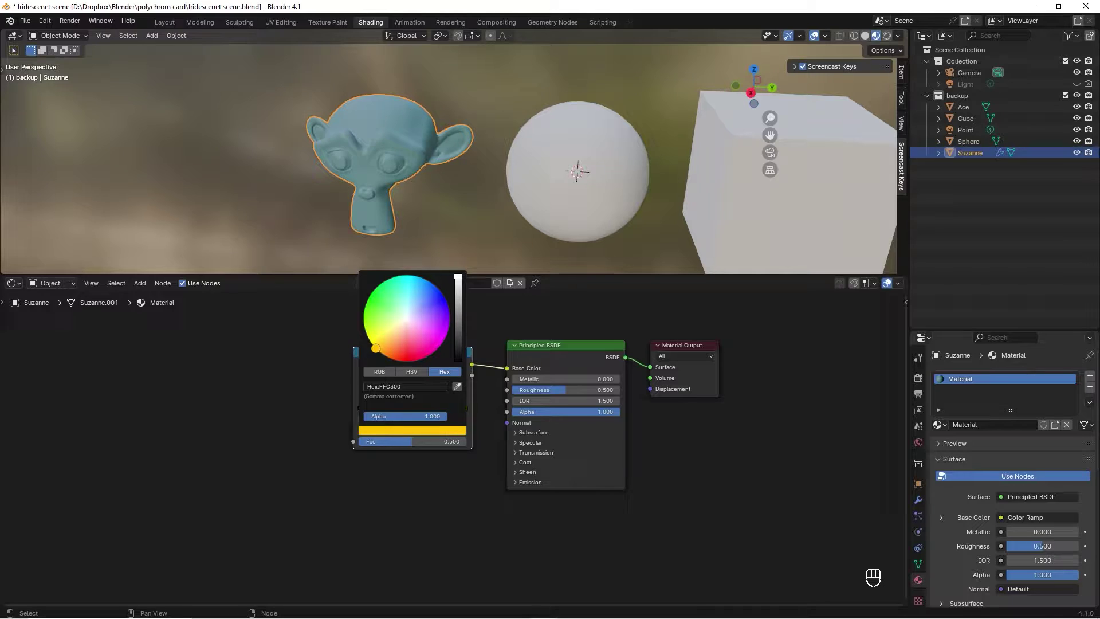
{"action": "left_click", "coordinate": [365, 411]}
{"action": "left_click", "coordinate": [395, 433]}
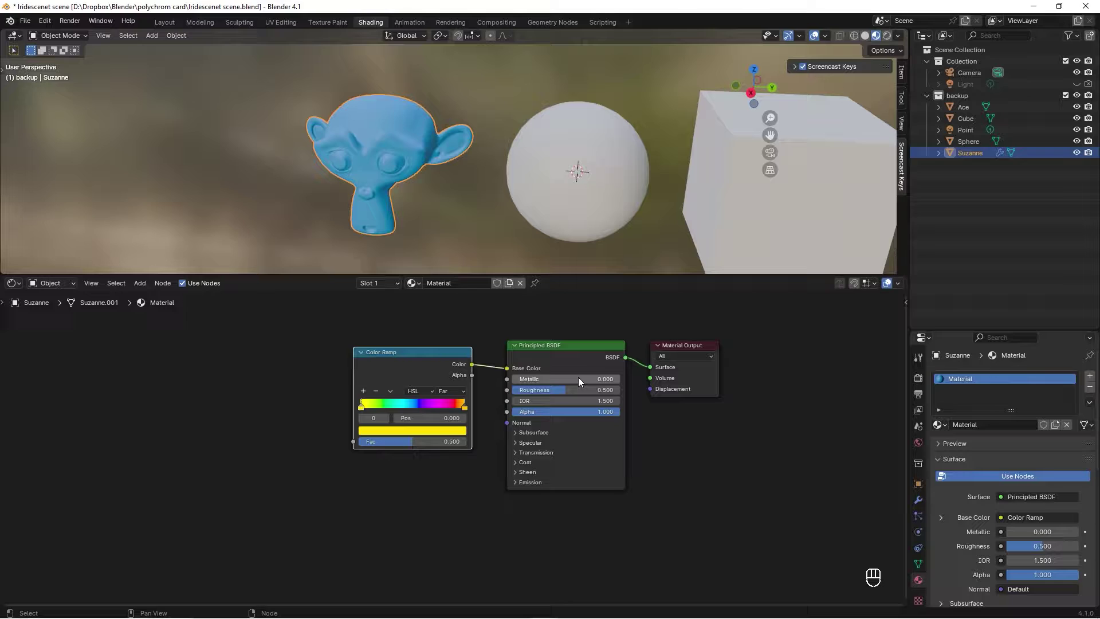
Set the Principled BSDF to Metallic 0.900 and Roughness 0.100
{"action": "left_click_drag", "start_coordinate": [581, 381], "coordinate": [581, 381]}
{"action": "left_click_drag", "start_coordinate": [563, 396], "coordinate": [563, 396]}
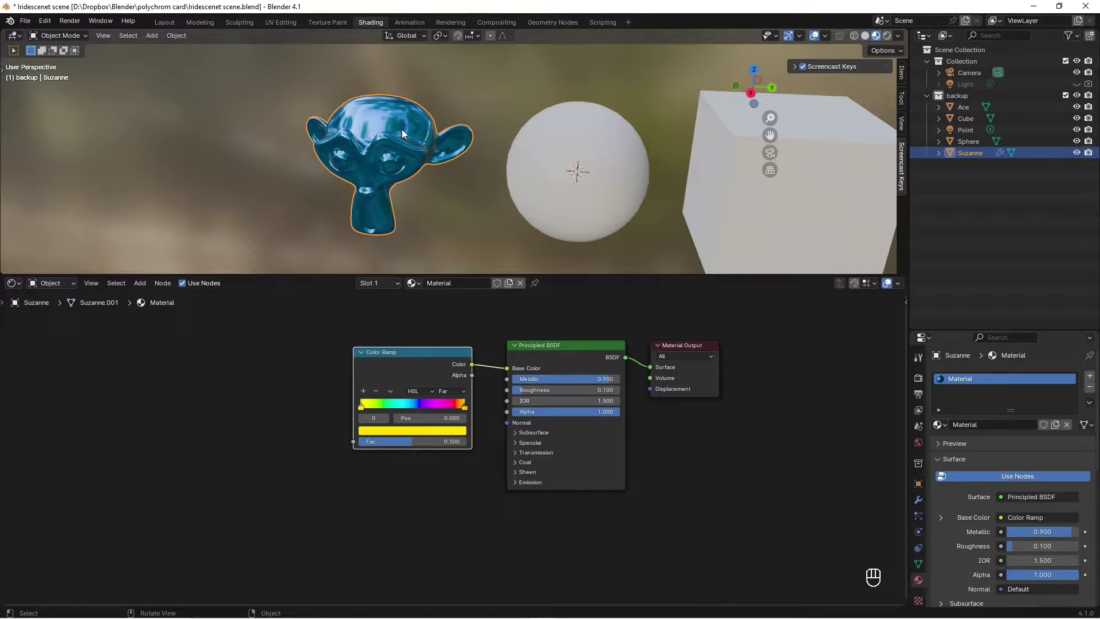
{"action": "left_click", "coordinate": [441, 356]}
{"action": "left_click_drag", "start_coordinate": [306, 357], "coordinate": [309, 361]}
Add a Layer Weight node with Facing driving the Color Ramp factor, then rename the material
{"action": "key", "text": "shift+a"}
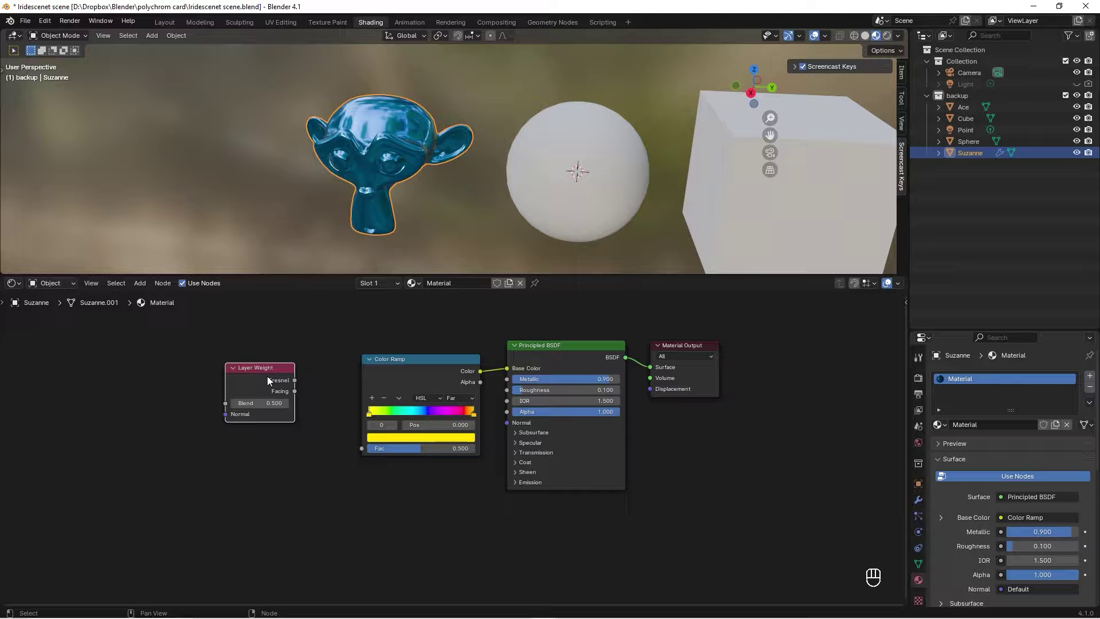
{"action": "left_click_drag", "start_coordinate": [306, 396], "coordinate": [372, 452]}
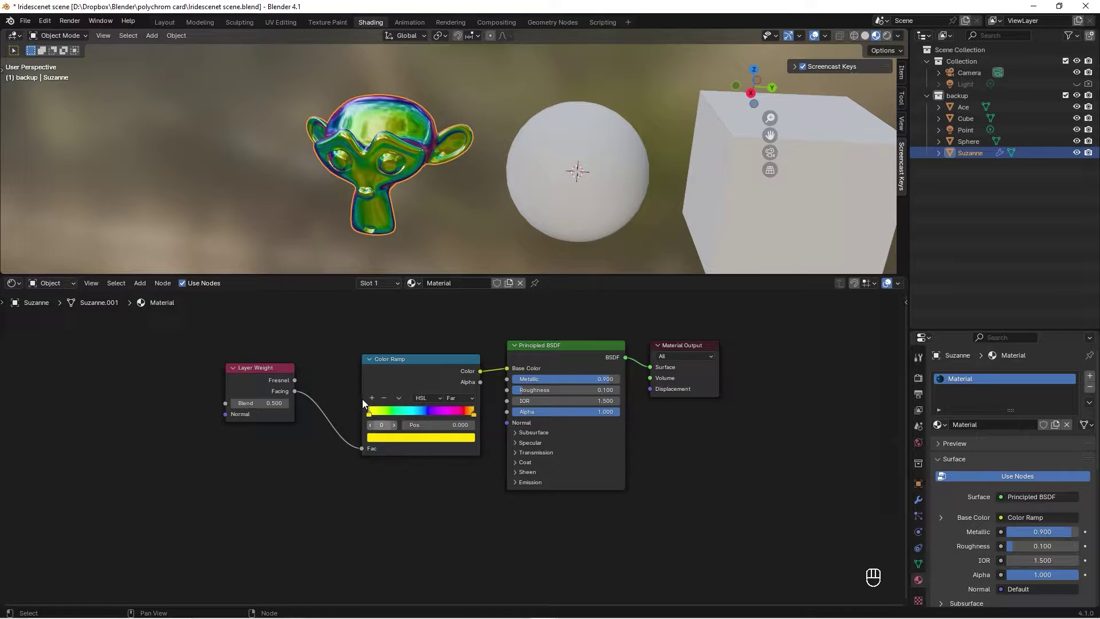
{"action": "left_click", "coordinate": [284, 371]}
{"action": "left_click_drag", "start_coordinate": [413, 146], "coordinate": [404, 149]}
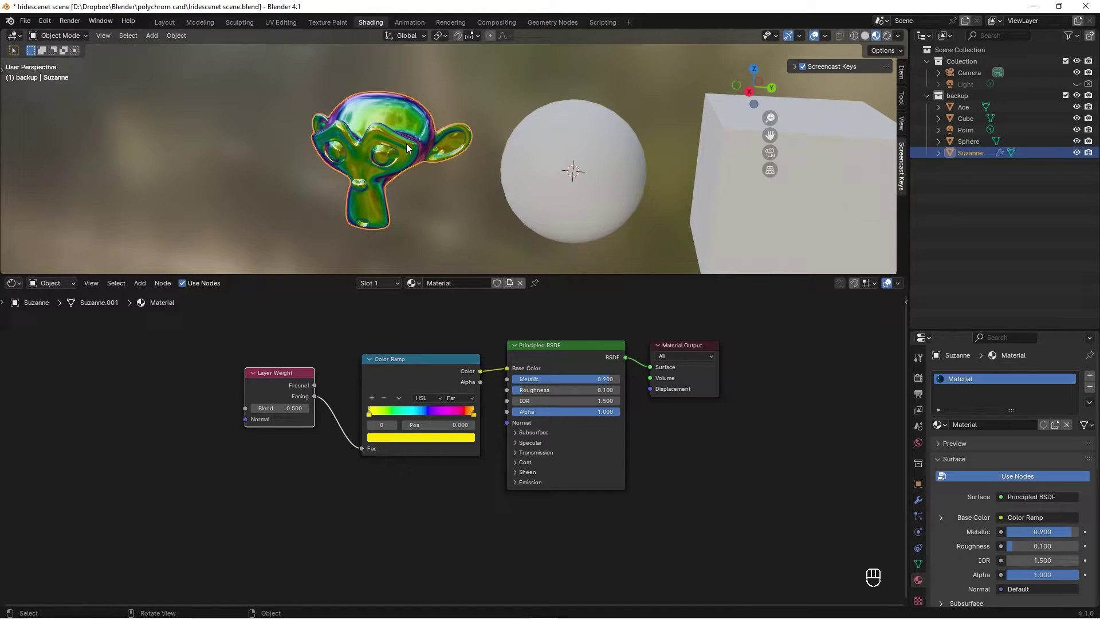
{"action": "left_click_drag", "start_coordinate": [467, 286], "coordinate": [466, 285]}
{"action": "key", "text": "z"}
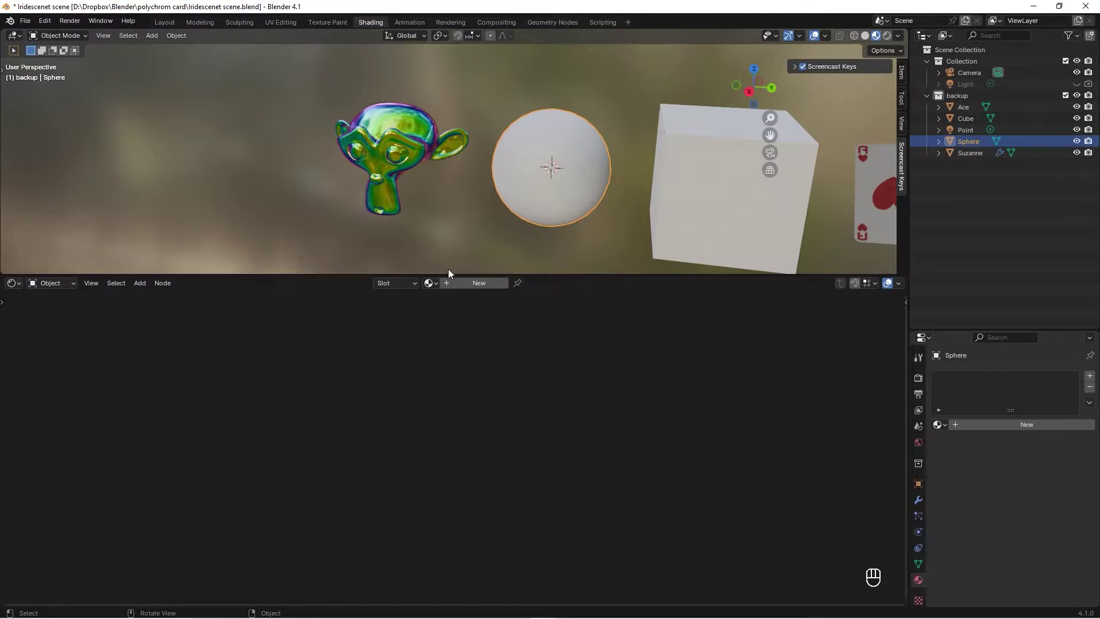
Assign the Suzzi iridescent material to the sphere and frame the card in view
{"action": "left_click_drag", "start_coordinate": [437, 285], "coordinate": [457, 316]}
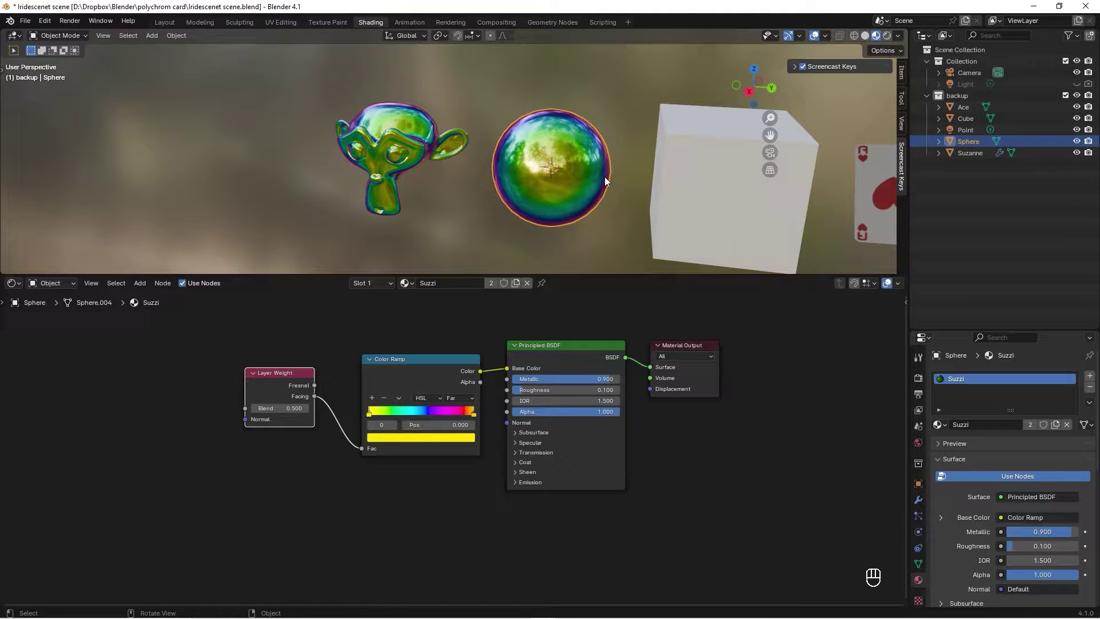
{"action": "left_click_drag", "start_coordinate": [522, 156], "coordinate": [495, 179]}
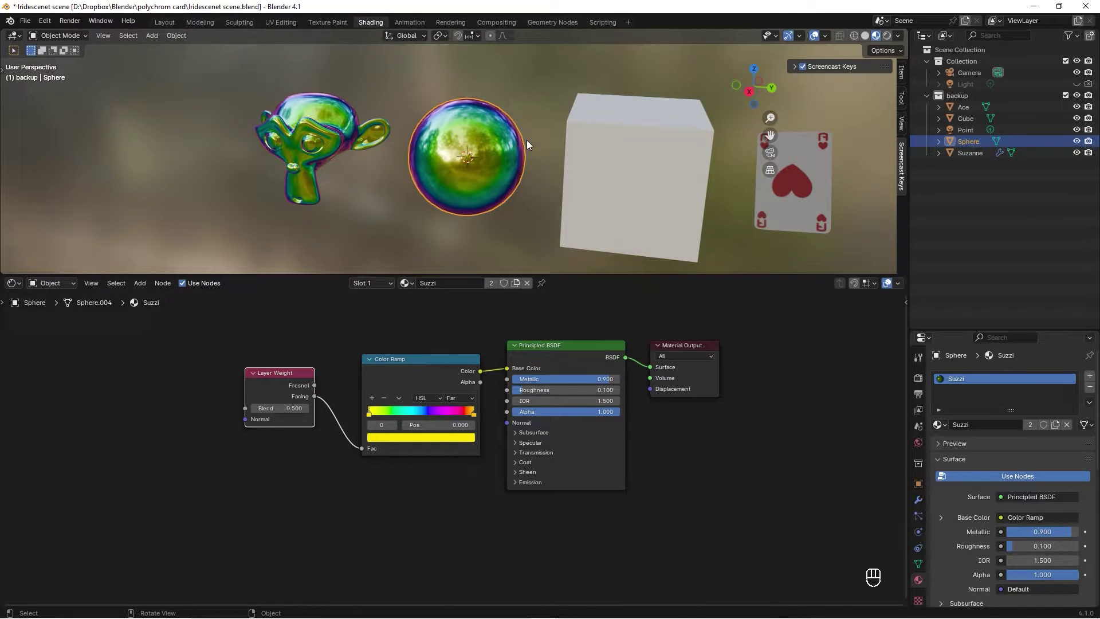
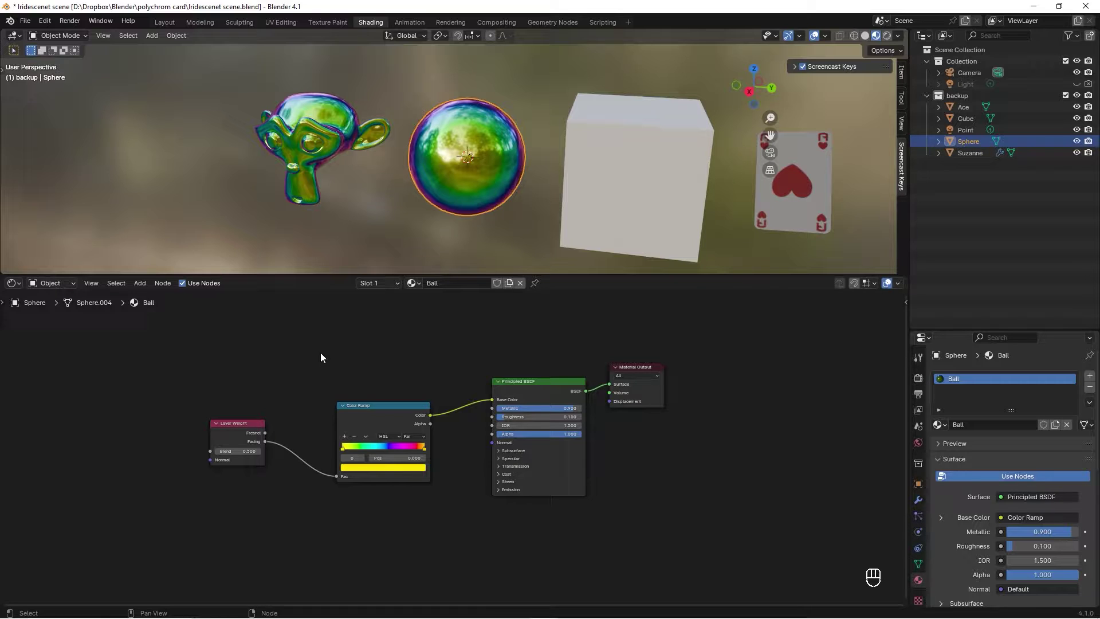
Add a Radial Y Tangent and a Math Add node summing Tangent and Facing
{"action": "key", "text": "shift+a"}
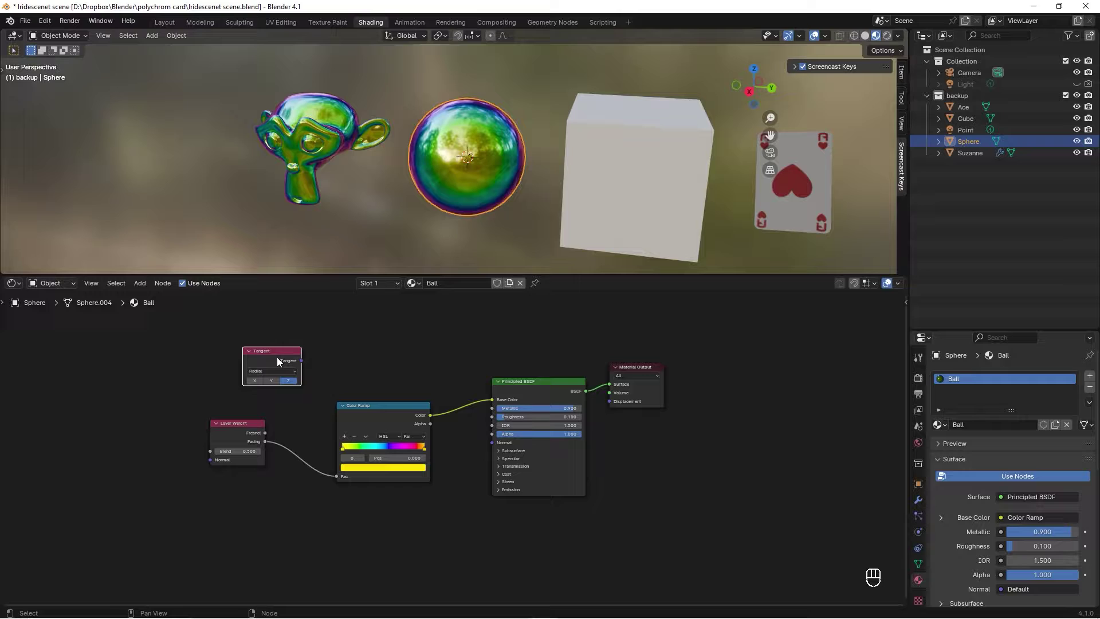
{"action": "left_click", "coordinate": [274, 384]}
{"action": "left_click", "coordinate": [369, 359]}
{"action": "key", "text": "shift+a"}
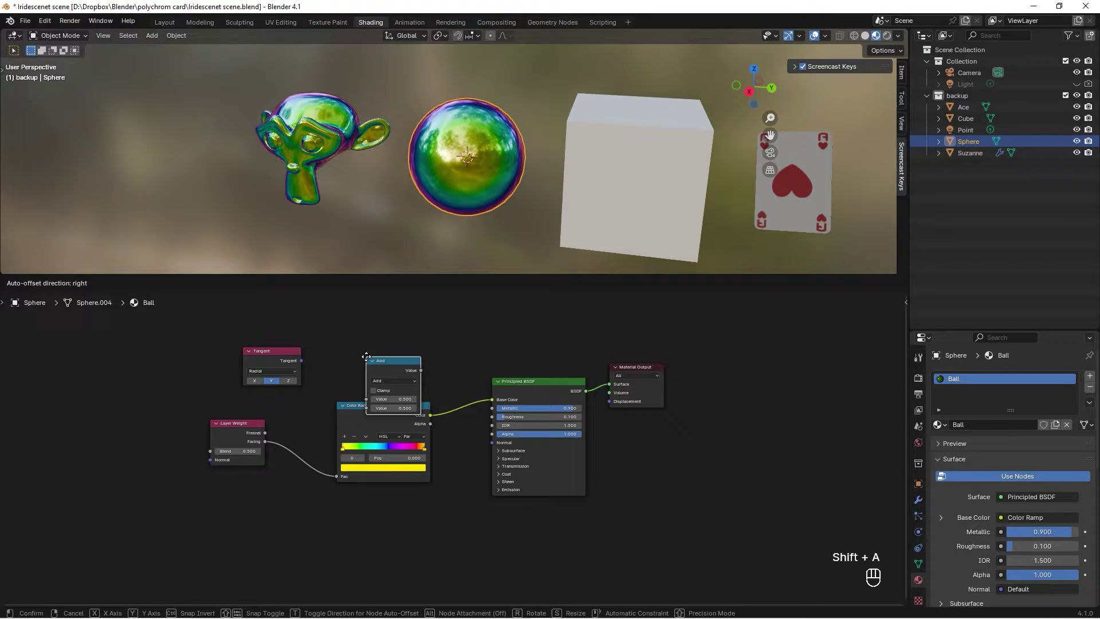
{"action": "double_click", "coordinate": [292, 357]}
{"action": "left_click", "coordinate": [346, 330]}
{"action": "left_click_drag", "start_coordinate": [262, 354], "coordinate": [276, 380]}
{"action": "double_click", "coordinate": [261, 423]}
{"action": "left_click_drag", "start_coordinate": [249, 424], "coordinate": [292, 385]}
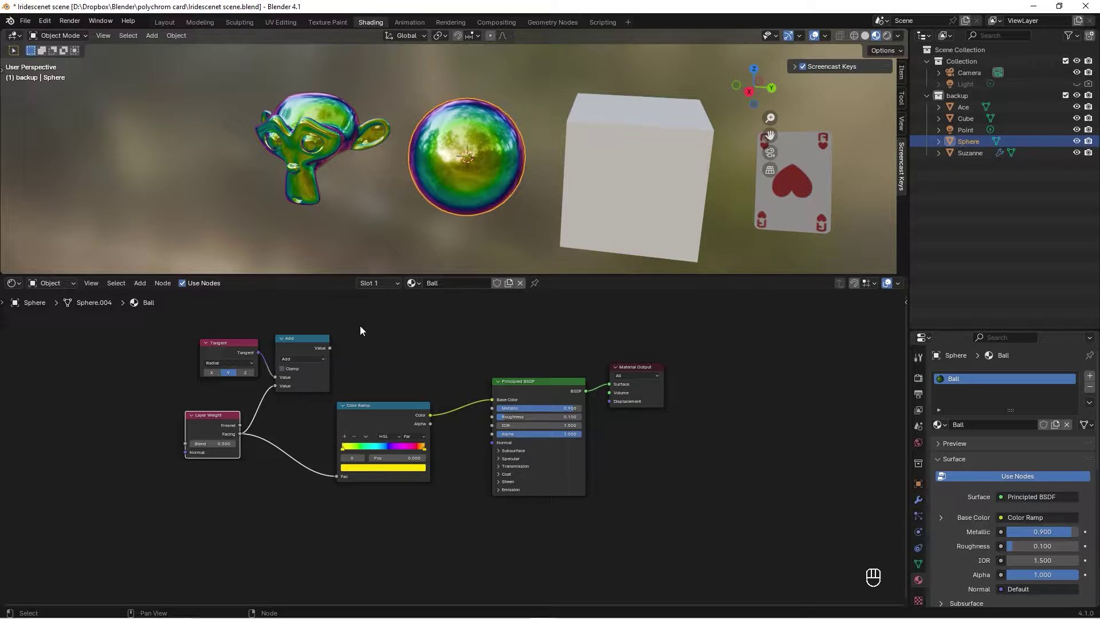
{"action": "left_click", "coordinate": [372, 330]}
Add a Hue/Saturation/Value node with Add driving Hue and a pale blue colour
{"action": "key", "text": "shift+a"}
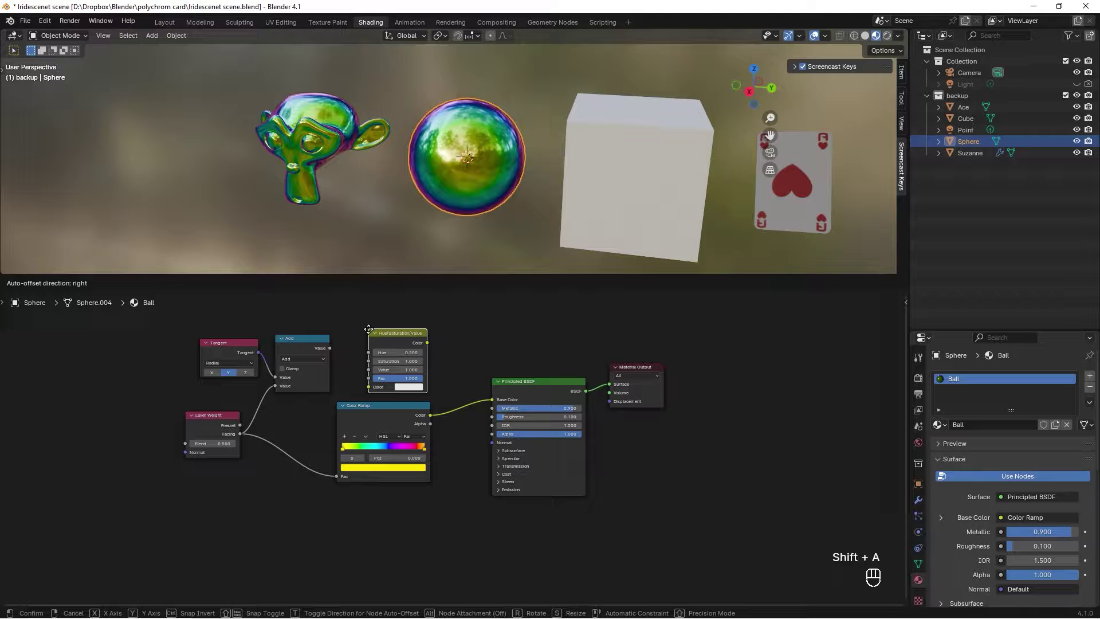
{"action": "left_click_drag", "start_coordinate": [333, 350], "coordinate": [363, 351]}
{"action": "left_click", "coordinate": [400, 384]}
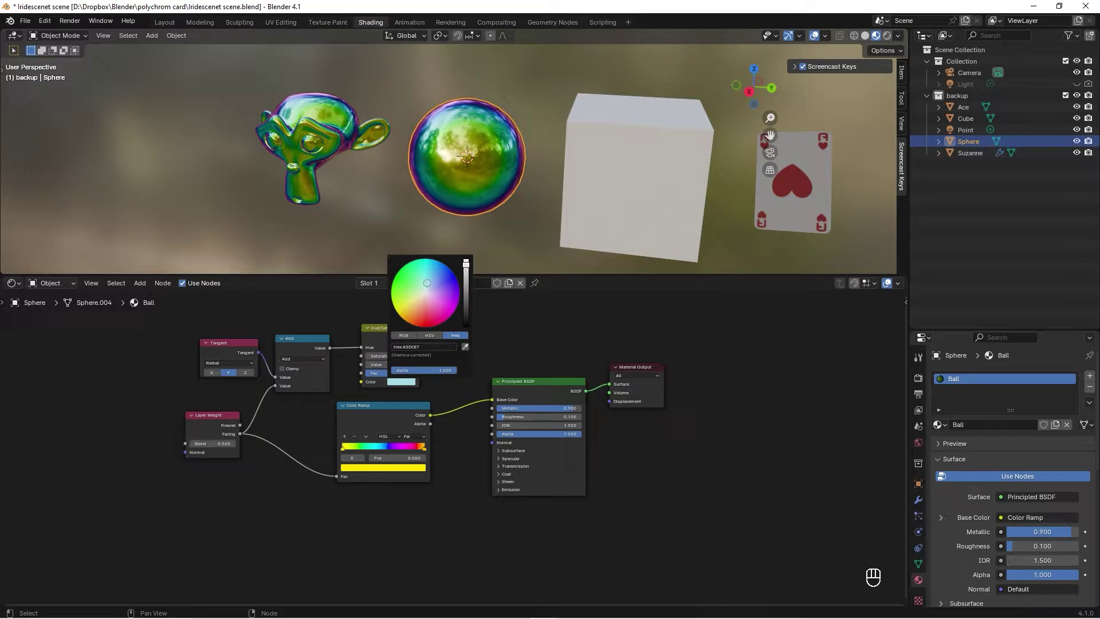
{"action": "left_click", "coordinate": [414, 332]}
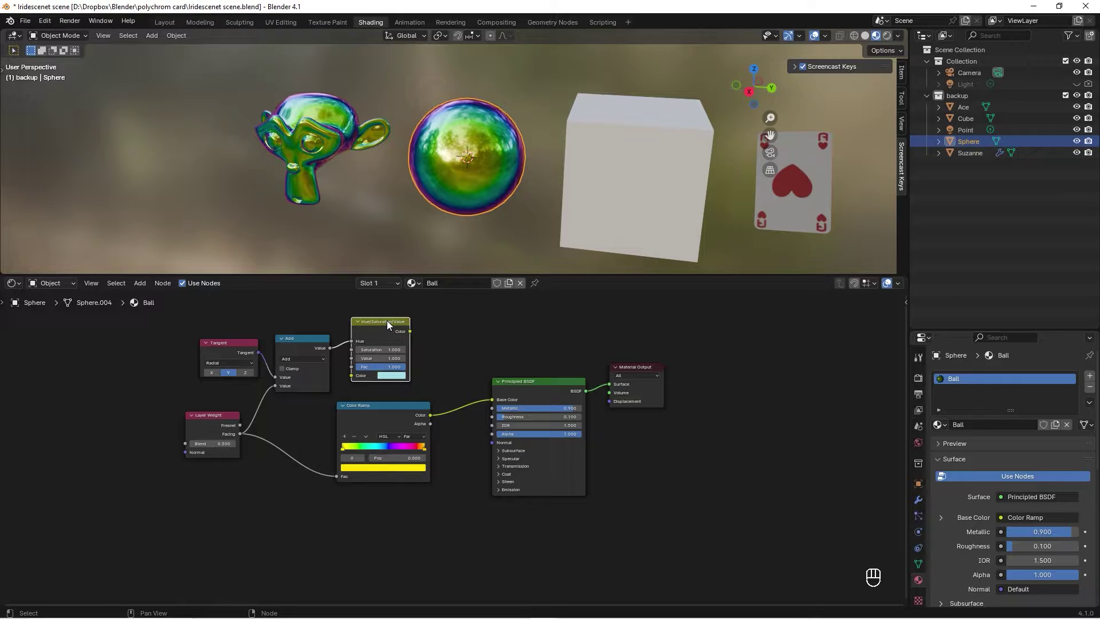
Mix the HSV colour with the ramp colour into Base Color and test the factor range
{"action": "left_click_drag", "start_coordinate": [390, 327], "coordinate": [398, 424]}
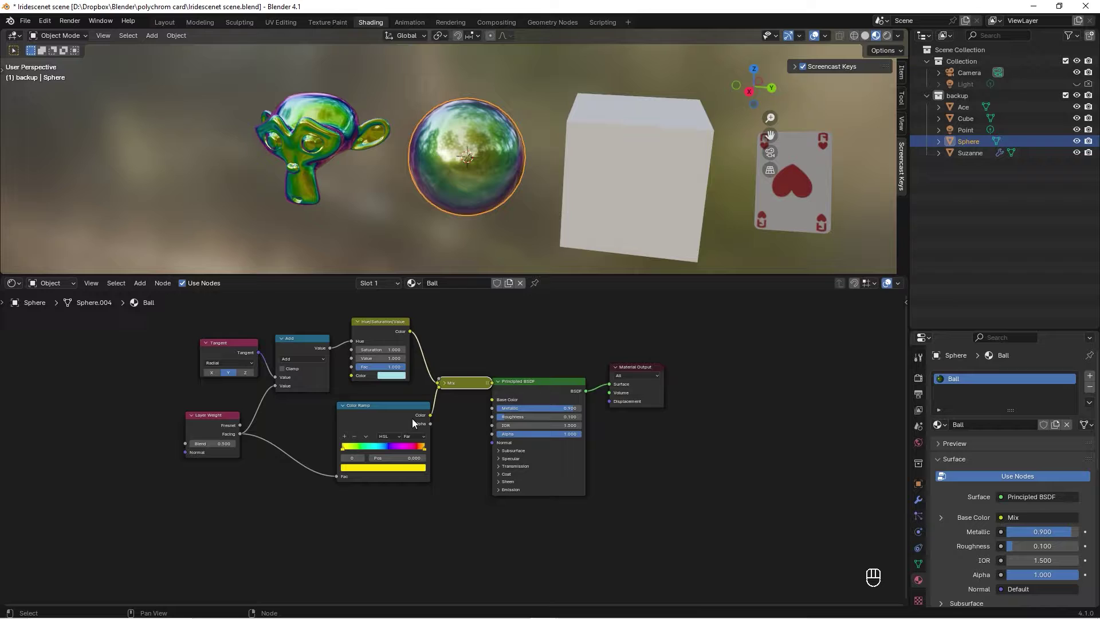
{"action": "left_click", "coordinate": [535, 383]}
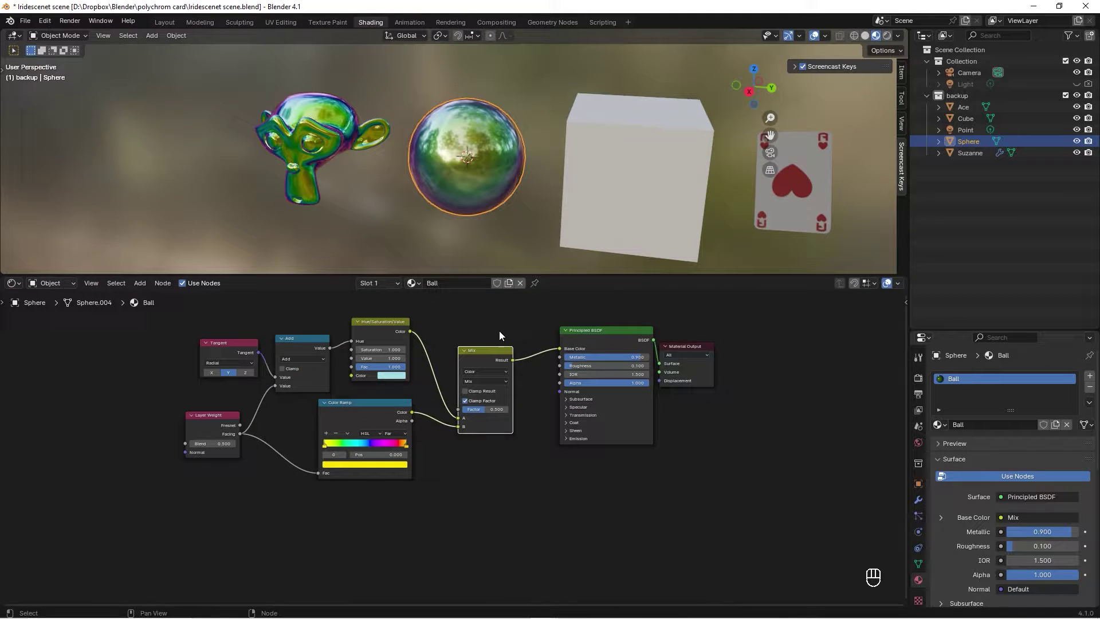
{"action": "left_click_drag", "start_coordinate": [504, 399], "coordinate": [531, 398]}
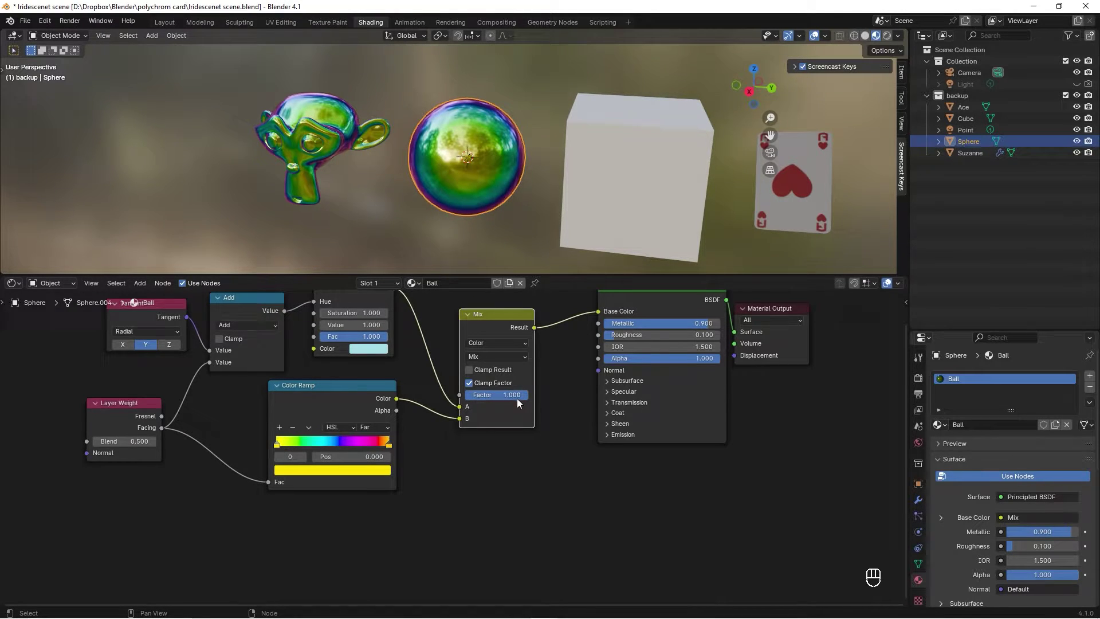
{"action": "left_click_drag", "start_coordinate": [522, 398], "coordinate": [462, 399]}
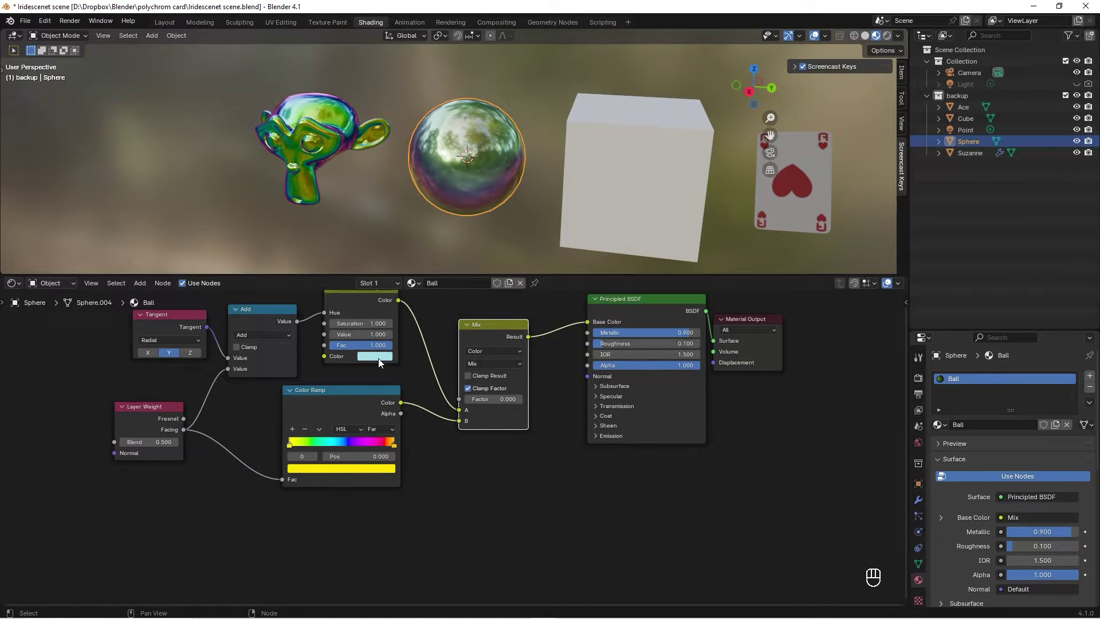
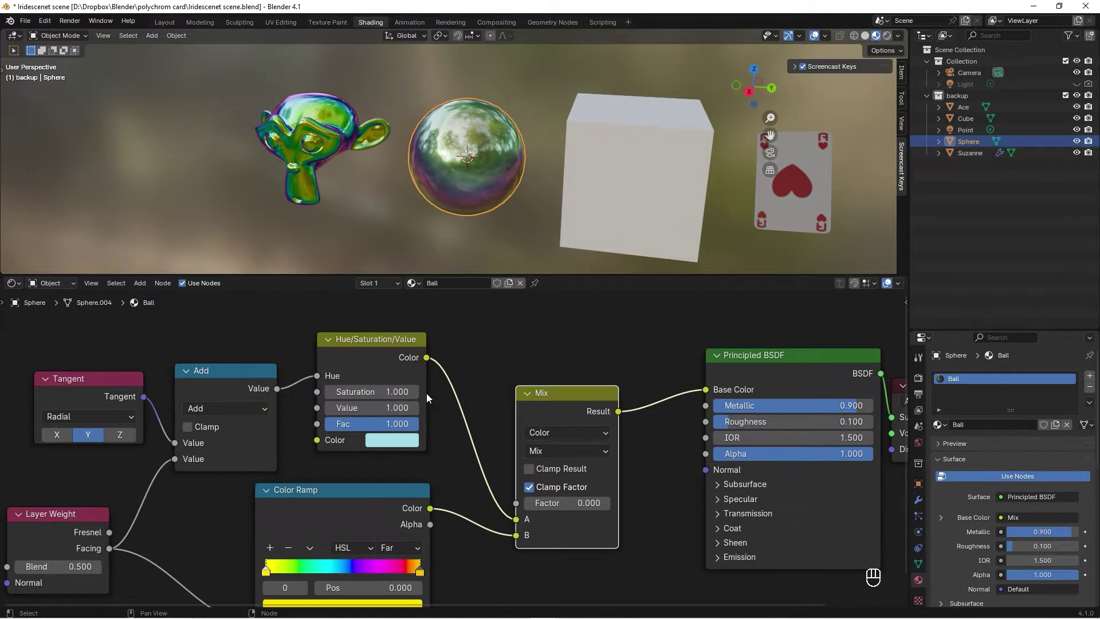
Set Saturation and Value to 2 and raise the mix factor to about 0.642
{"action": "left_click", "coordinate": [270, 563]}
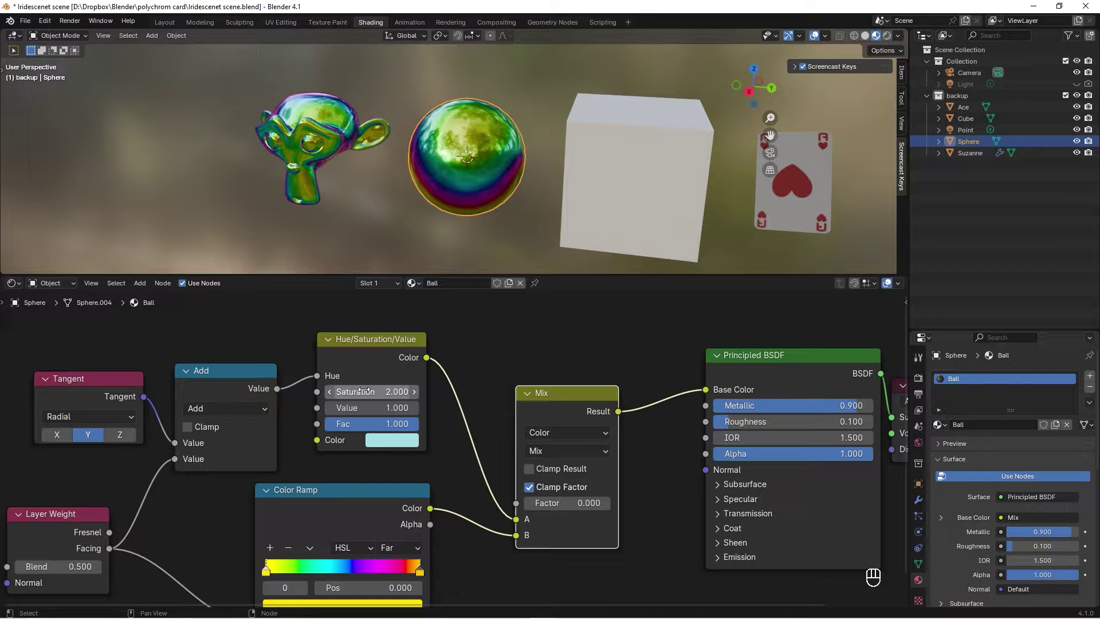
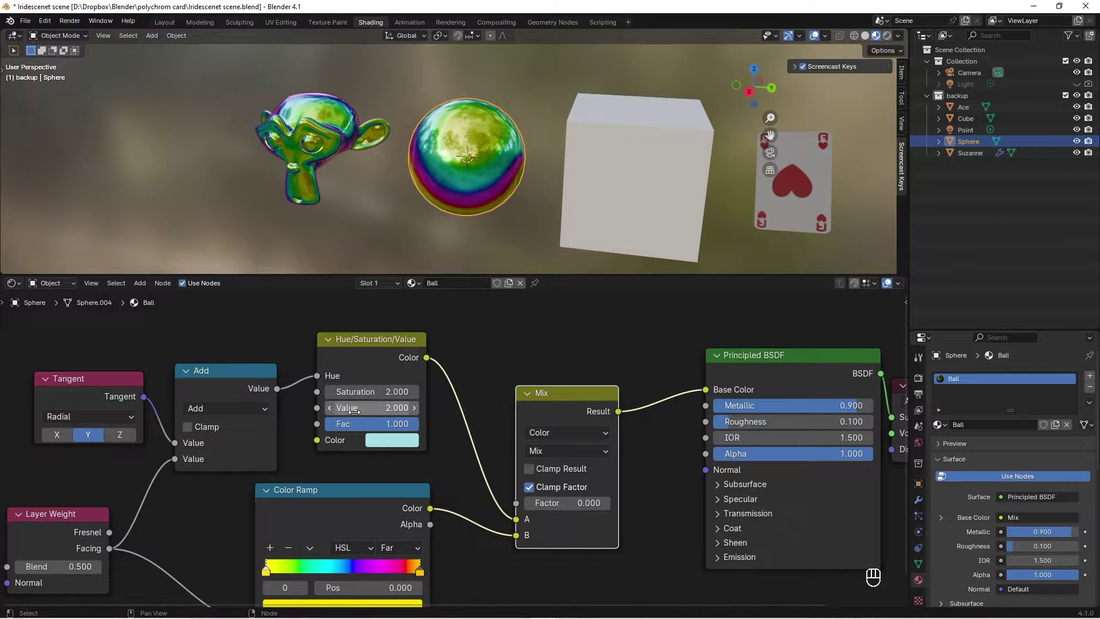
{"action": "left_click", "coordinate": [513, 388]}
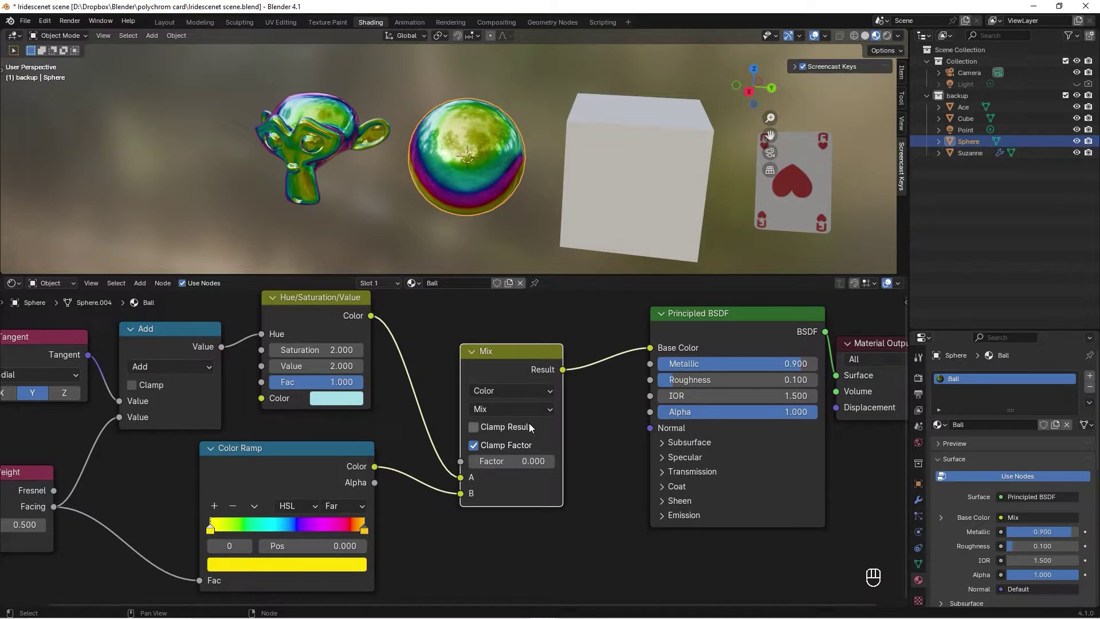
{"action": "left_click_drag", "start_coordinate": [496, 463], "coordinate": [526, 464]}
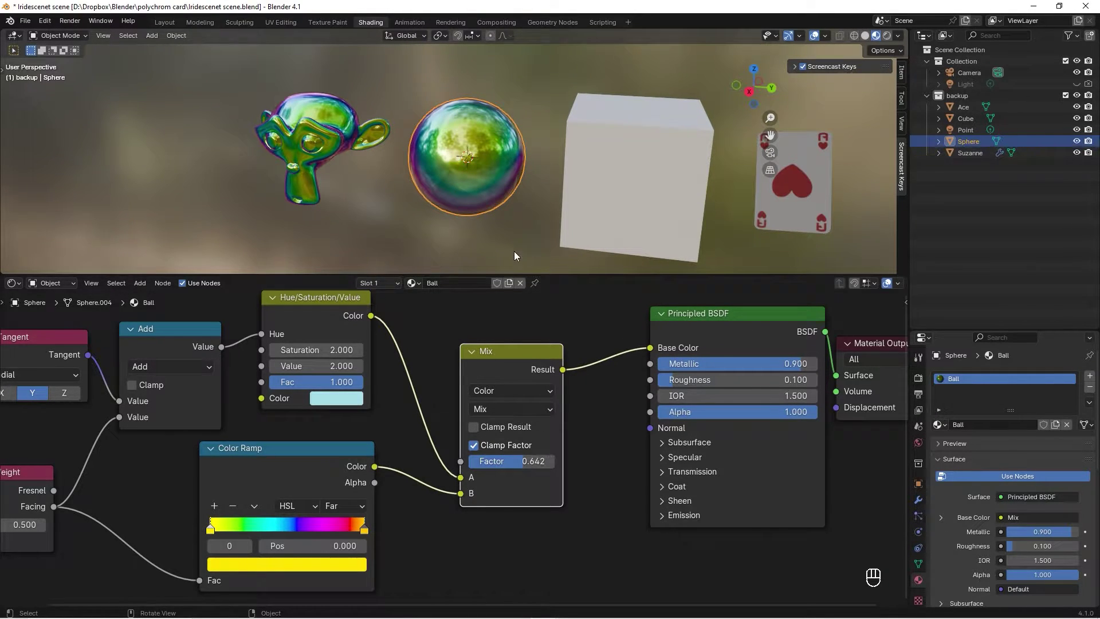
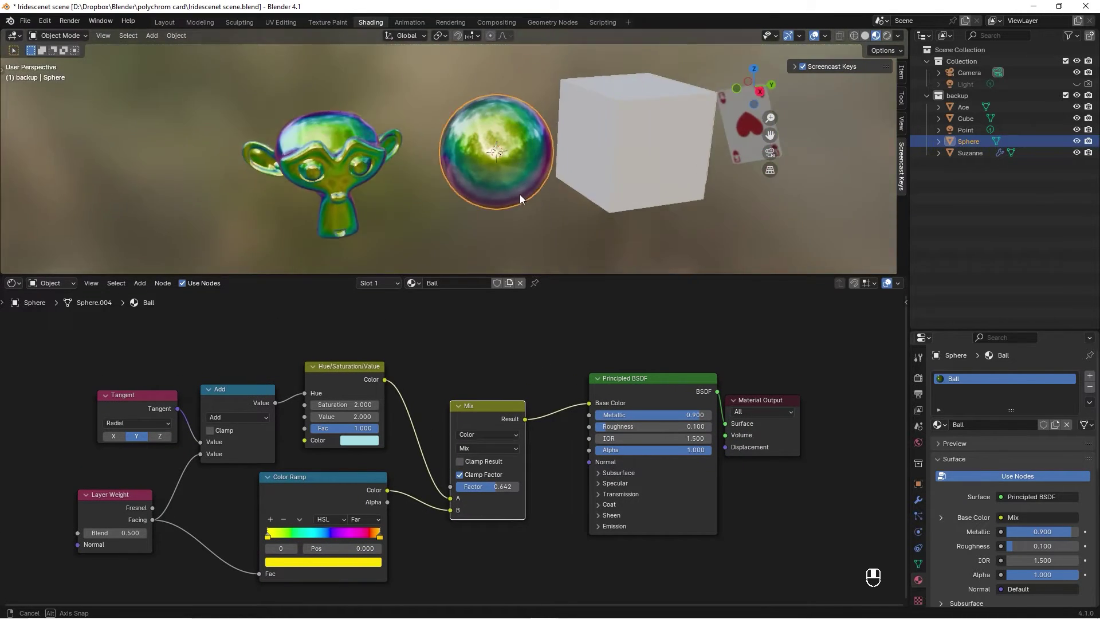
Select the cube and browse existing materials to assign the iridescent one
{"action": "left_click", "coordinate": [514, 415]}
{"action": "left_click", "coordinate": [637, 388]}
{"action": "left_click", "coordinate": [733, 404]}
{"action": "left_click", "coordinate": [627, 170]}
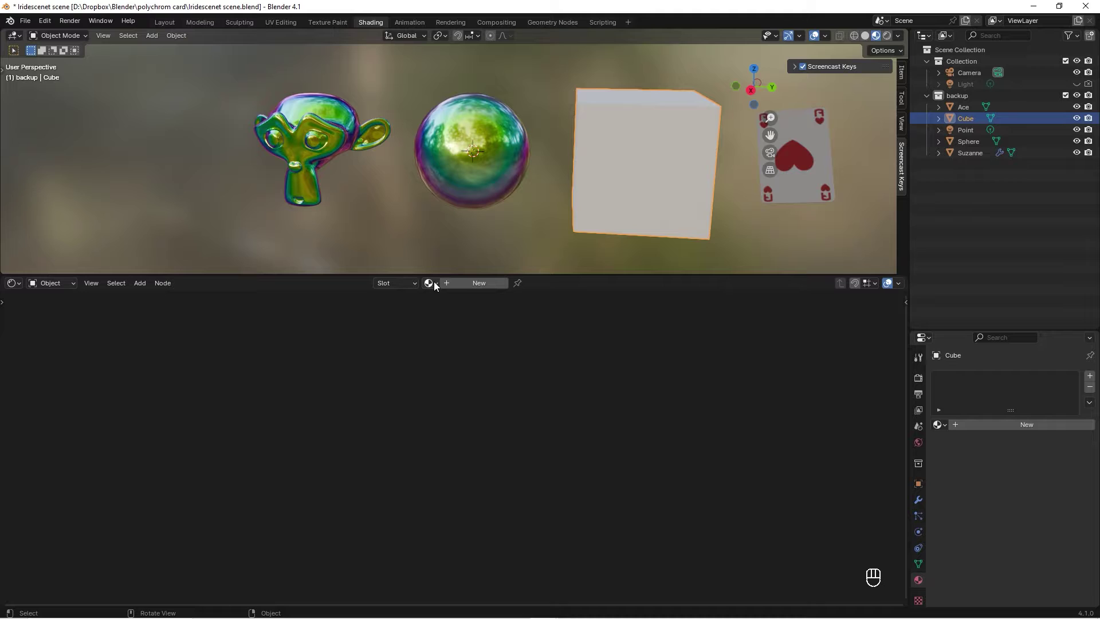
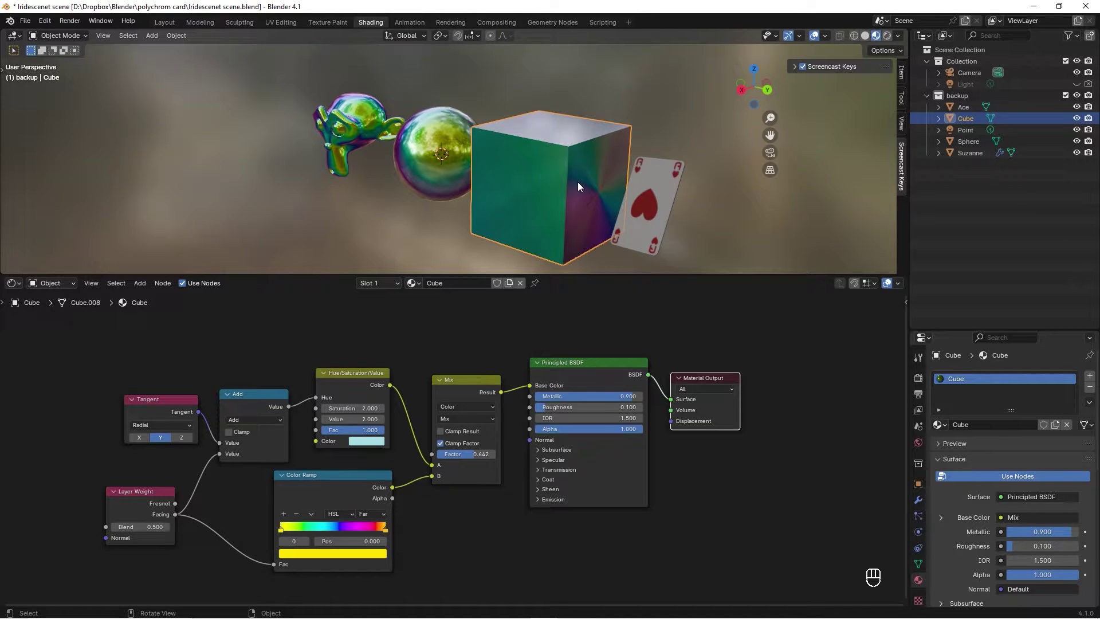
Make the cube's material single-user and insert a Rings Wave Texture driving the colour ramp
{"action": "left_click_drag", "start_coordinate": [536, 189], "coordinate": [399, 414]}
{"action": "middle_click", "coordinate": [401, 414]}
{"action": "left_click", "coordinate": [399, 426]}
{"action": "left_click", "coordinate": [524, 412]}
{"action": "left_click", "coordinate": [554, 431]}
{"action": "key", "text": "Delete"}
{"action": "key", "text": "shift+a"}
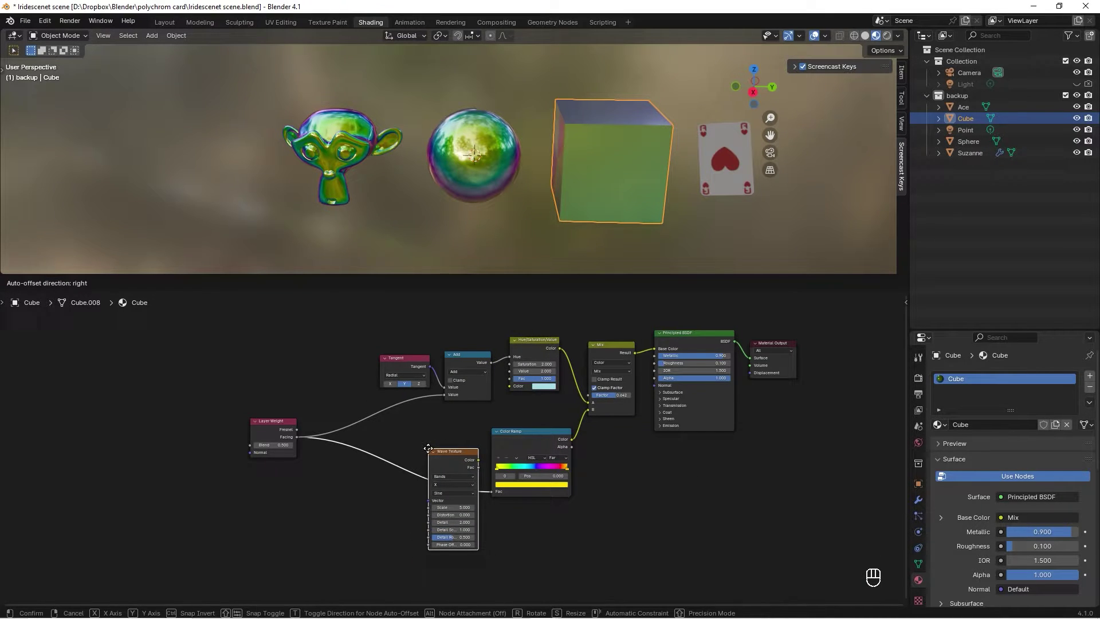
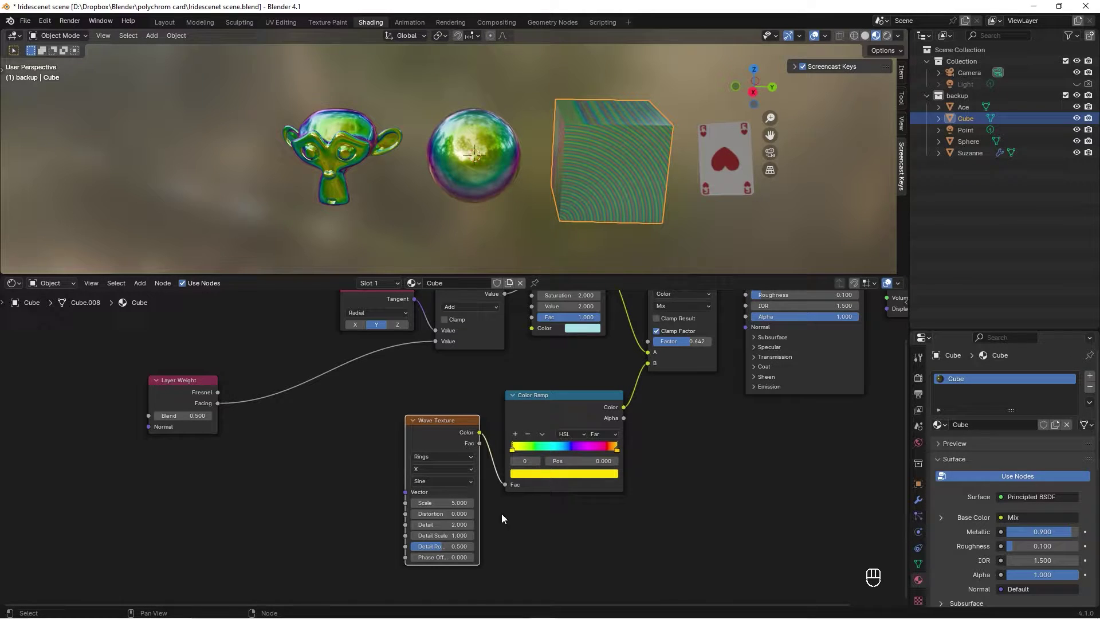
{"action": "middle_click", "coordinate": [512, 514]}
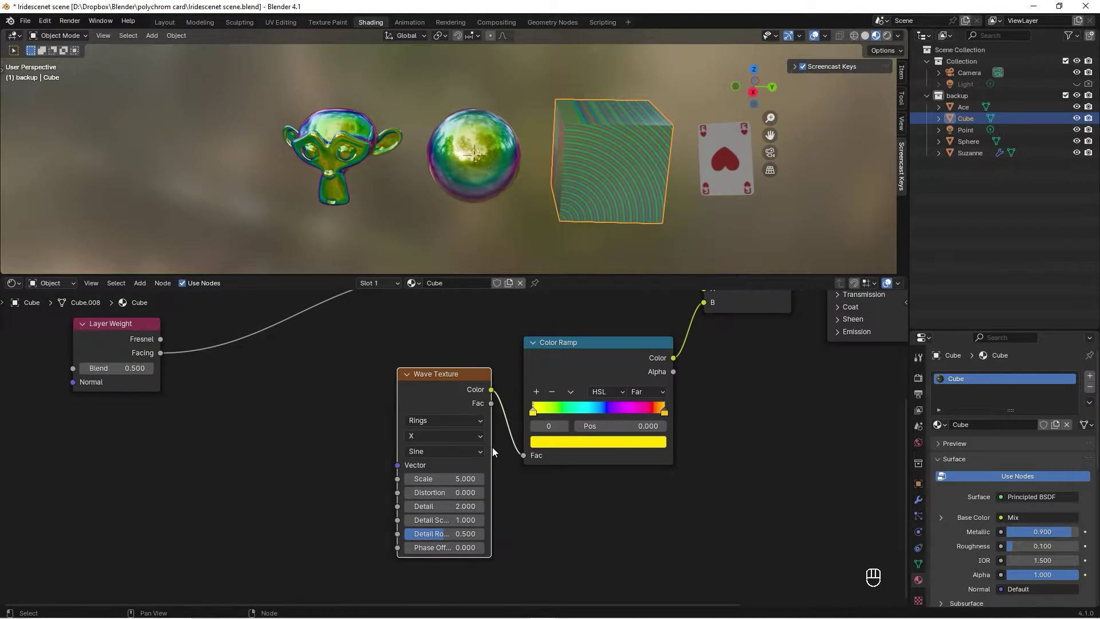
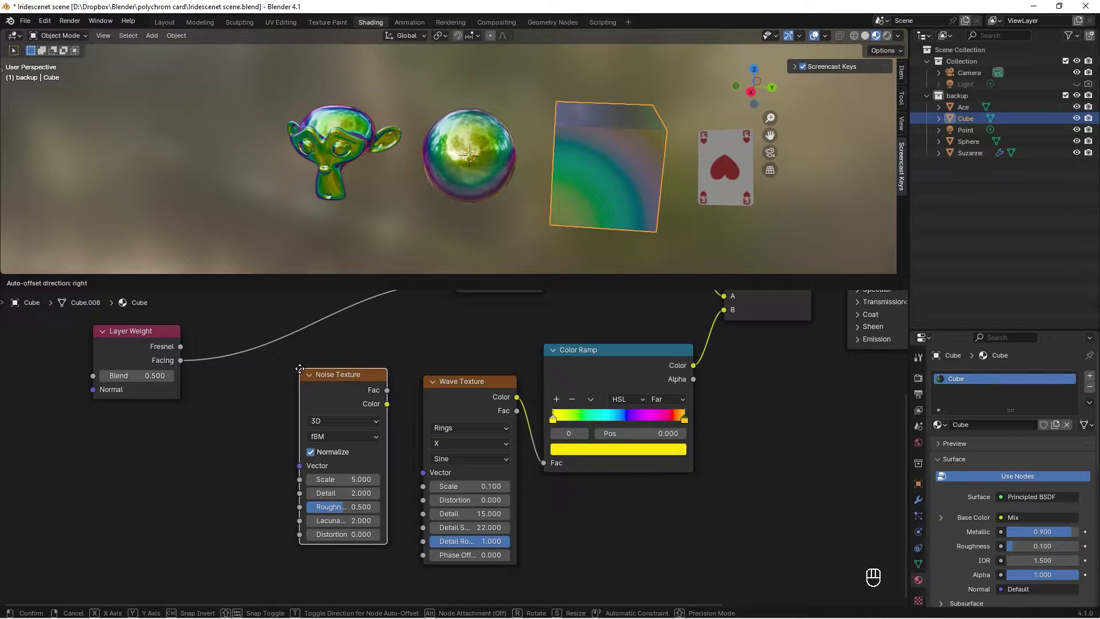
Place the Noise Texture and feed its Color into the Wave Texture vector
{"action": "left_click", "coordinate": [389, 392]}
{"action": "left_click_drag", "start_coordinate": [390, 398], "coordinate": [431, 472]}
{"action": "left_click", "coordinate": [369, 382]}
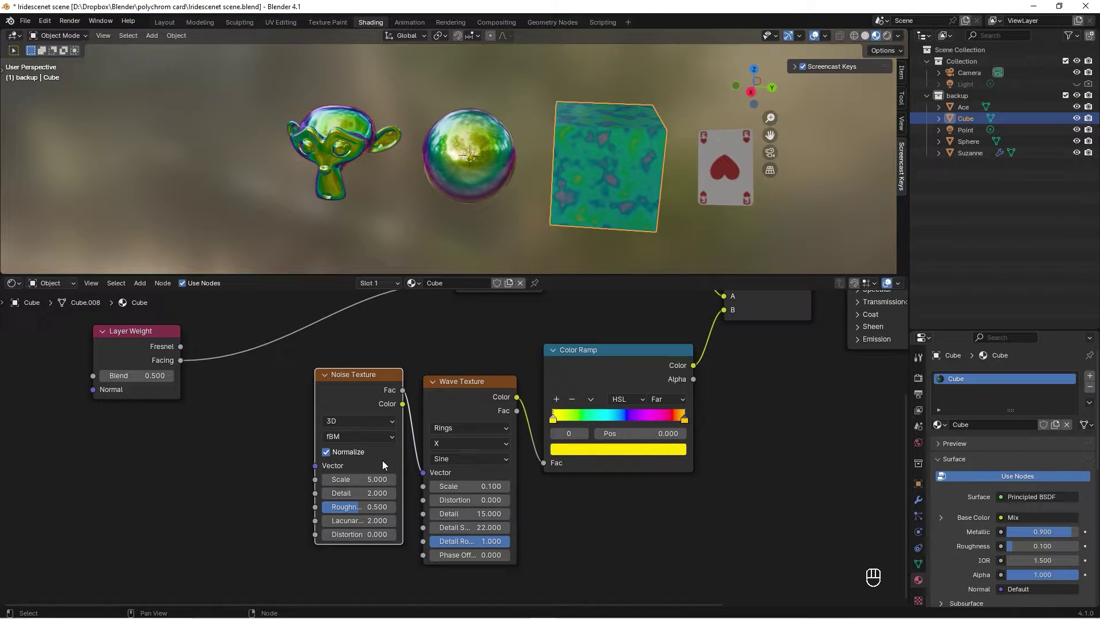
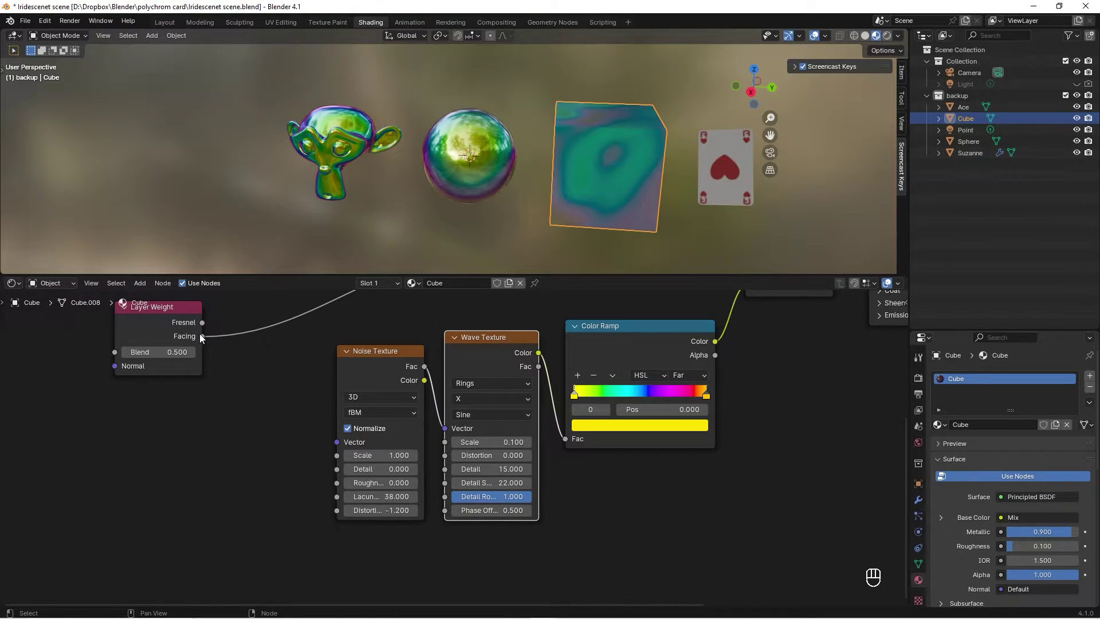
Link the Layer Weight Facing output into the Noise Texture vector and check the cube's swirl
{"action": "left_click_drag", "start_coordinate": [213, 349], "coordinate": [457, 512]}
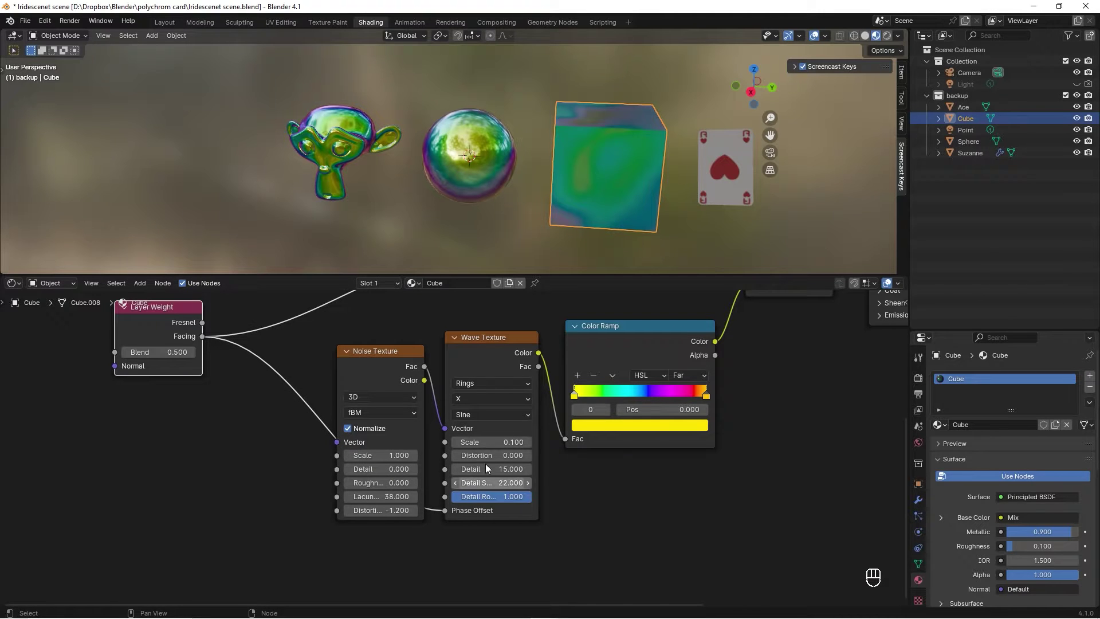
{"action": "left_click_drag", "start_coordinate": [595, 166], "coordinate": [584, 162]}
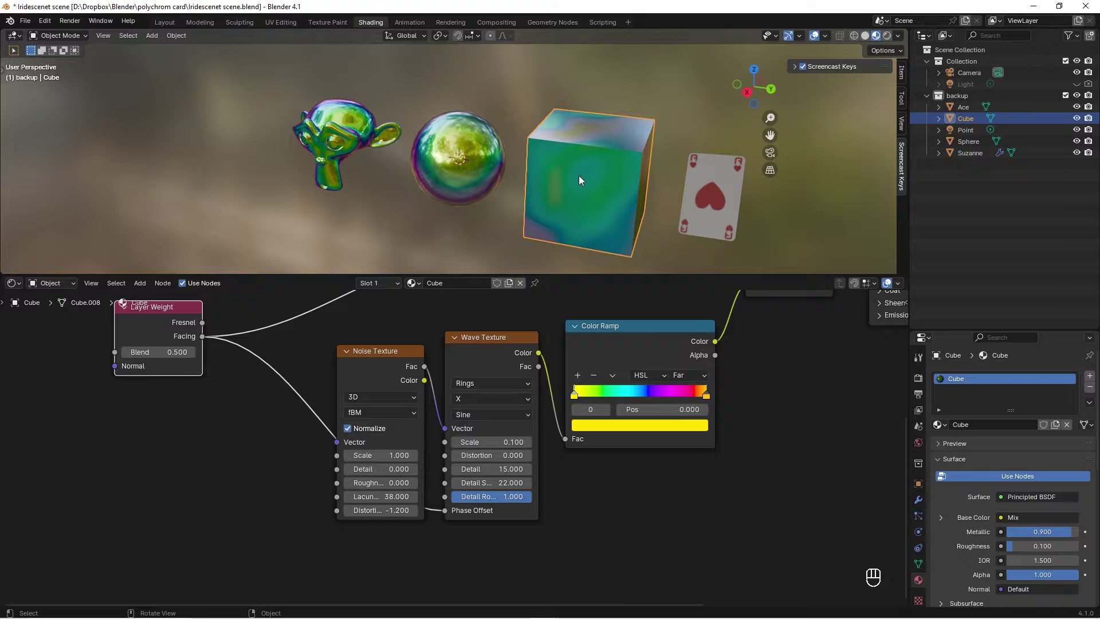
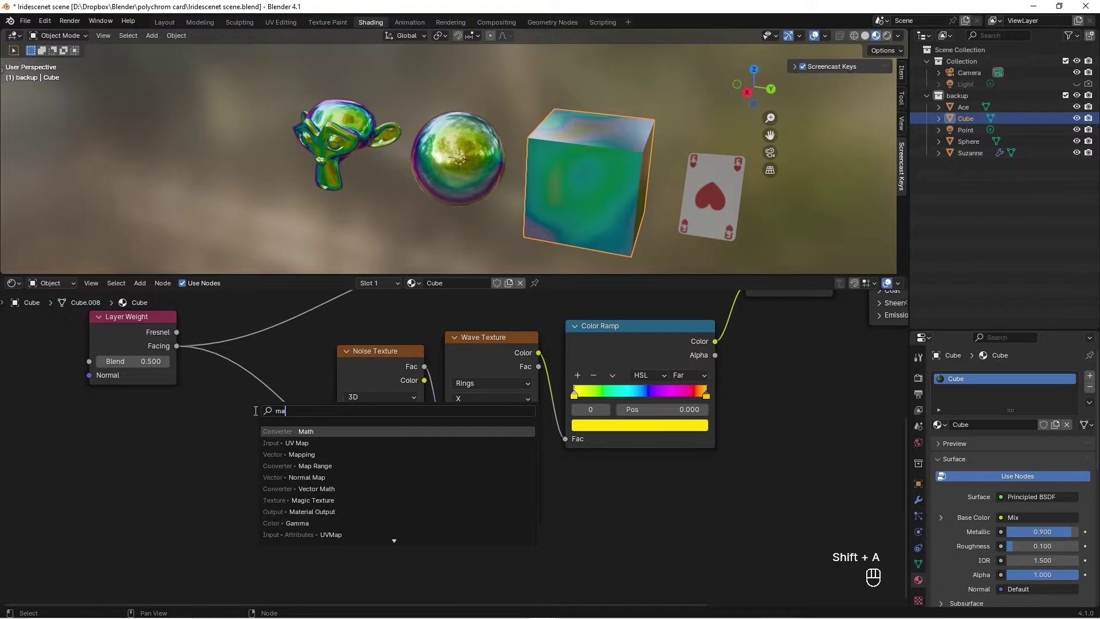
Confirm the Map Range node onto the Facing-to-Noise link, keeping default ranges
{"action": "key", "text": "Down"}
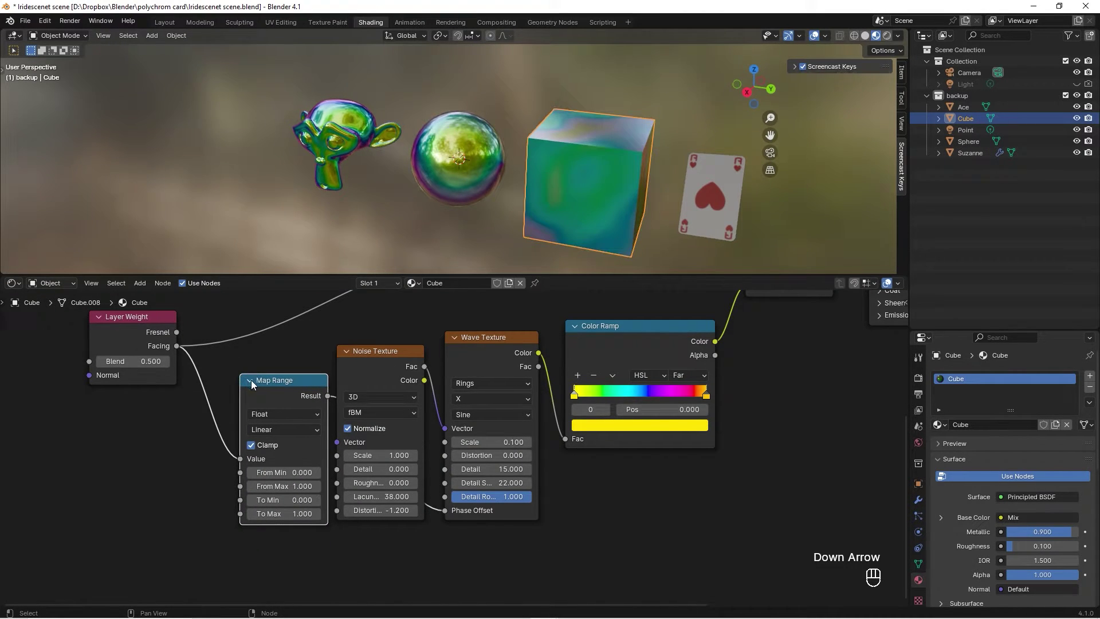
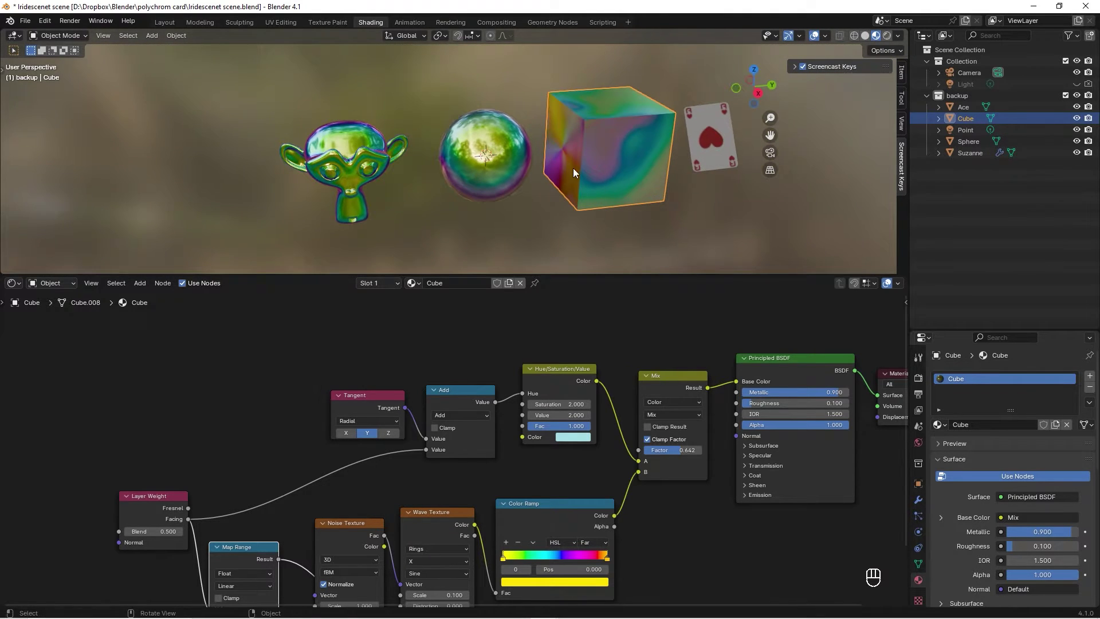
Duplicate the Tangent-Add pair, chain the Add outputs into Hue, with tangents on X, Y and Z
{"action": "middle_click", "coordinate": [579, 152]}
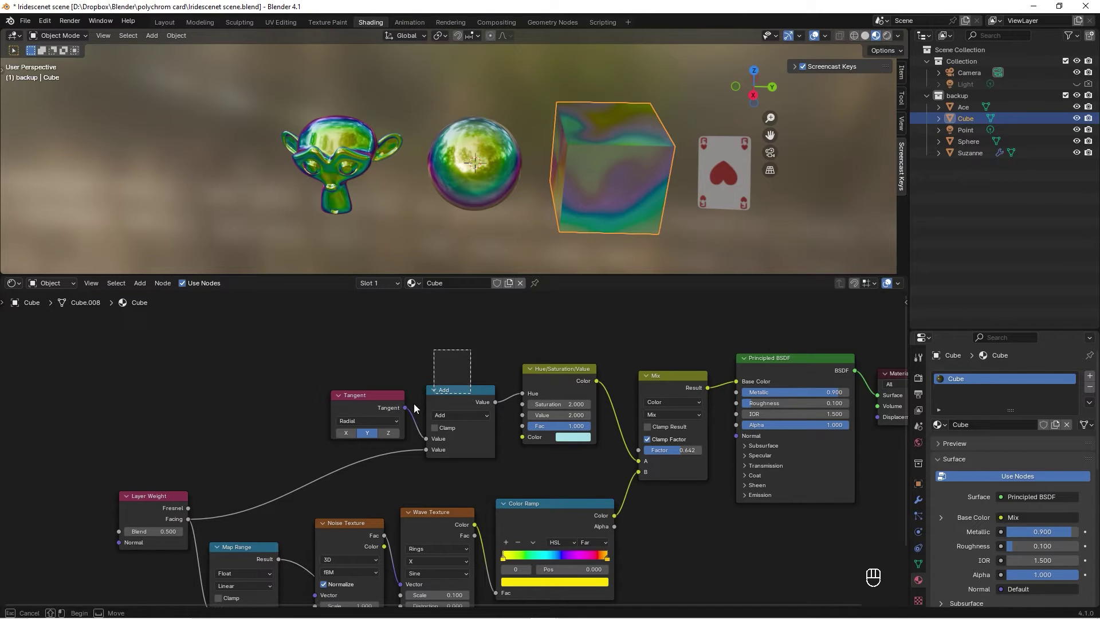
{"action": "left_click", "coordinate": [467, 396]}
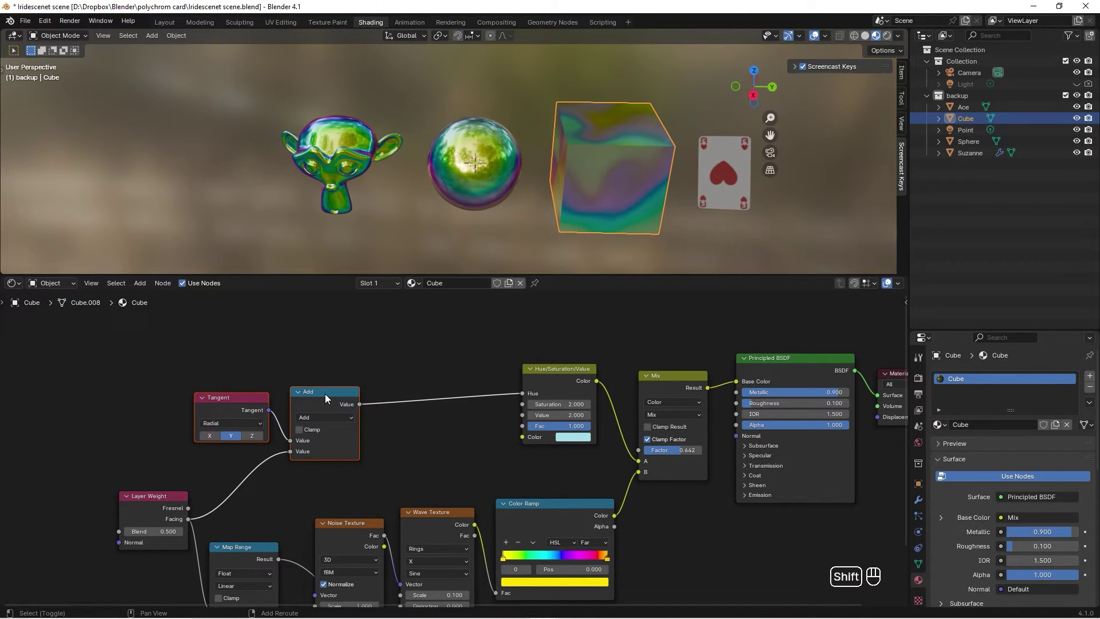
{"action": "key", "text": "shift+d"}
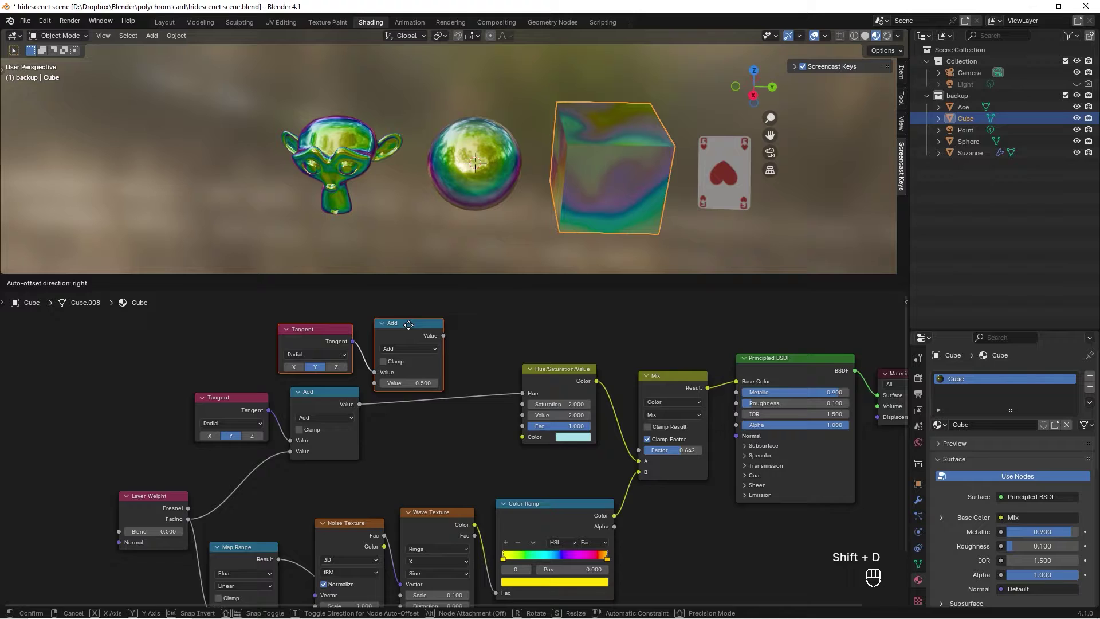
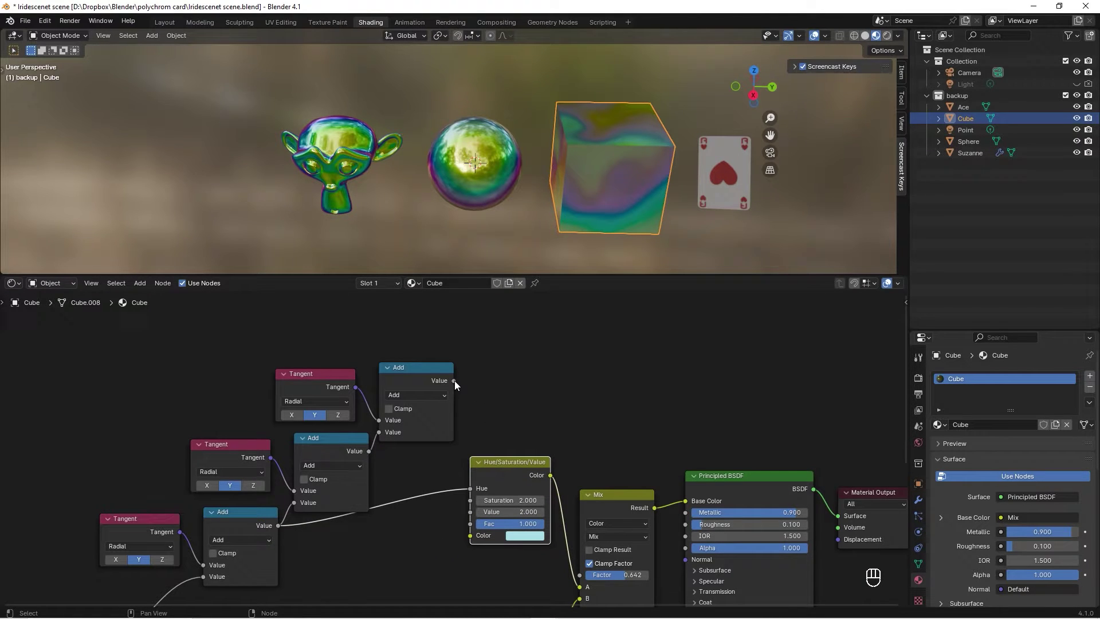
{"action": "left_click_drag", "start_coordinate": [455, 383], "coordinate": [468, 491]}
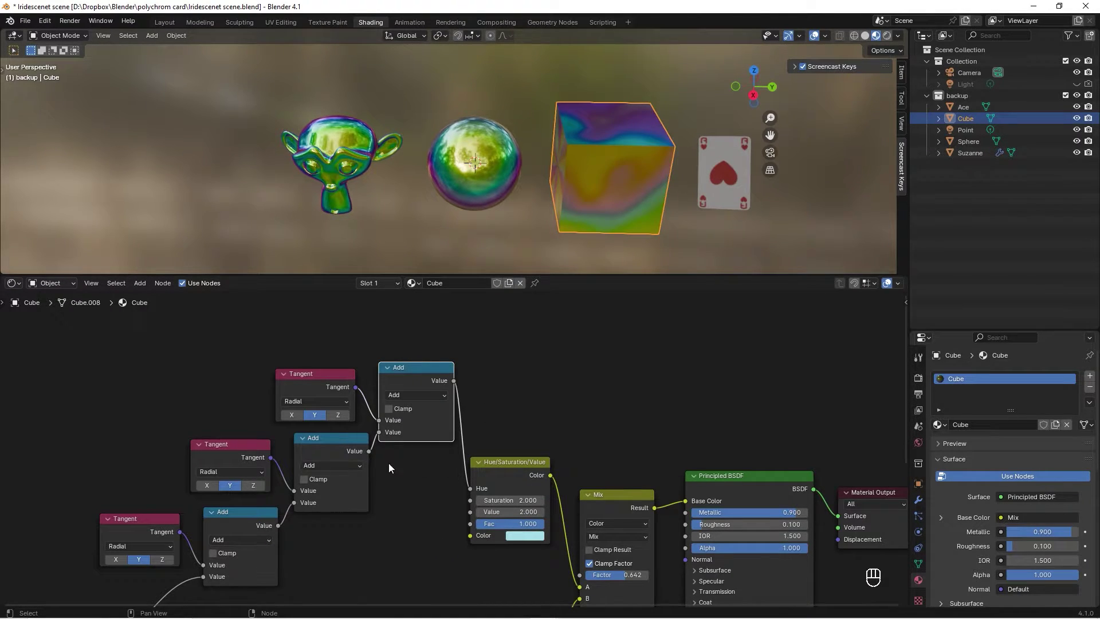
{"action": "left_click", "coordinate": [163, 562]}
{"action": "left_click", "coordinate": [297, 416]}
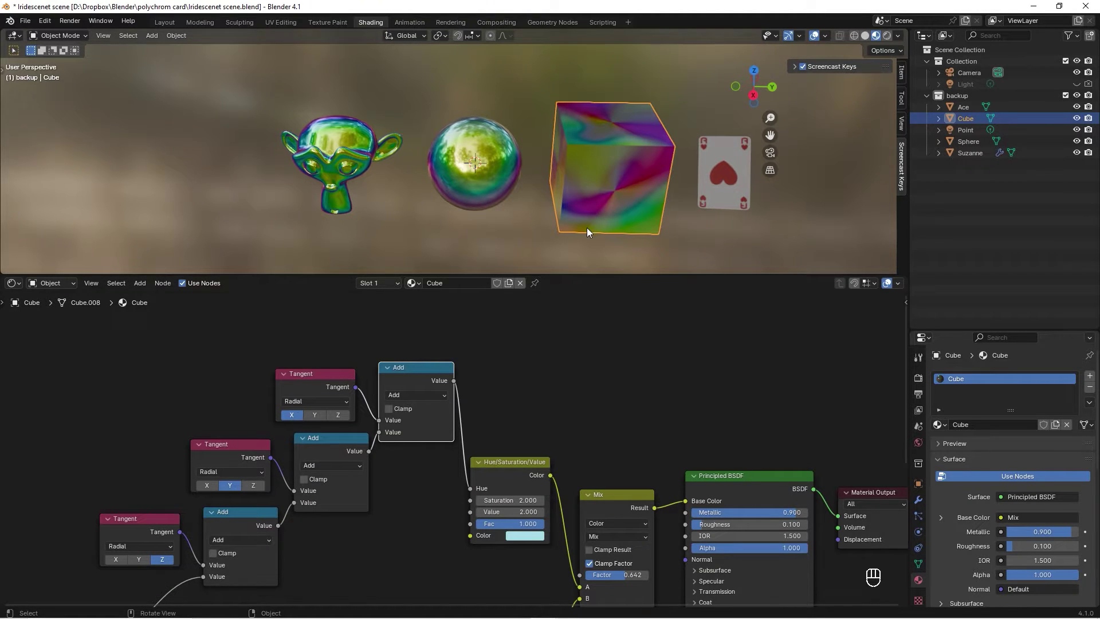
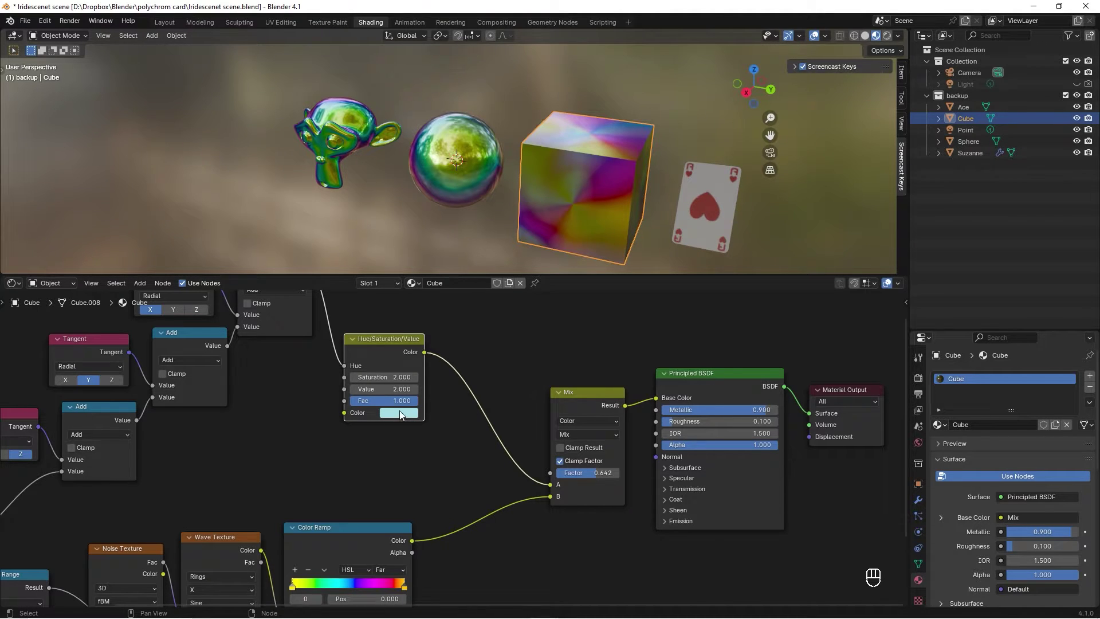
Try blue and near-white tints in the HSV colour picker, then keep the original pale cyan
{"action": "left_click", "coordinate": [402, 413]}
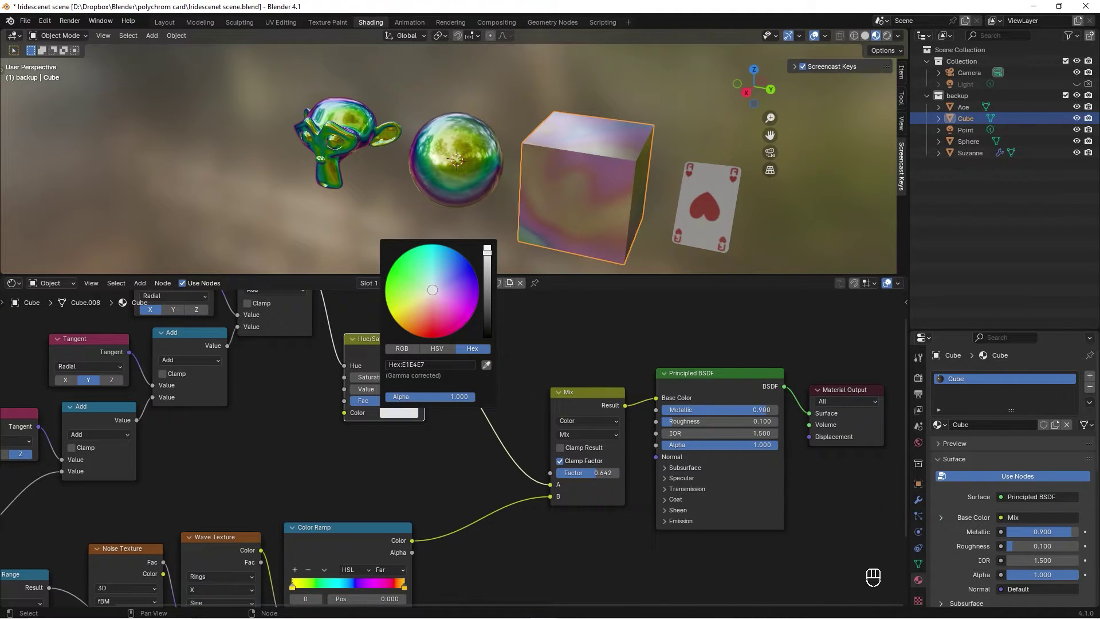
{"action": "left_click", "coordinate": [470, 337]}
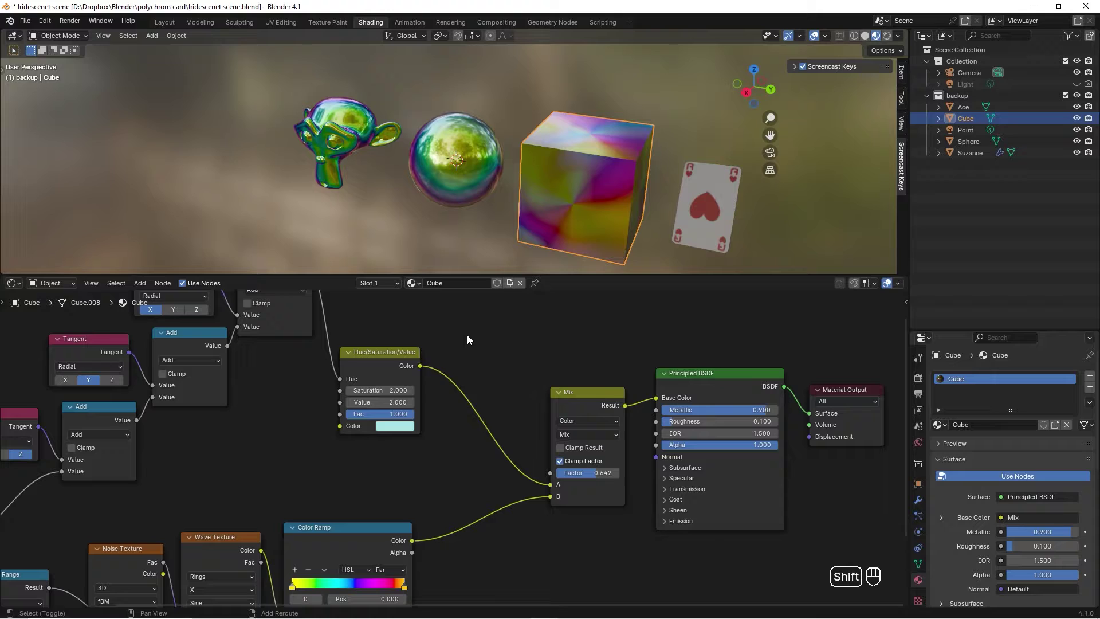
Add an RGB to BW node turning the Hue/Saturation/Value colour greyscale into the mix
{"action": "key", "text": "shift+a"}
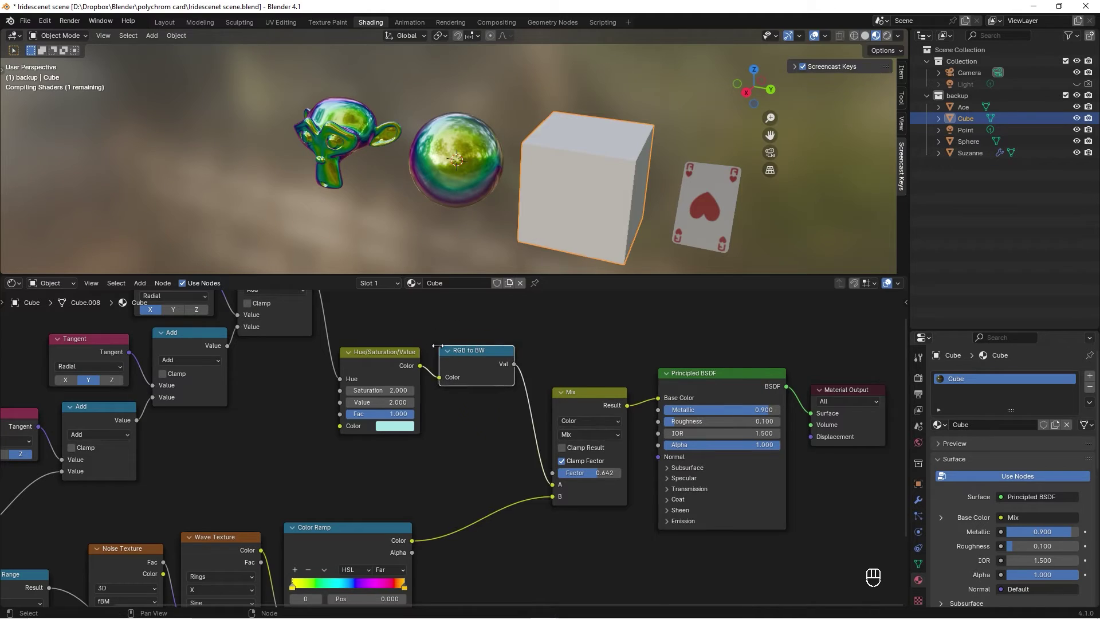
{"action": "left_click", "coordinate": [417, 356]}
{"action": "left_click_drag", "start_coordinate": [415, 356], "coordinate": [497, 364]}
{"action": "left_click_drag", "start_coordinate": [501, 358], "coordinate": [487, 334]}
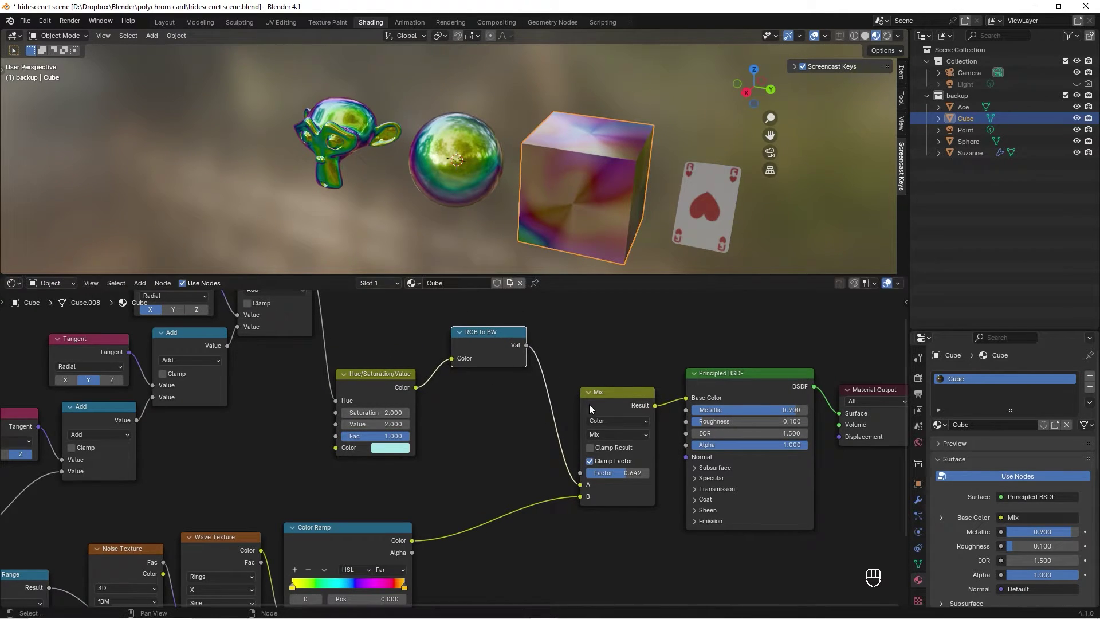
Duplicate the colour Mix blending greyscale with the hue-shifted colour, settling its factor at 0.667
{"action": "left_click", "coordinate": [628, 397]}
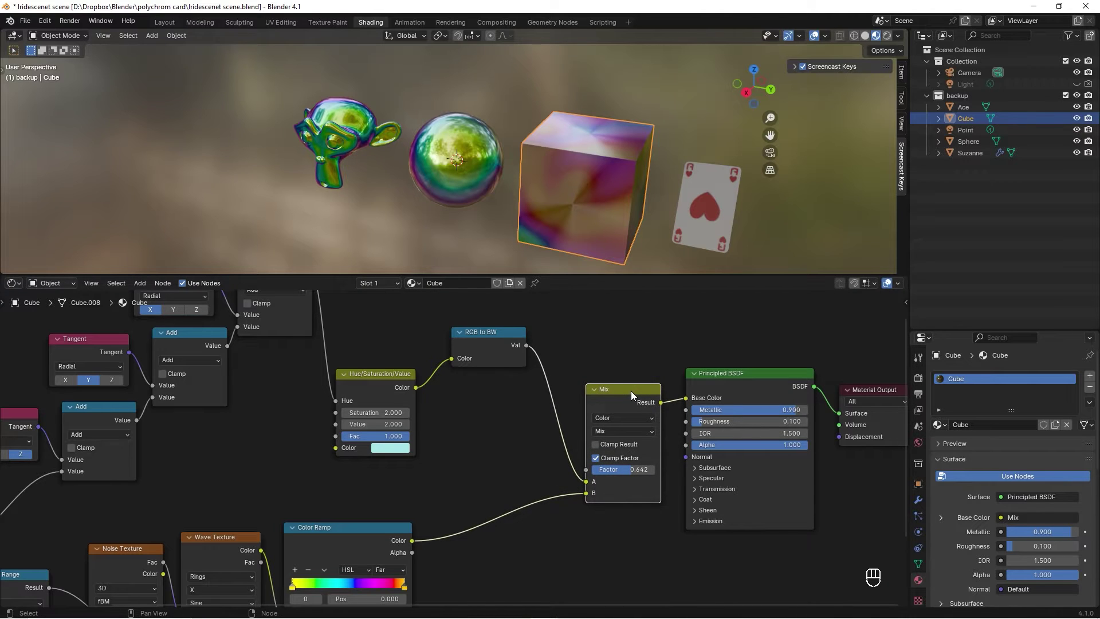
{"action": "key", "text": "shift+d"}
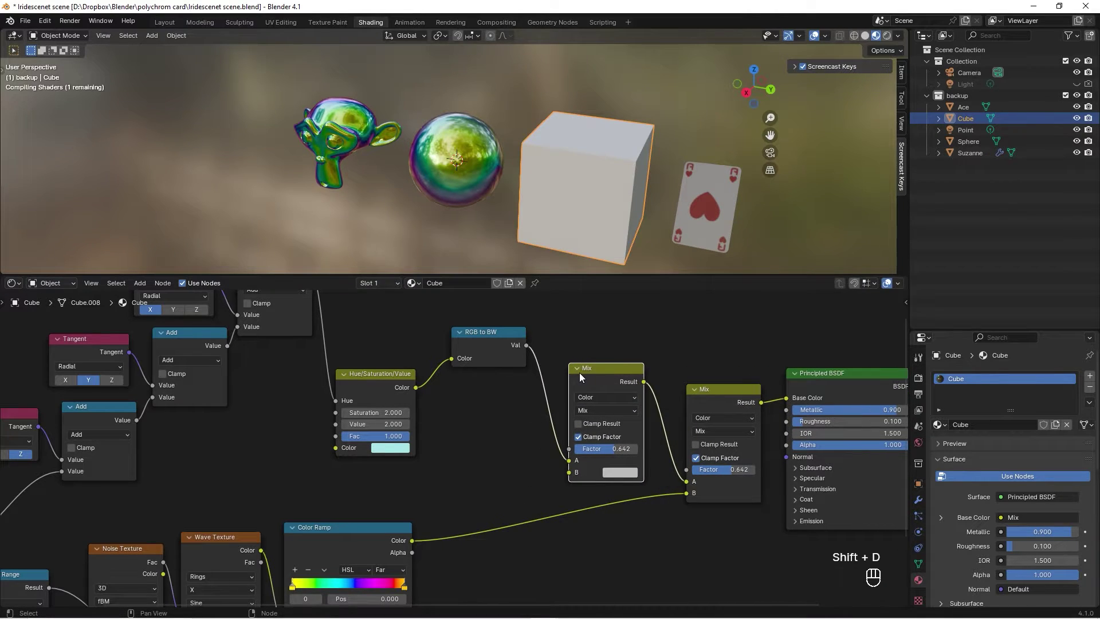
{"action": "left_click_drag", "start_coordinate": [498, 444], "coordinate": [573, 477]}
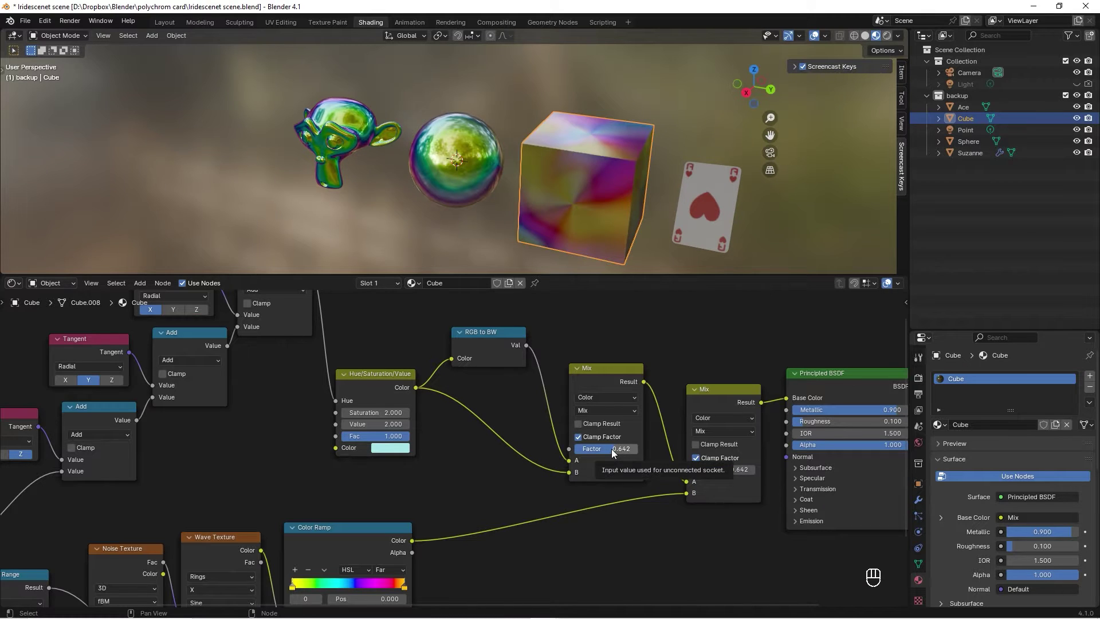
{"action": "left_click_drag", "start_coordinate": [614, 453], "coordinate": [580, 448]}
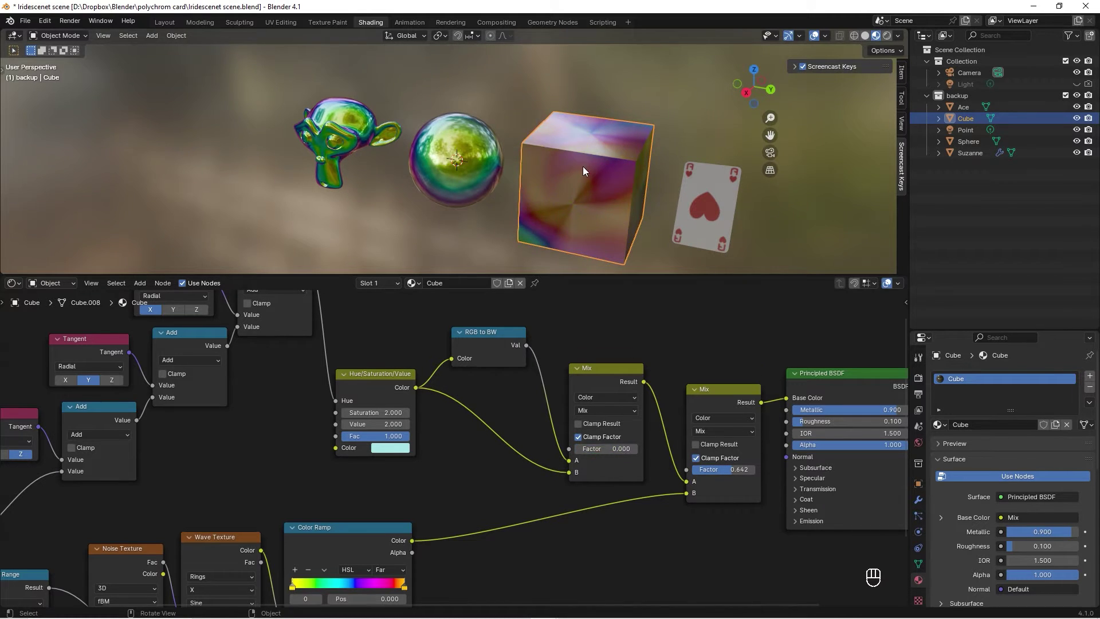
{"action": "left_click_drag", "start_coordinate": [560, 173], "coordinate": [566, 157]}
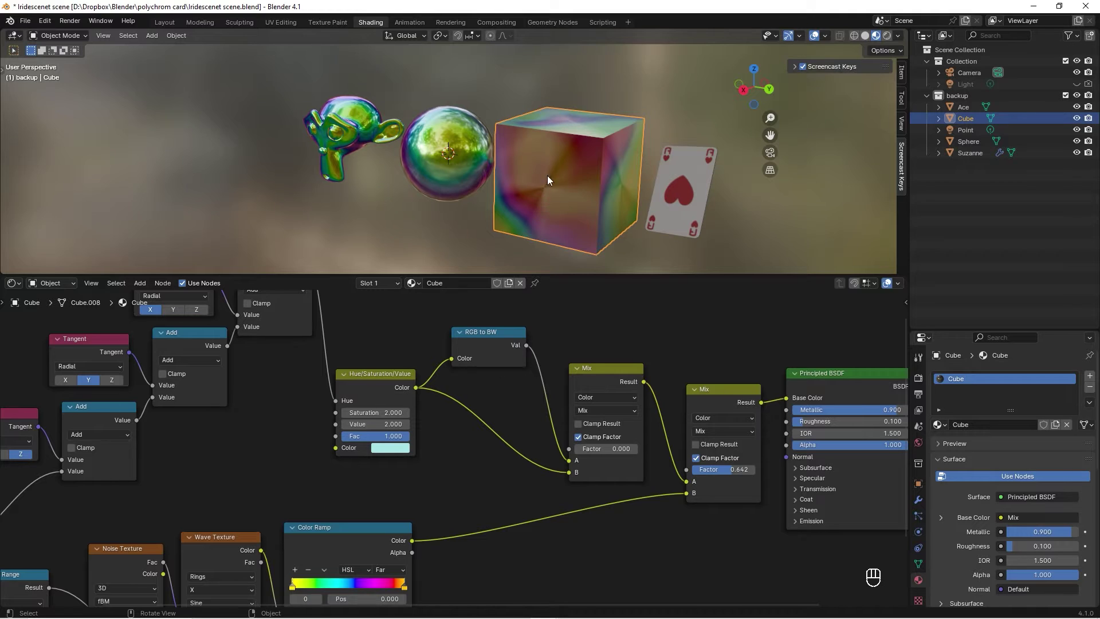
{"action": "left_click", "coordinate": [332, 362]}
{"action": "middle_click", "coordinate": [574, 398]}
{"action": "left_click_drag", "start_coordinate": [534, 464], "coordinate": [571, 440]}
Zoom toward the cube and card and remove a stray scene object with Delete
{"action": "left_click_drag", "start_coordinate": [560, 157], "coordinate": [600, 168]}
{"action": "left_click", "coordinate": [546, 153]}
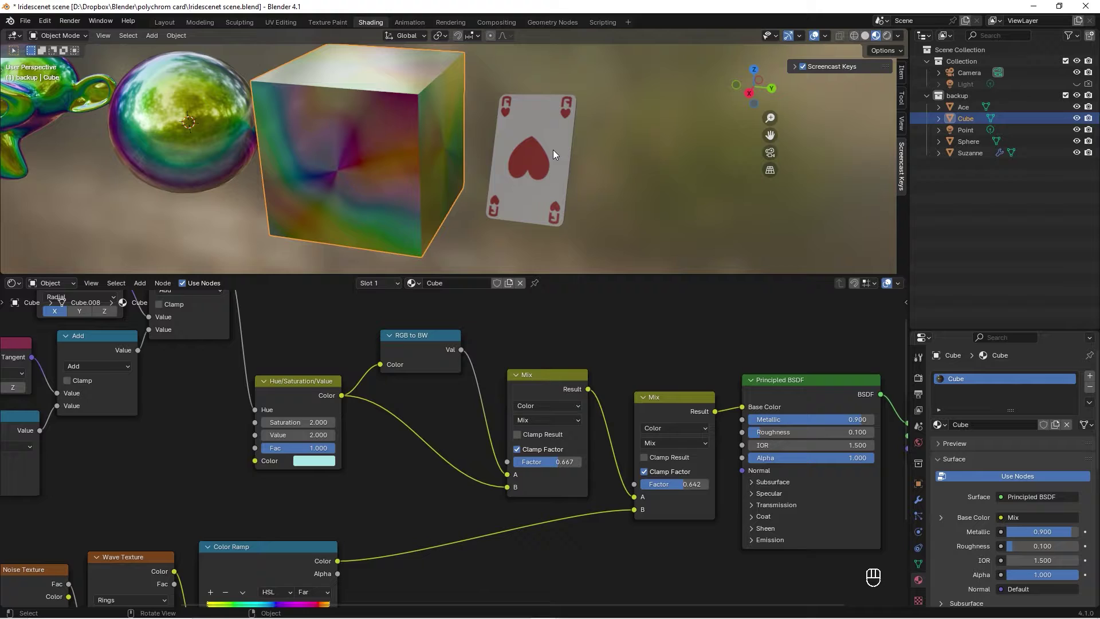
{"action": "left_click", "coordinate": [554, 153]}
{"action": "key", "text": "Delete"}
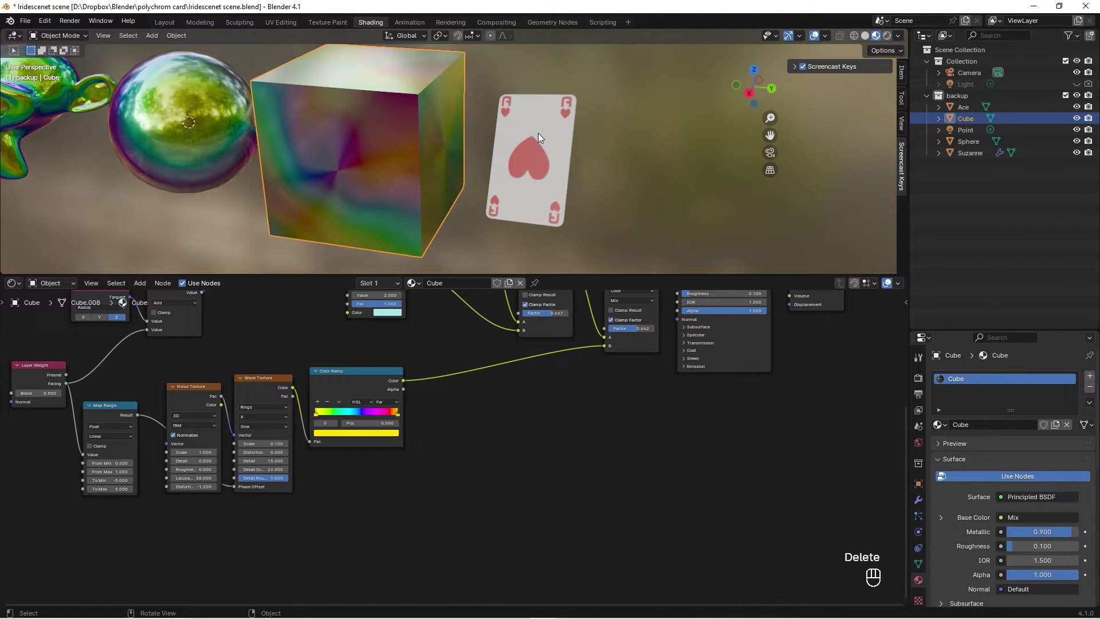
Inspect the card's image-texture material, reselect the cube and box-select its whole node tree
{"action": "left_click", "coordinate": [541, 142]}
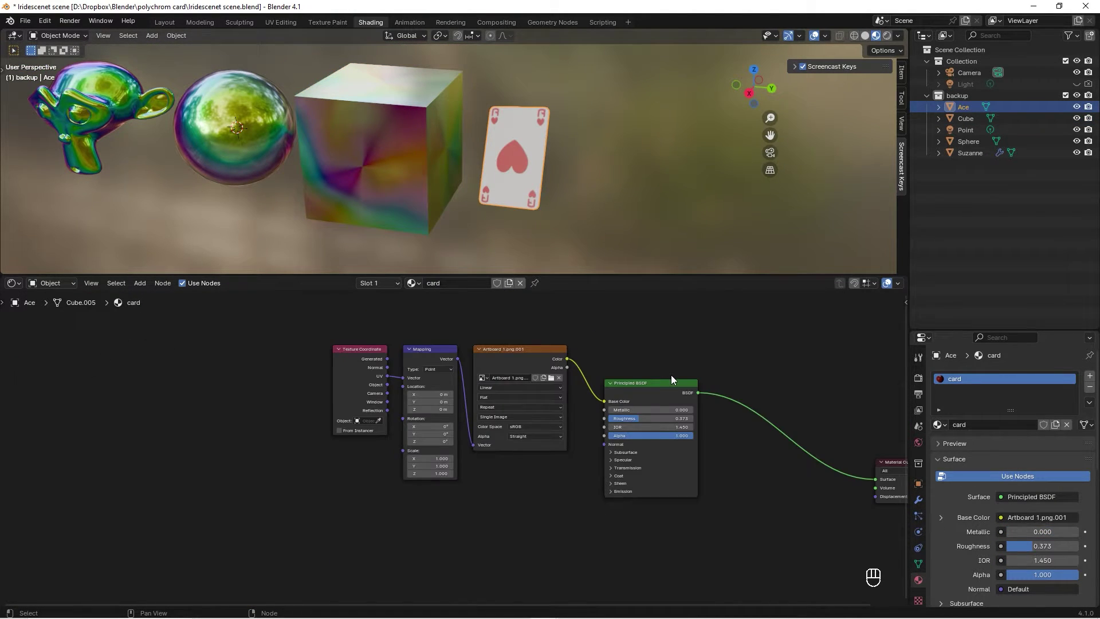
{"action": "left_click", "coordinate": [664, 376]}
{"action": "left_click", "coordinate": [538, 403]}
{"action": "left_click", "coordinate": [755, 470]}
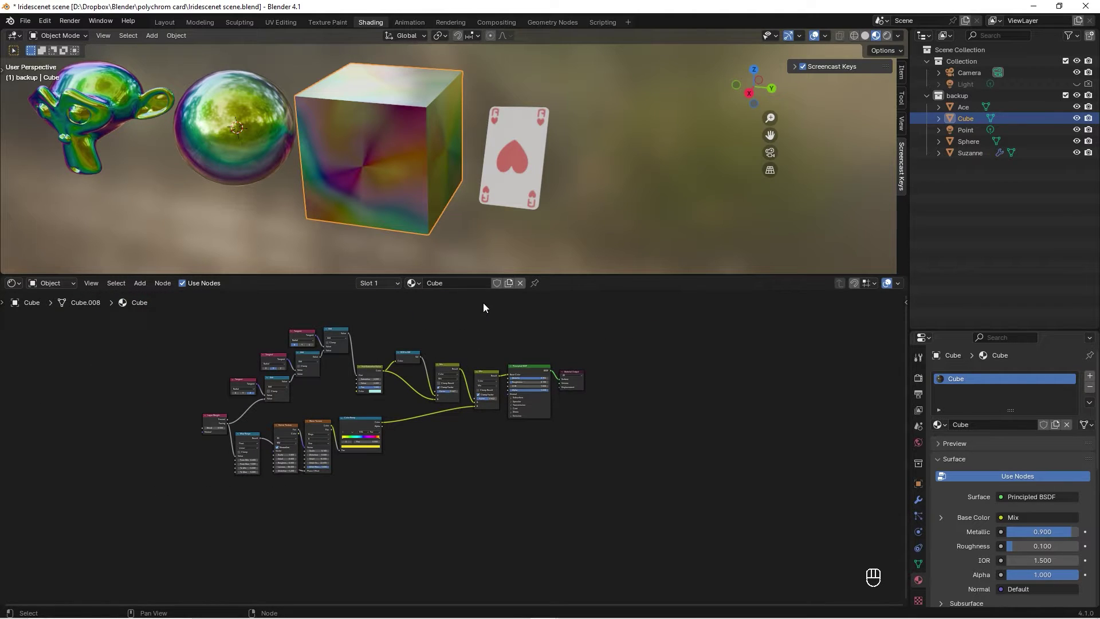
{"action": "left_click", "coordinate": [483, 308]}
{"action": "left_click_drag", "start_coordinate": [466, 386], "coordinate": [194, 501]}
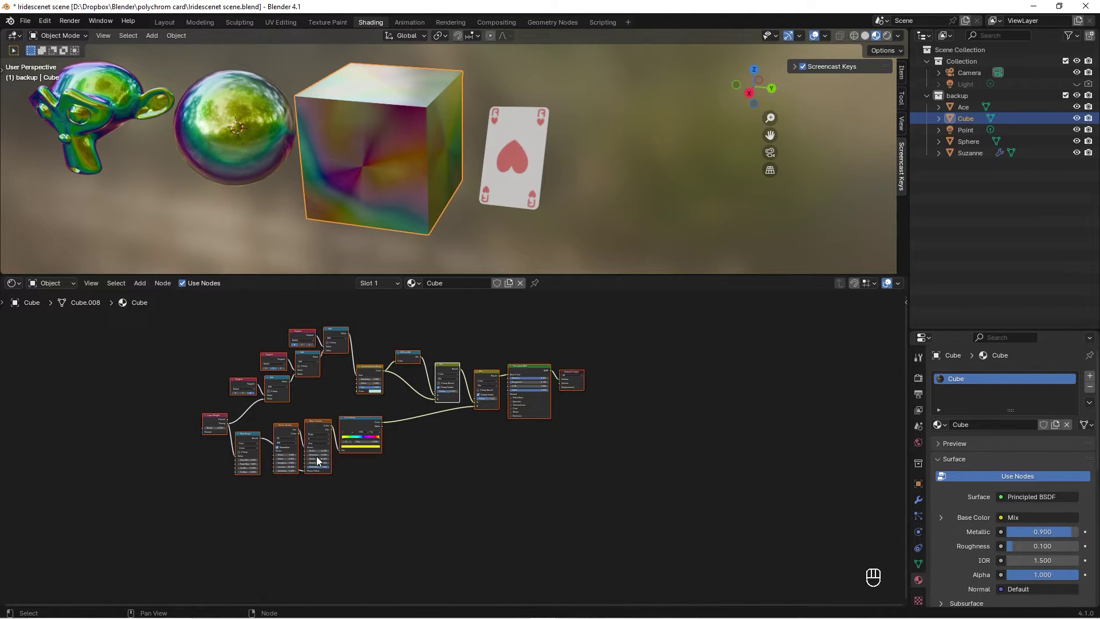
Copy the iridescent nodes into the Ace card's material and delete the duplicate Material Output
{"action": "key", "text": "ctrl+c"}
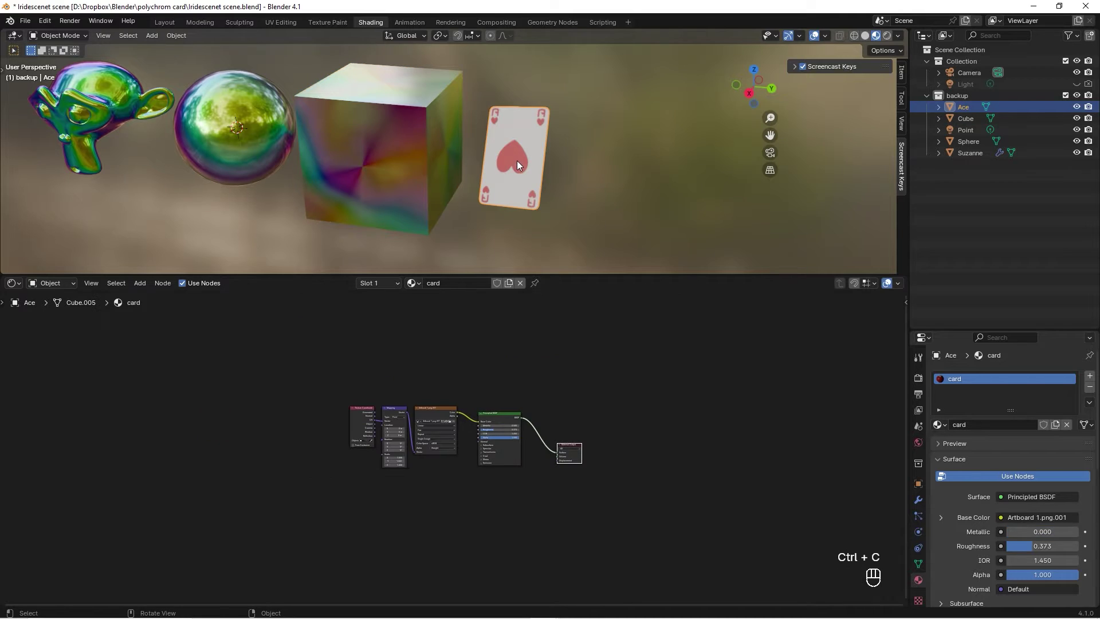
{"action": "left_click", "coordinate": [603, 395]}
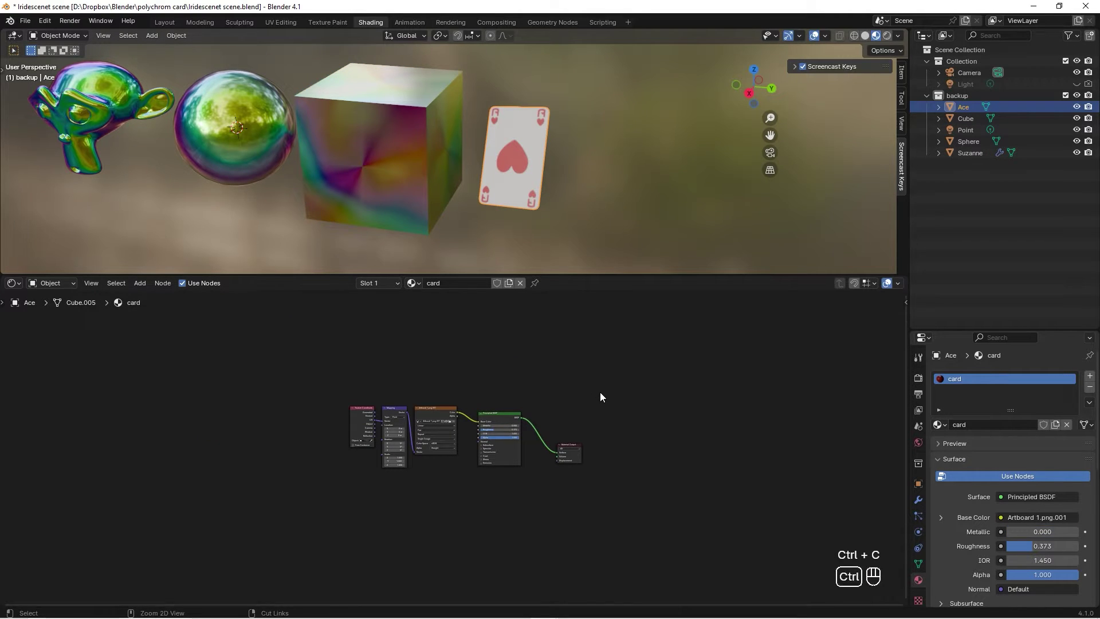
{"action": "key", "text": "ctrl+v"}
{"action": "left_click_drag", "start_coordinate": [827, 375], "coordinate": [566, 496]}
{"action": "left_click", "coordinate": [666, 510]}
{"action": "left_click", "coordinate": [557, 443]}
{"action": "left_click", "coordinate": [548, 466]}
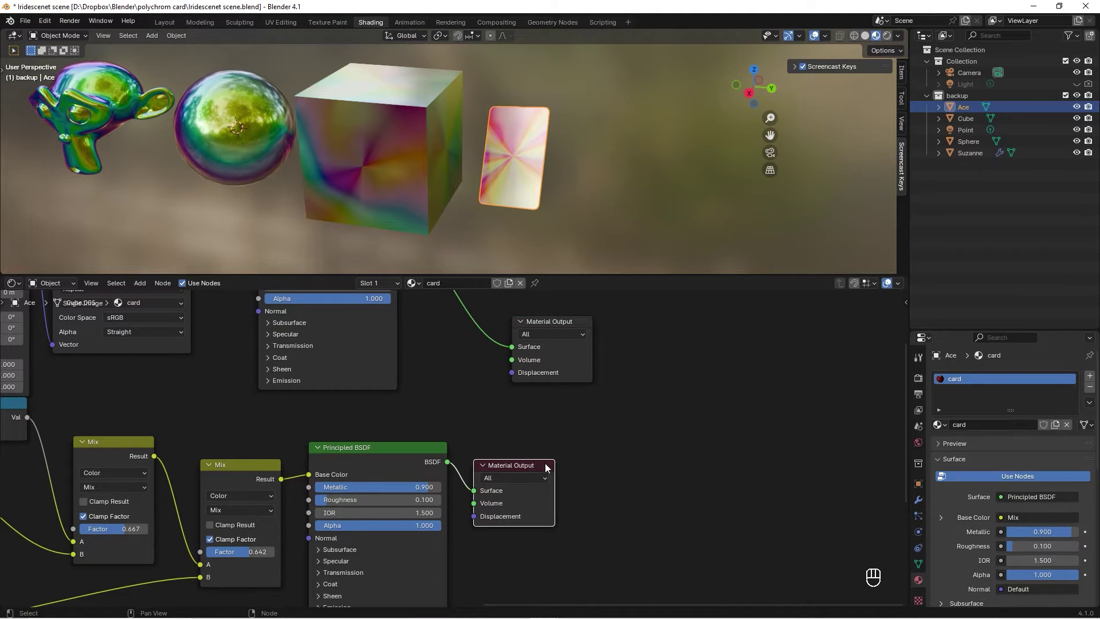
{"action": "key", "text": "Delete"}
Connect the pasted iridescent Principled BSDF to the card's Material Output
{"action": "left_click", "coordinate": [472, 434]}
{"action": "left_click", "coordinate": [531, 456]}
{"action": "left_click_drag", "start_coordinate": [522, 470], "coordinate": [561, 411]}
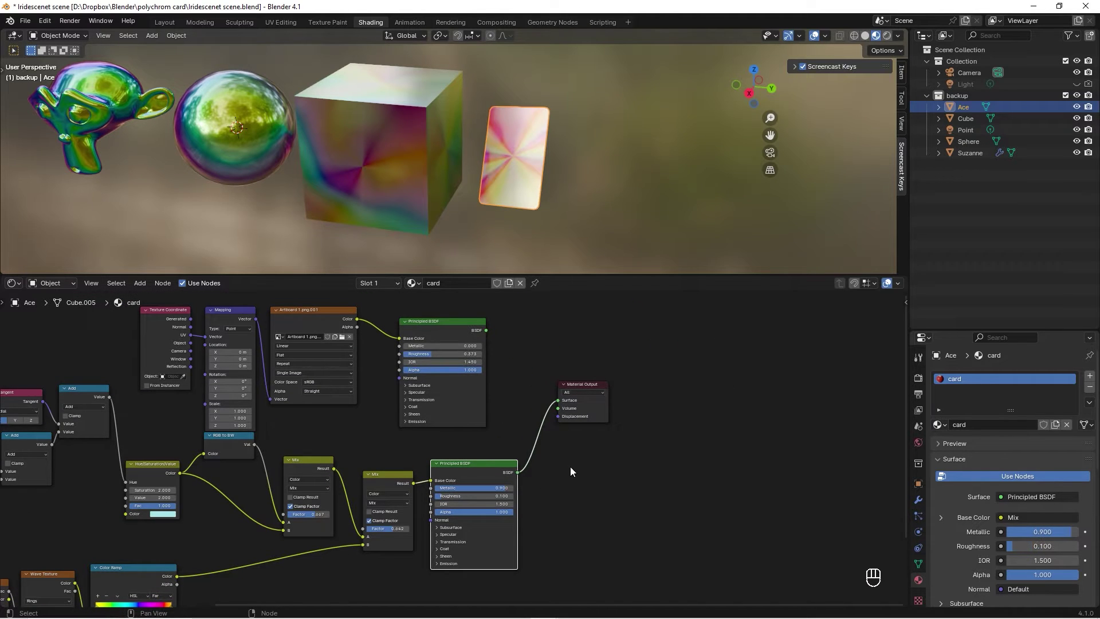
{"action": "left_click", "coordinate": [540, 133]}
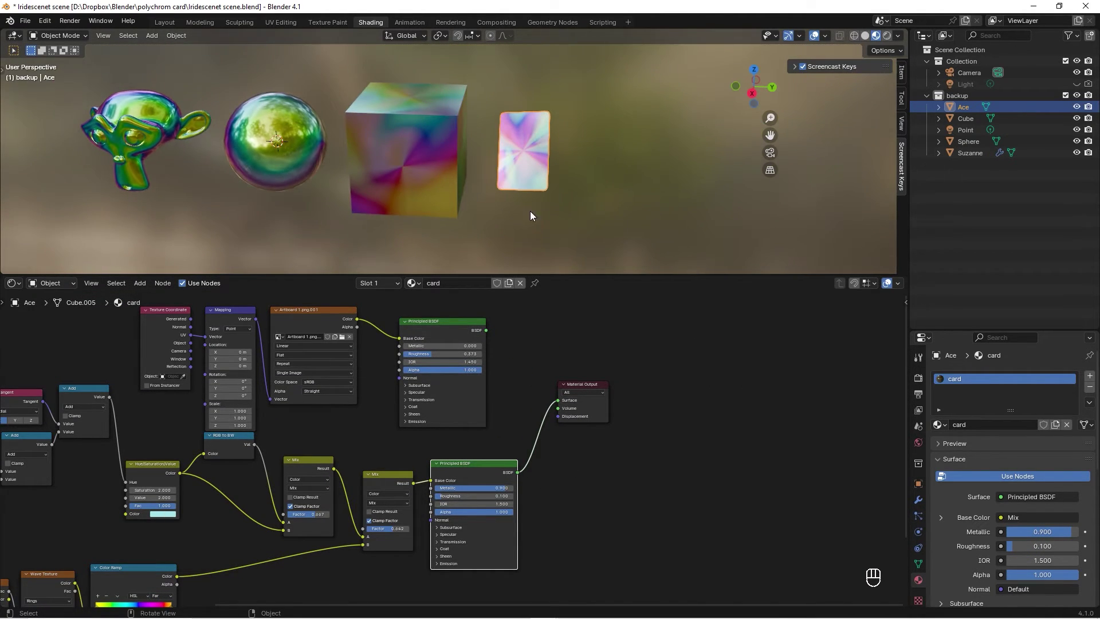
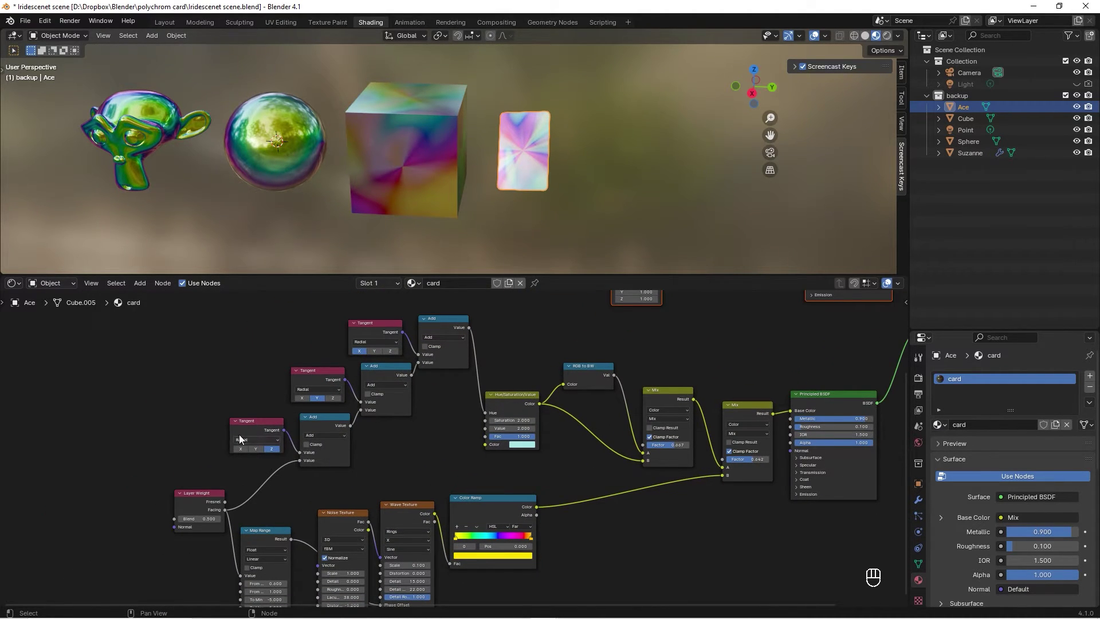
{"action": "key", "text": "ctrl+z"}
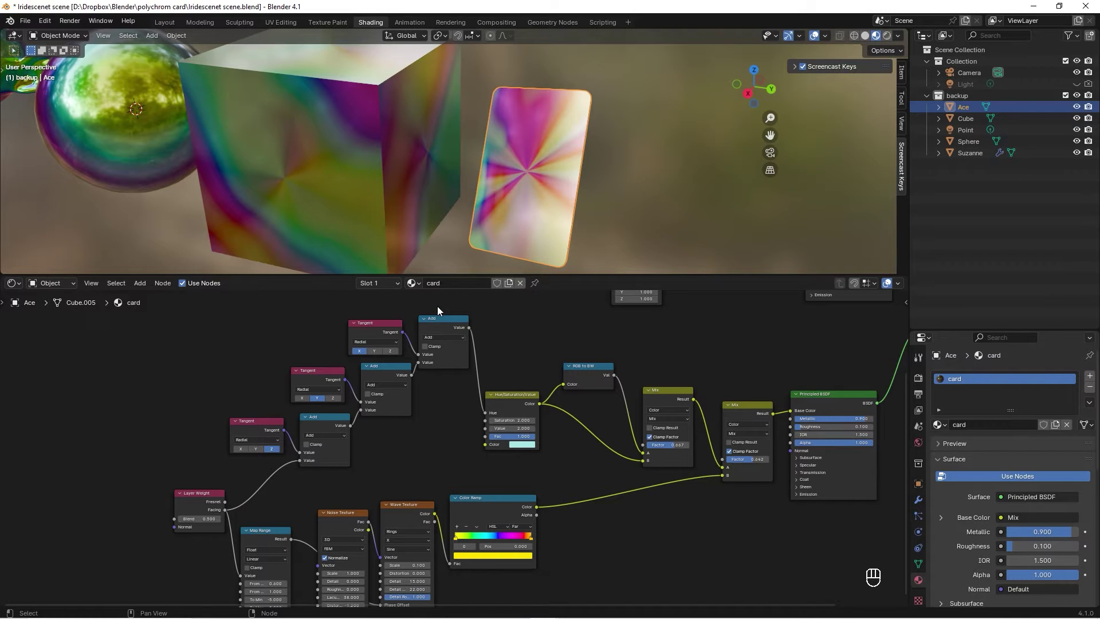
Delete two extra Tangent/Add nodes and relink the remaining Add into Hue
{"action": "left_click_drag", "start_coordinate": [440, 310], "coordinate": [315, 388]}
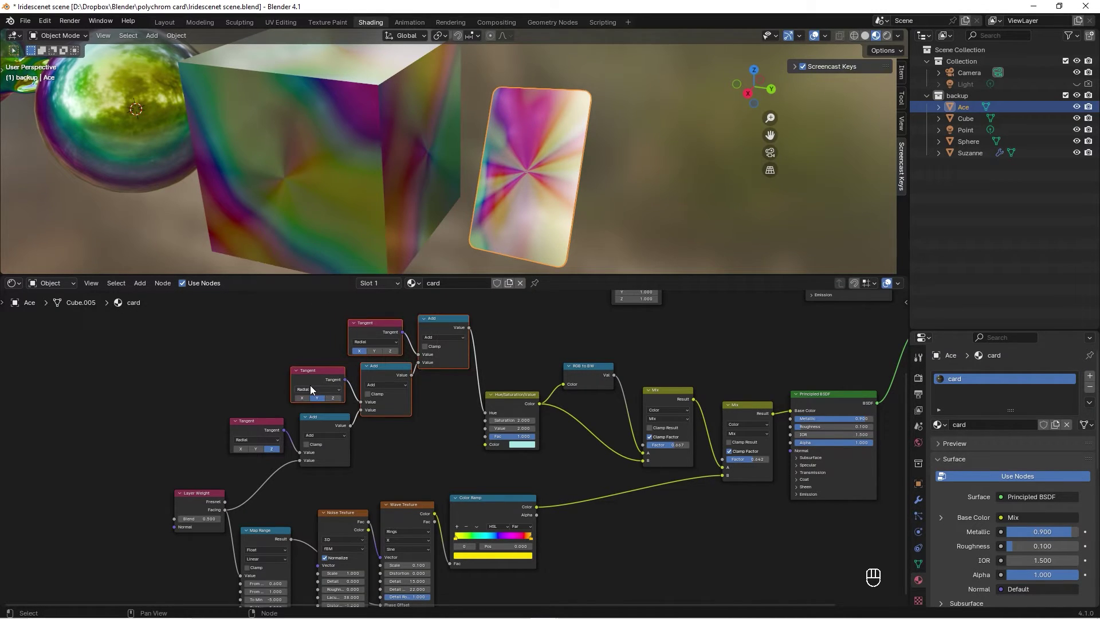
{"action": "key", "text": "Delete"}
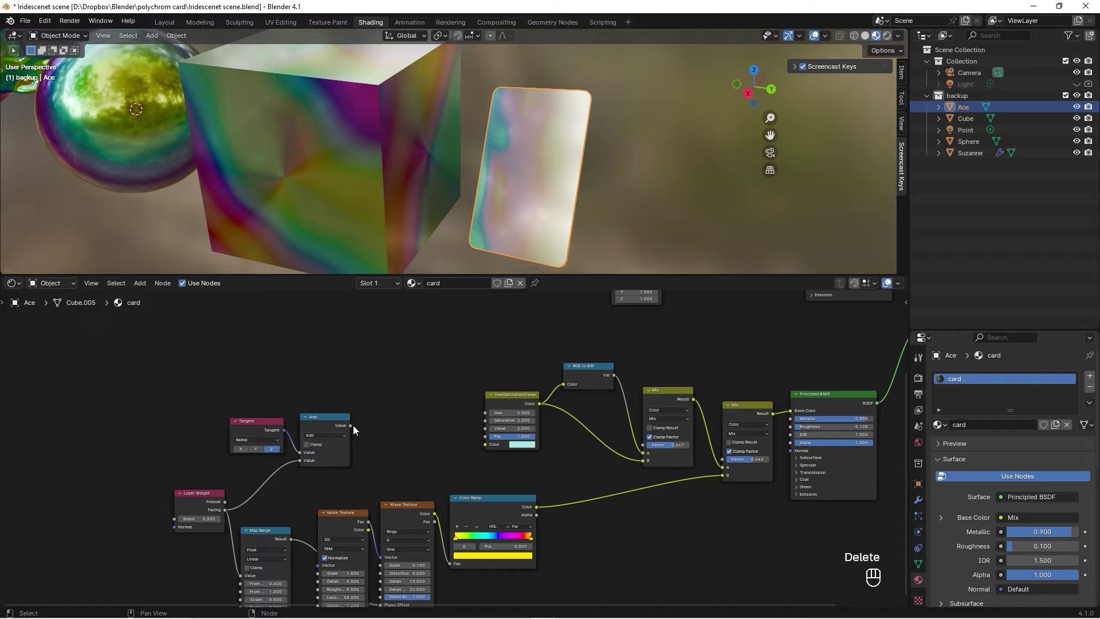
{"action": "left_click_drag", "start_coordinate": [354, 427], "coordinate": [478, 421]}
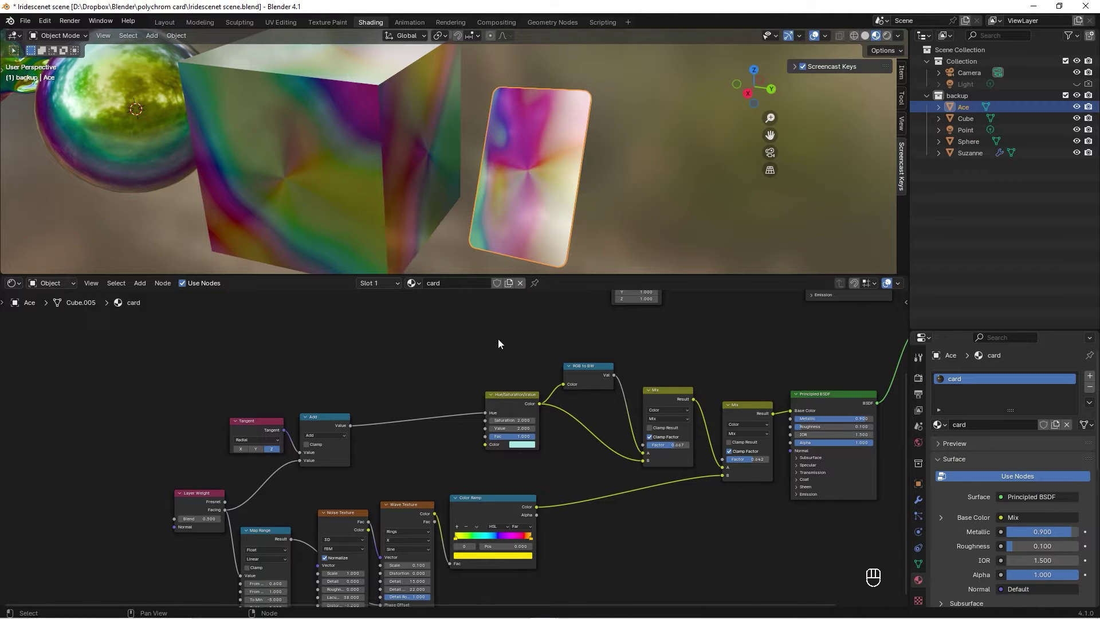
{"action": "left_click_drag", "start_coordinate": [586, 141], "coordinate": [562, 146]}
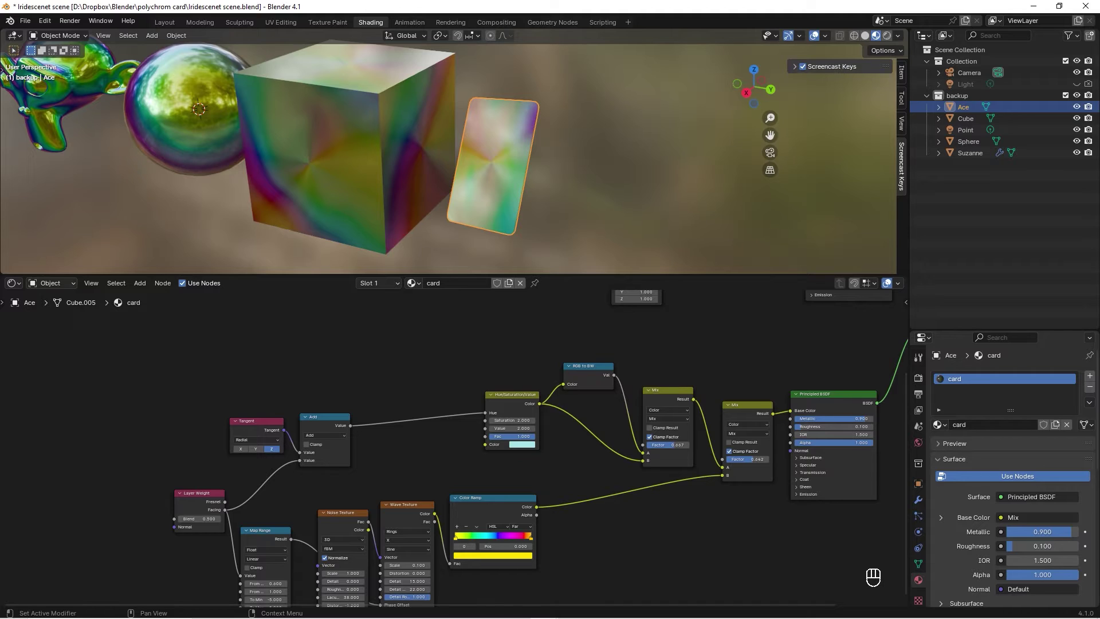
{"action": "left_click", "coordinate": [648, 427]}
Insert a Mix Shader joining the image and iridescent Principled BSDFs into the Material Output
{"action": "left_click", "coordinate": [621, 430]}
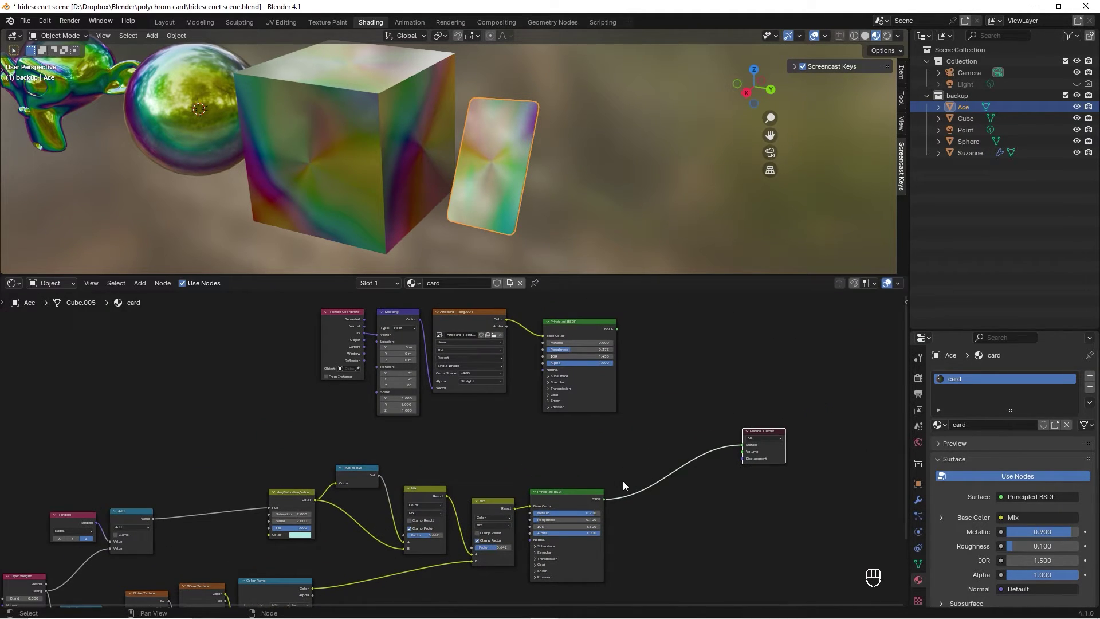
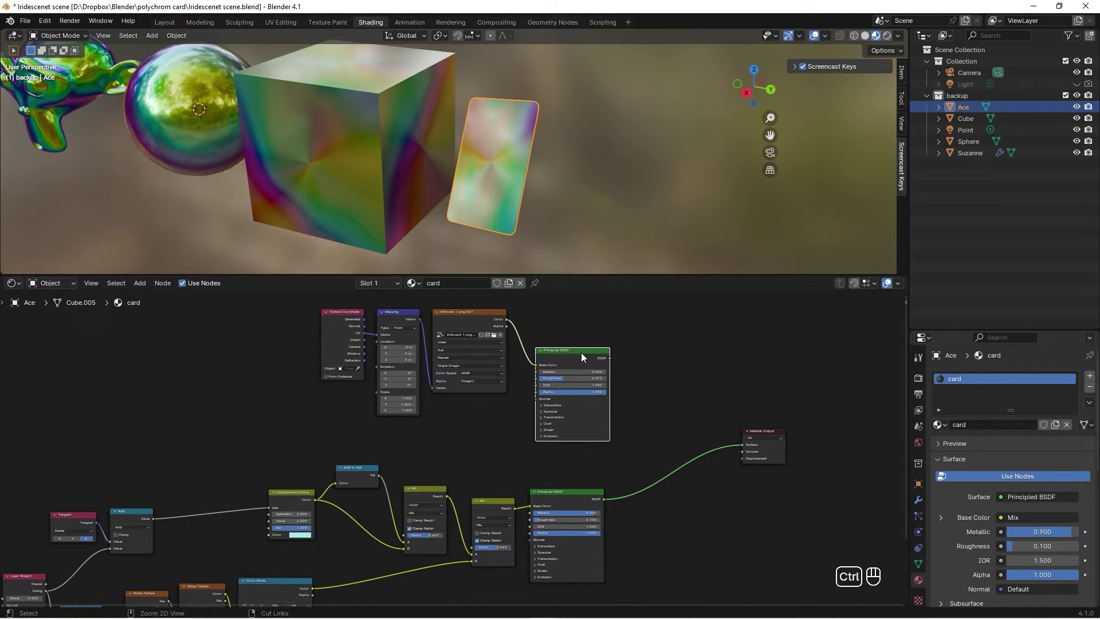
{"action": "left_click_drag", "start_coordinate": [581, 360], "coordinate": [577, 508]}
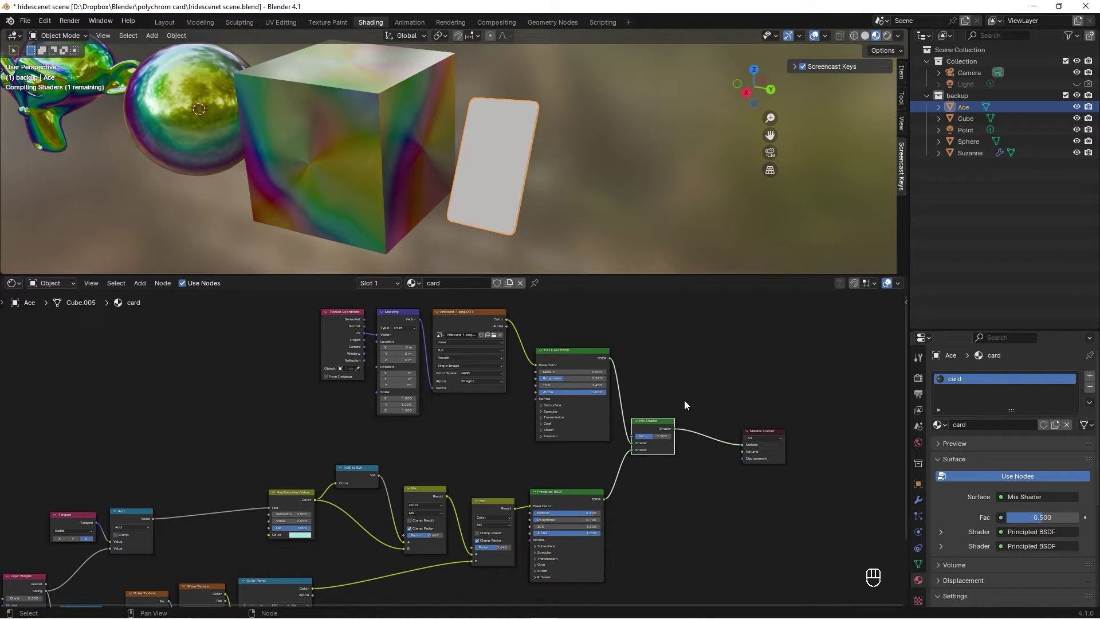
{"action": "double_click", "coordinate": [665, 425]}
{"action": "left_click", "coordinate": [585, 189]}
{"action": "left_click", "coordinate": [747, 429]}
{"action": "left_click_drag", "start_coordinate": [642, 181], "coordinate": [635, 180]}
Drive the Mix Shader factor from the Layer Weight node so the ace shows through
{"action": "left_click", "coordinate": [415, 445]}
{"action": "left_click_drag", "start_coordinate": [340, 505], "coordinate": [208, 562]}
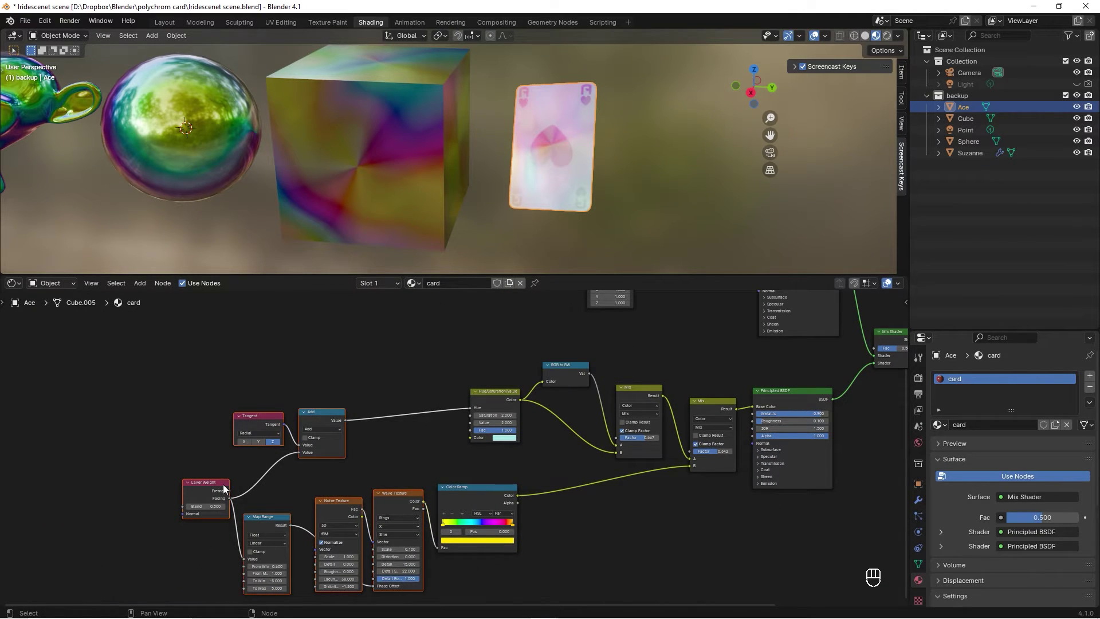
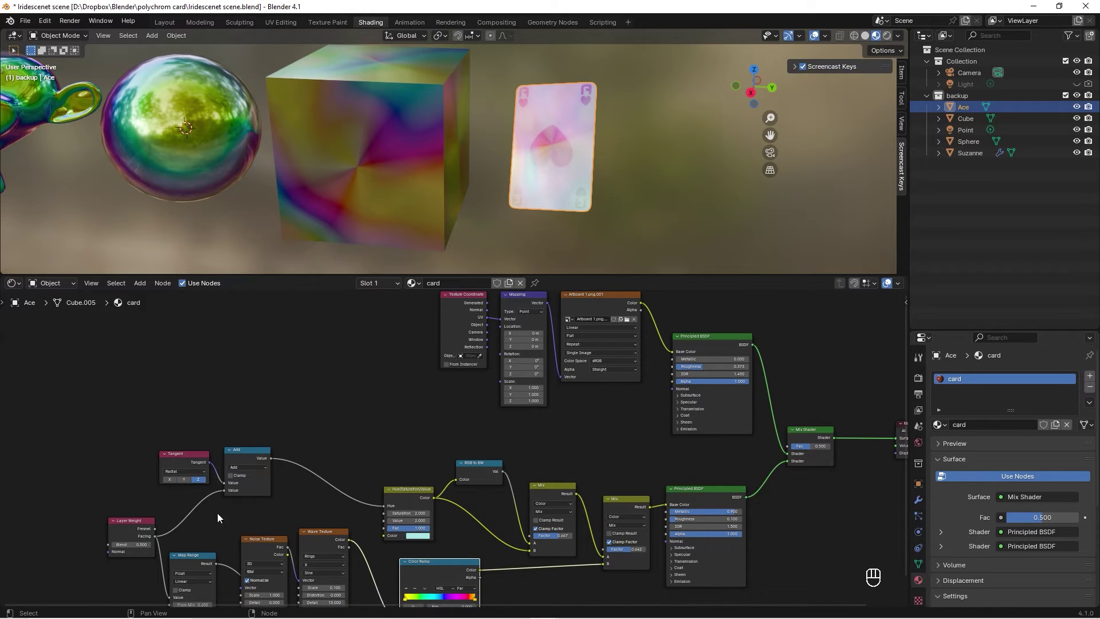
{"action": "left_click_drag", "start_coordinate": [180, 532], "coordinate": [771, 450]}
{"action": "left_click", "coordinate": [770, 419]}
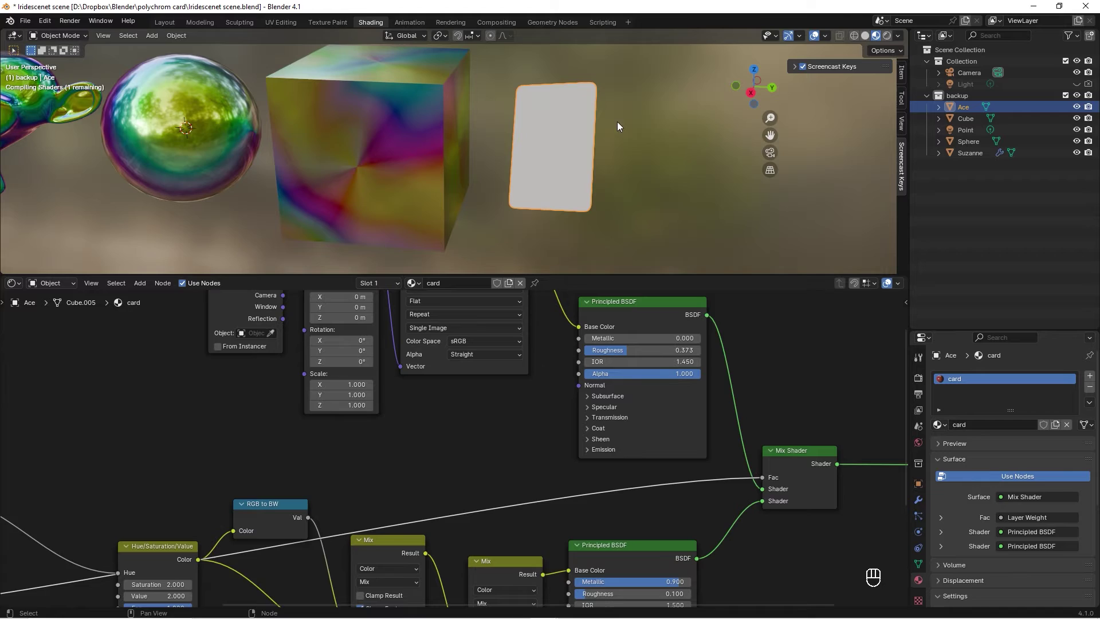
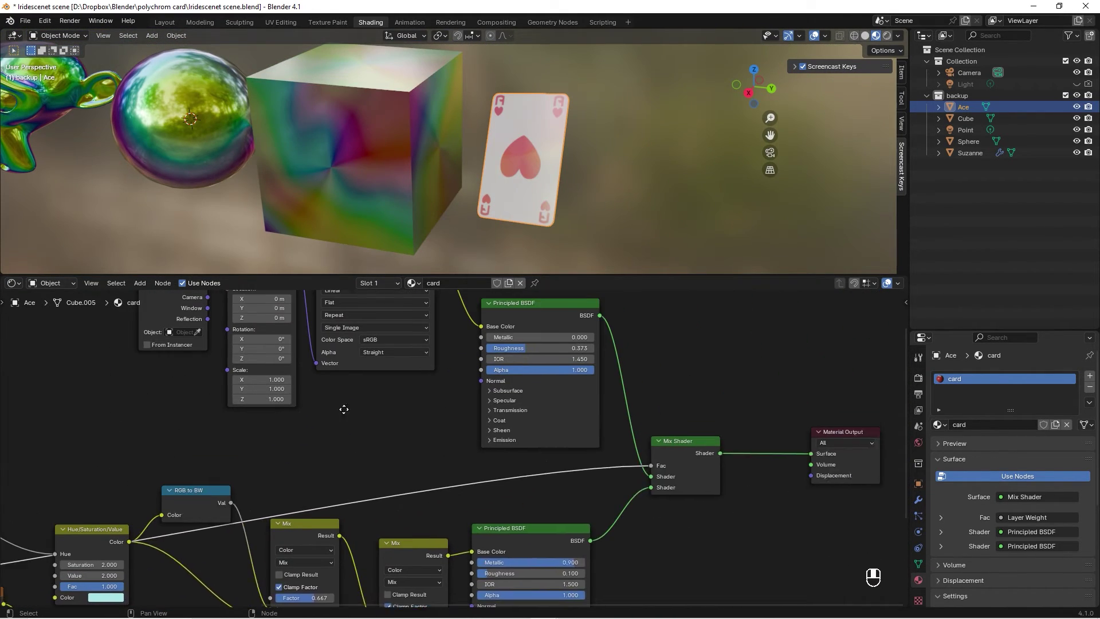
Add a Color Ramp on the Layer Weight factor and slide its stop toward the middle
{"action": "key", "text": "shift+a"}
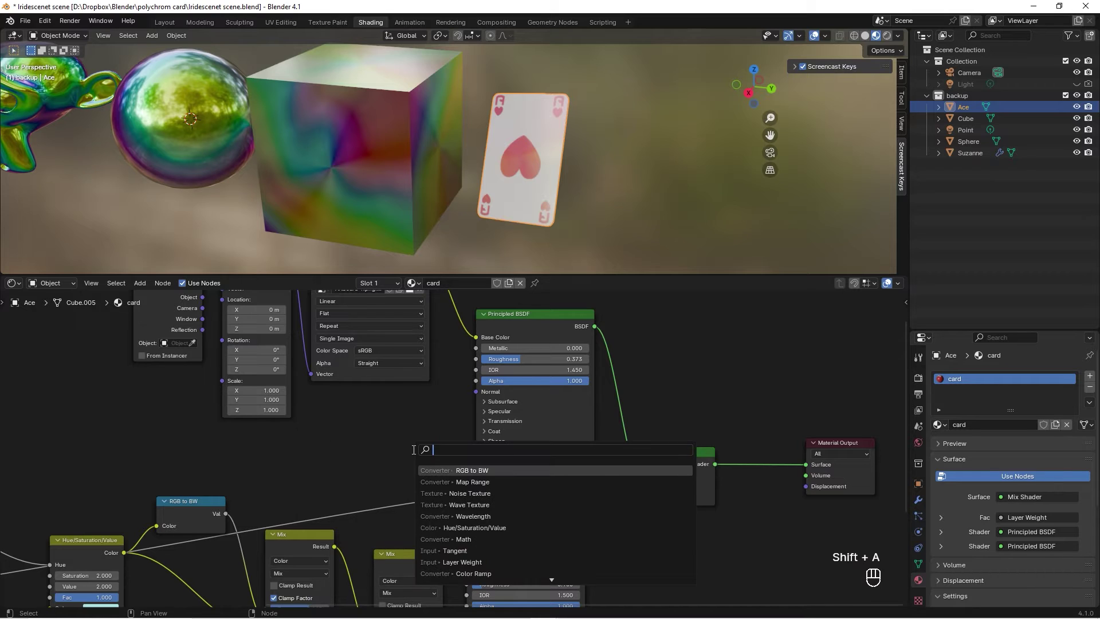
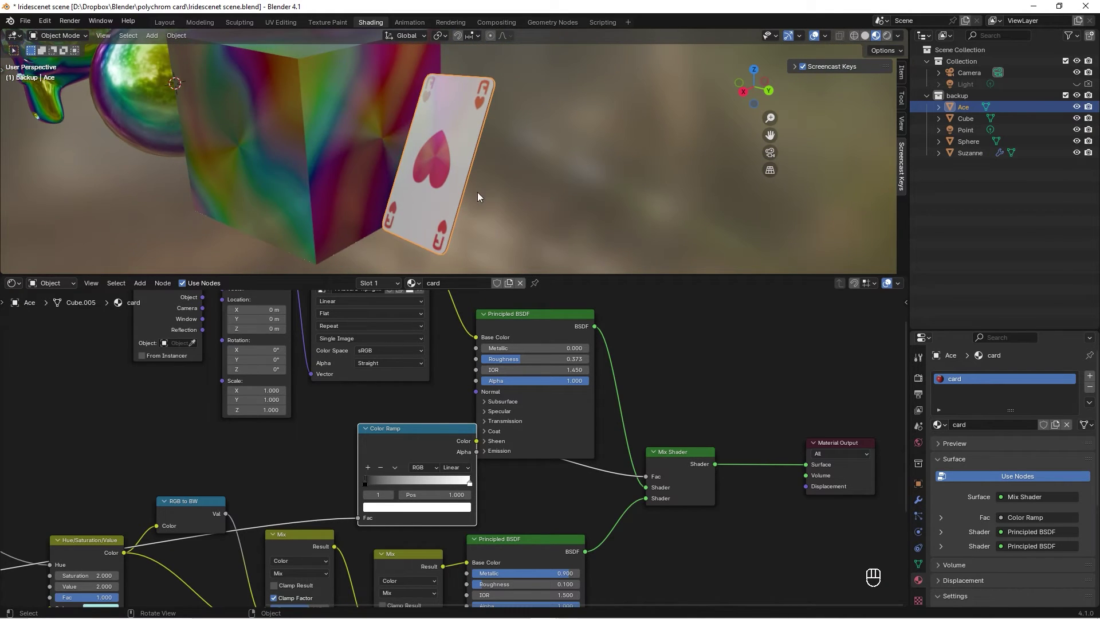
{"action": "left_click_drag", "start_coordinate": [471, 486], "coordinate": [407, 485]}
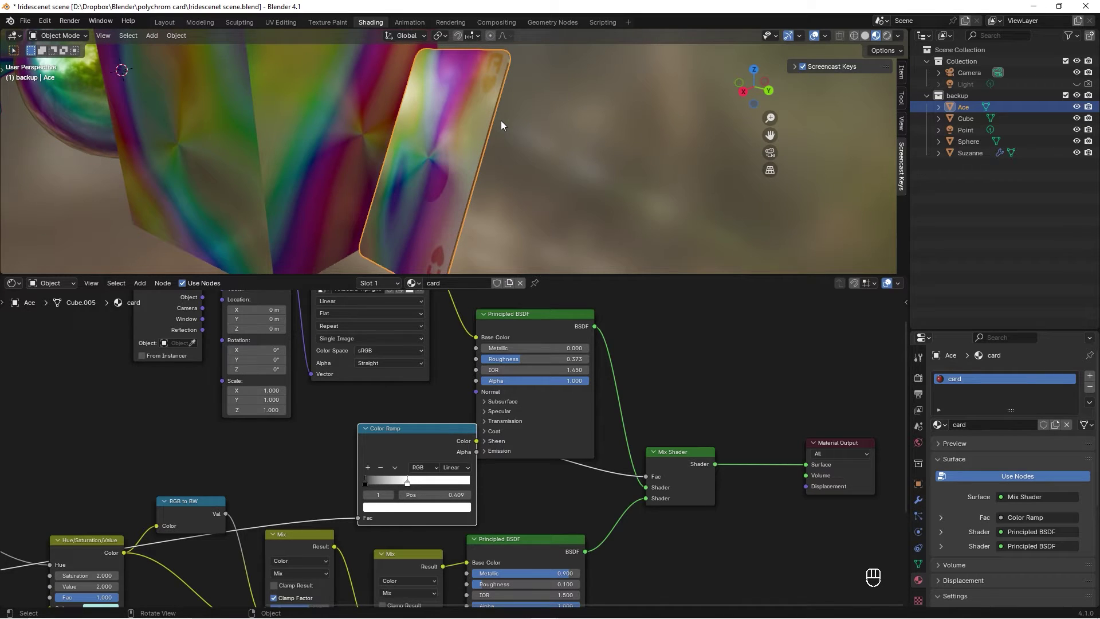
{"action": "left_click_drag", "start_coordinate": [504, 125], "coordinate": [546, 128]}
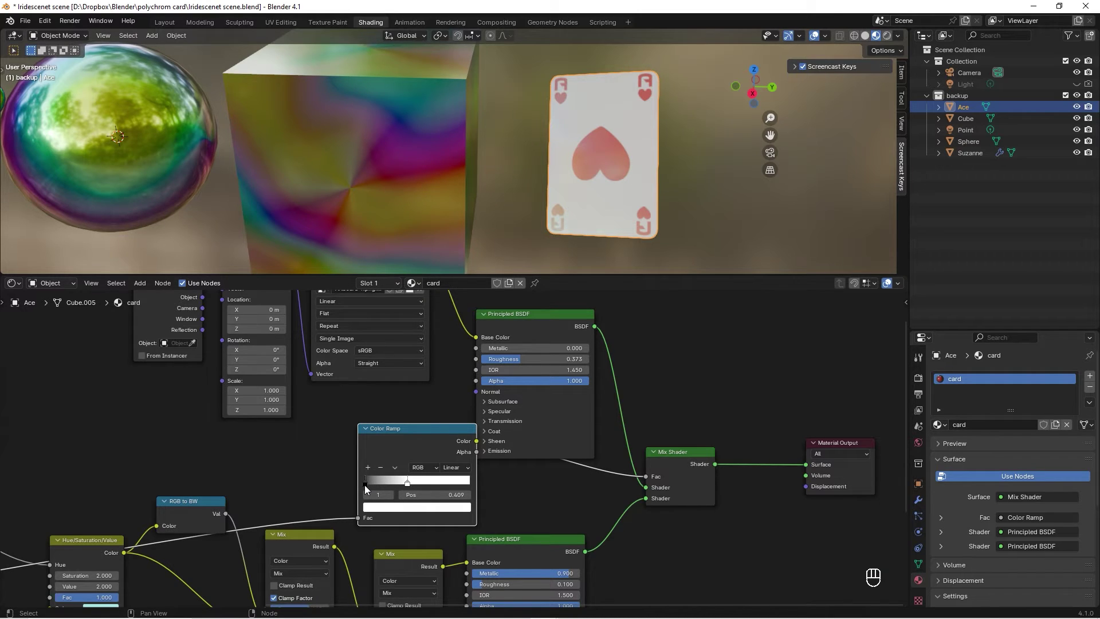
Lighten the ramp's dark stop to a grey hex colour for a softer iridescent sheen
{"action": "left_click", "coordinate": [368, 488]}
{"action": "left_click", "coordinate": [368, 486]}
{"action": "left_click", "coordinate": [421, 511]}
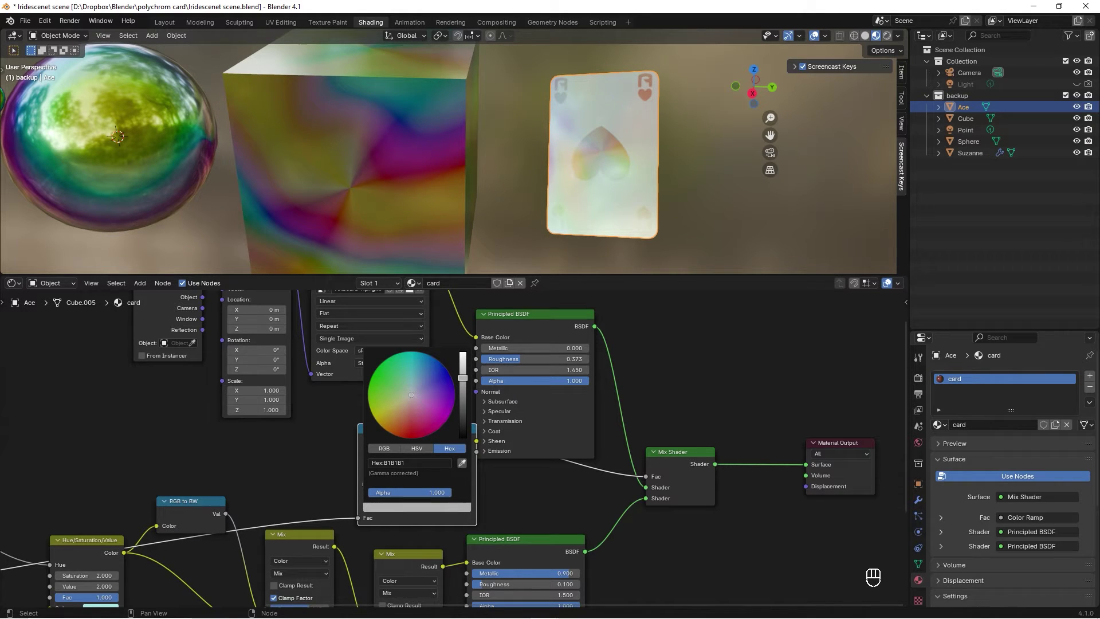
{"action": "left_click_drag", "start_coordinate": [591, 173], "coordinate": [591, 175]}
{"action": "left_click", "coordinate": [568, 174]}
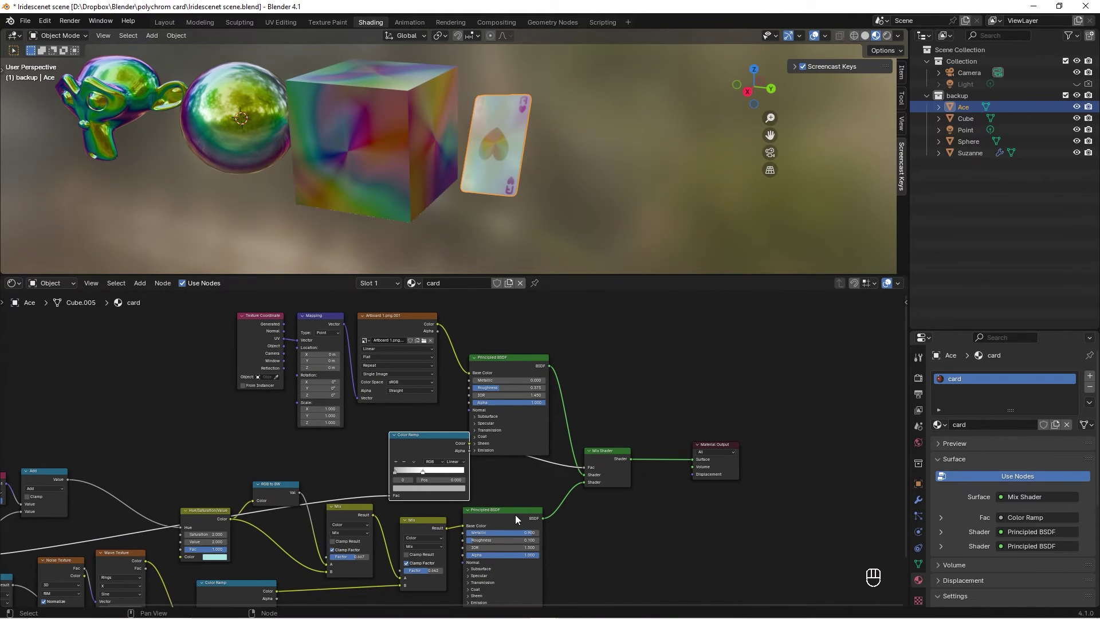
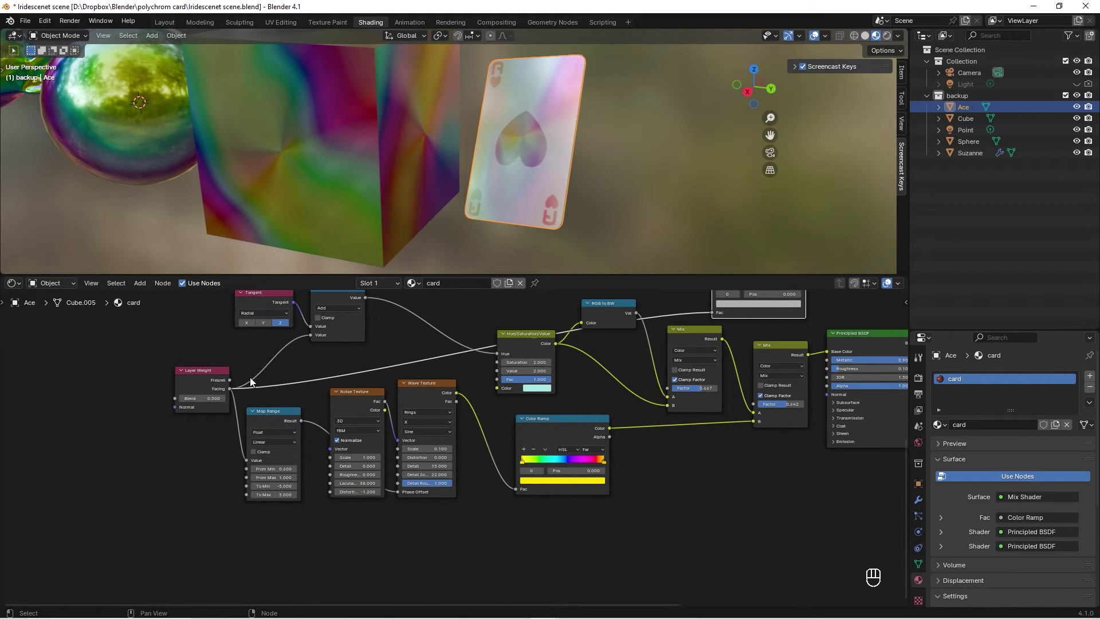
Add a Wave Texture in Rings mode through a Bump node into the card shader's Normal
{"action": "left_click", "coordinate": [223, 375]}
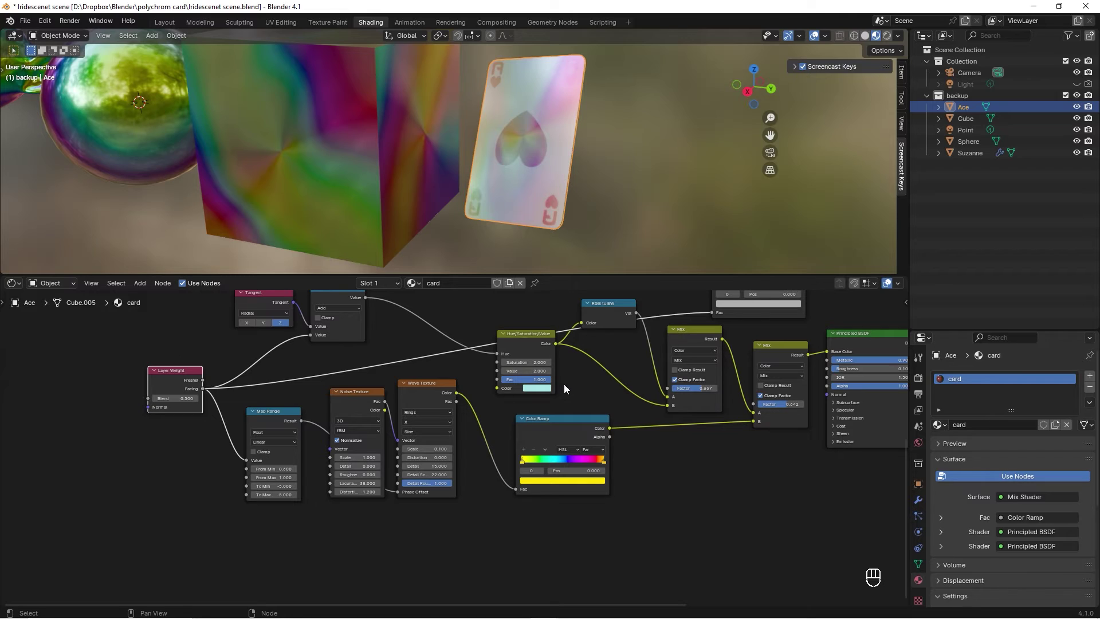
{"action": "key", "text": "shift+a"}
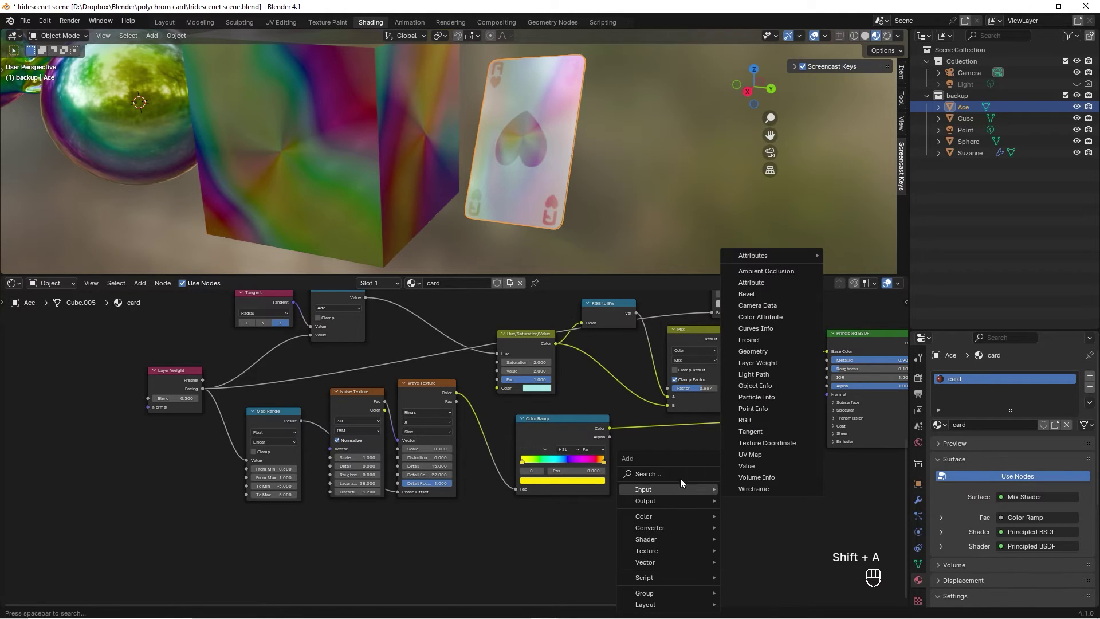
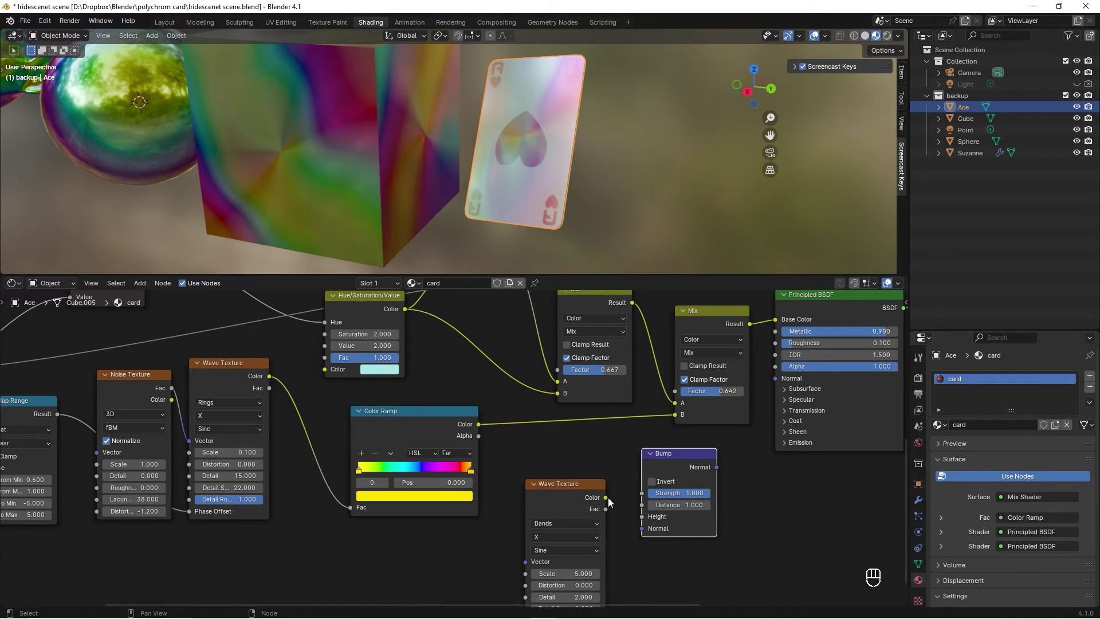
{"action": "left_click", "coordinate": [611, 500]}
{"action": "left_click_drag", "start_coordinate": [616, 501], "coordinate": [644, 521]}
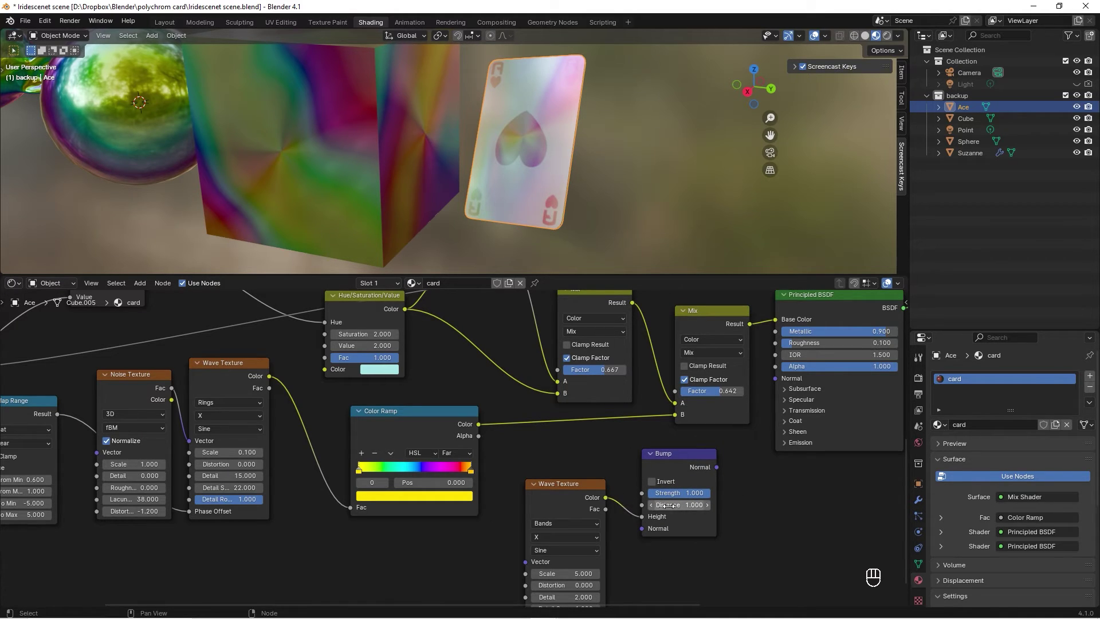
{"action": "left_click_drag", "start_coordinate": [719, 470], "coordinate": [778, 383]}
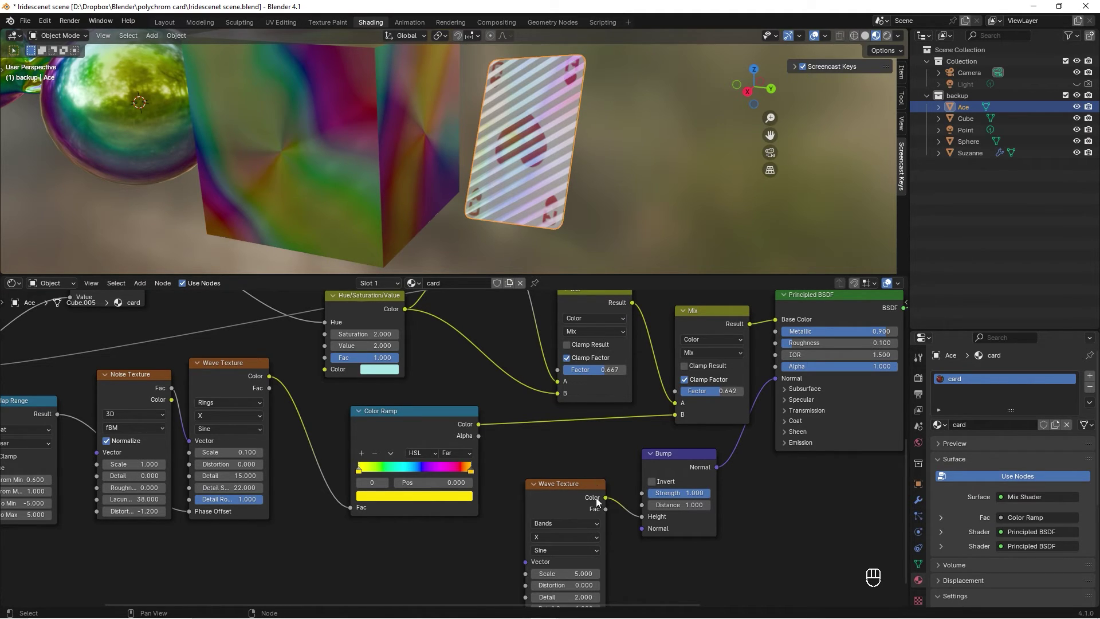
{"action": "left_click_drag", "start_coordinate": [576, 525], "coordinate": [568, 562]}
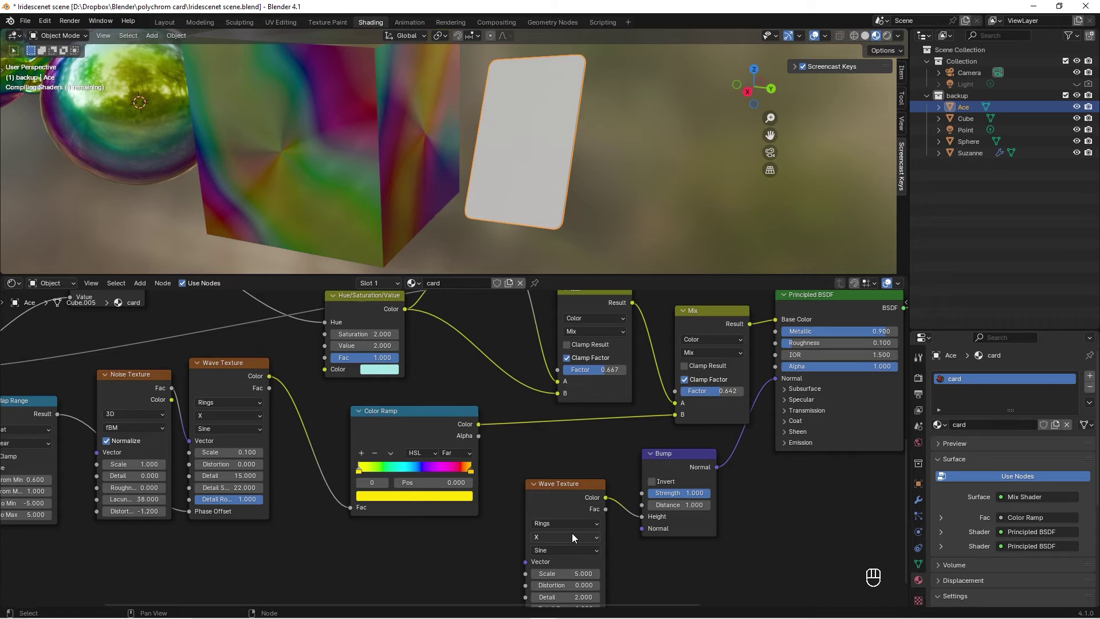
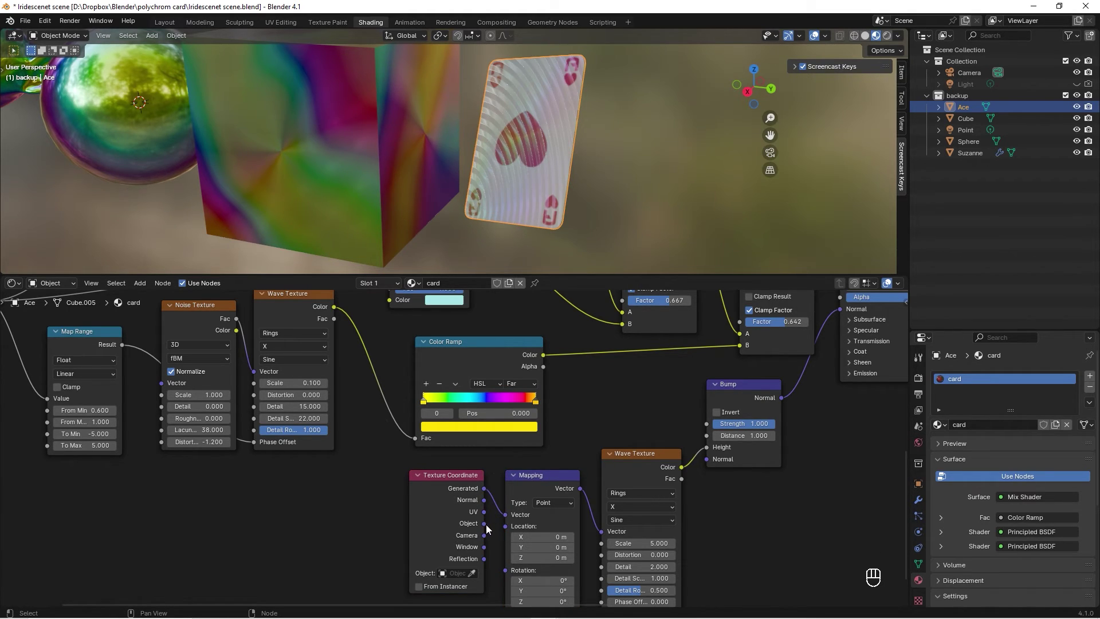
Feed Texture Coordinate Object into the Mapping Vector and switch the Wave Texture profile to Saw
{"action": "left_click_drag", "start_coordinate": [487, 526], "coordinate": [509, 518]}
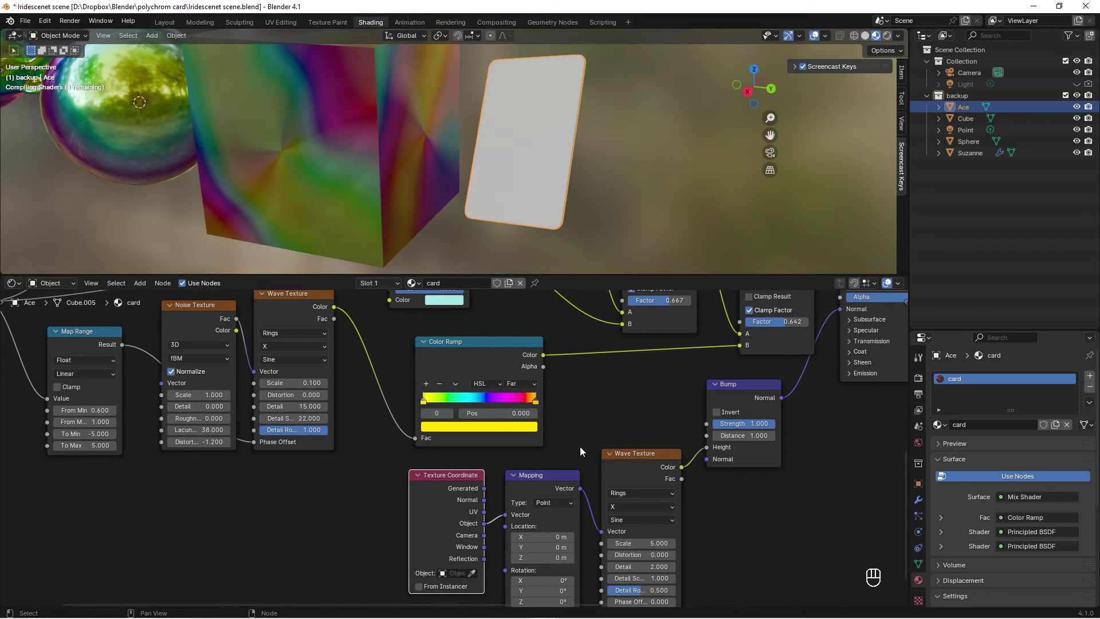
{"action": "left_click_drag", "start_coordinate": [550, 481], "coordinate": [491, 481]}
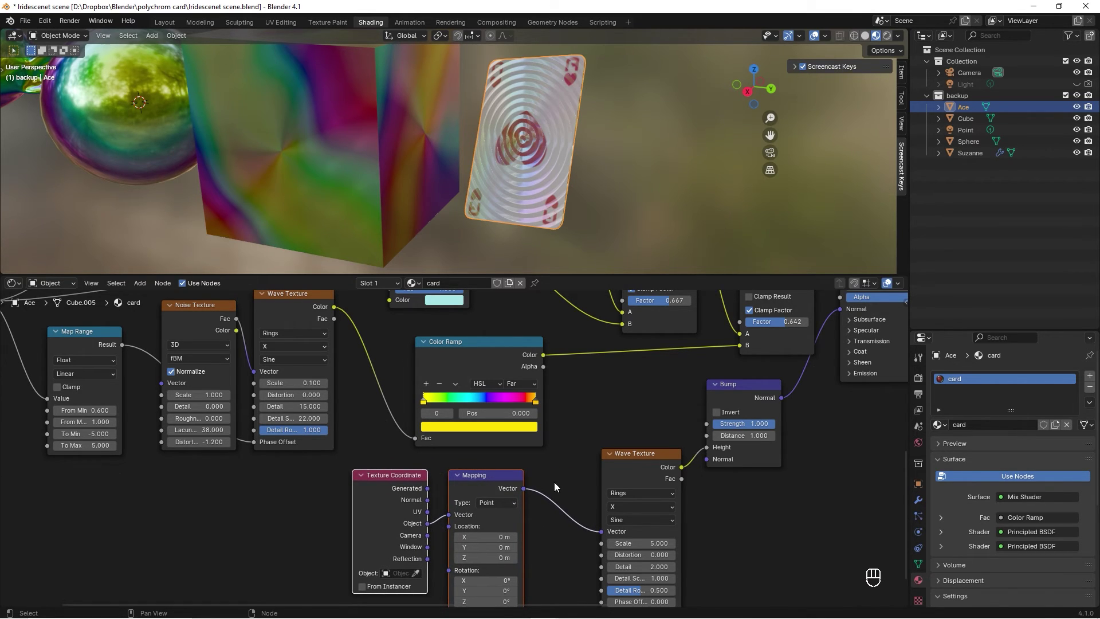
{"action": "left_click", "coordinate": [565, 499]}
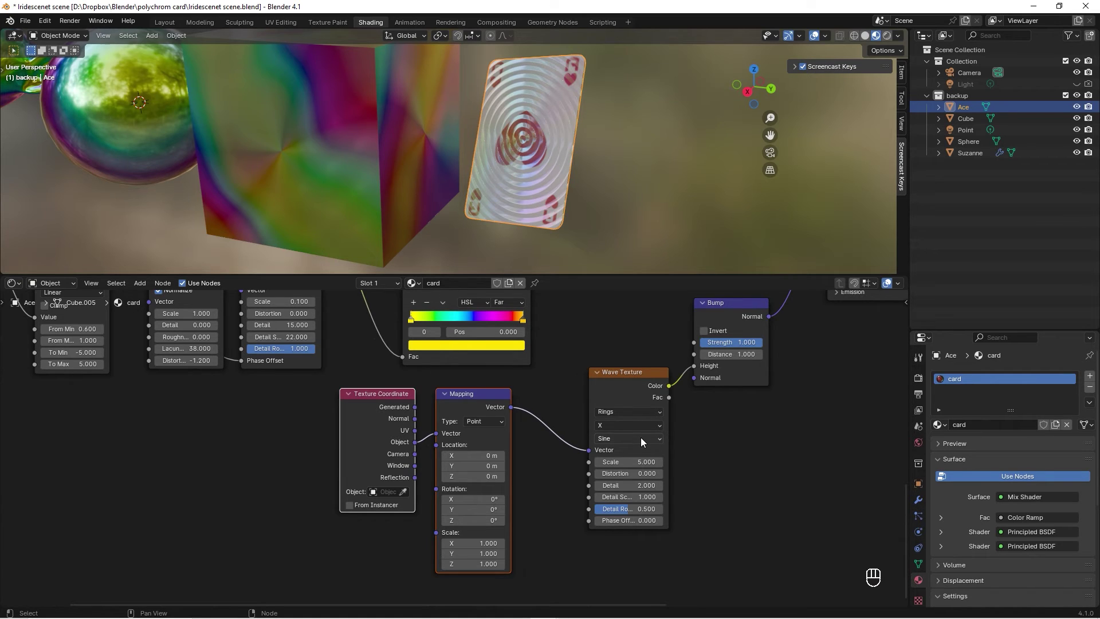
{"action": "left_click_drag", "start_coordinate": [642, 441], "coordinate": [610, 479]}
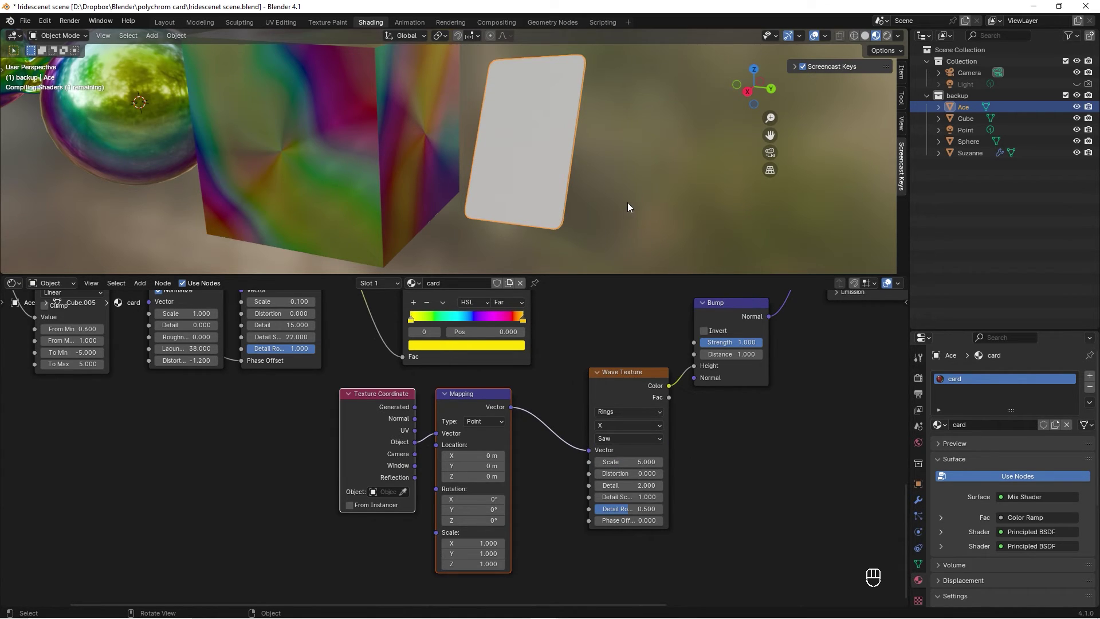
{"action": "left_click", "coordinate": [482, 397]}
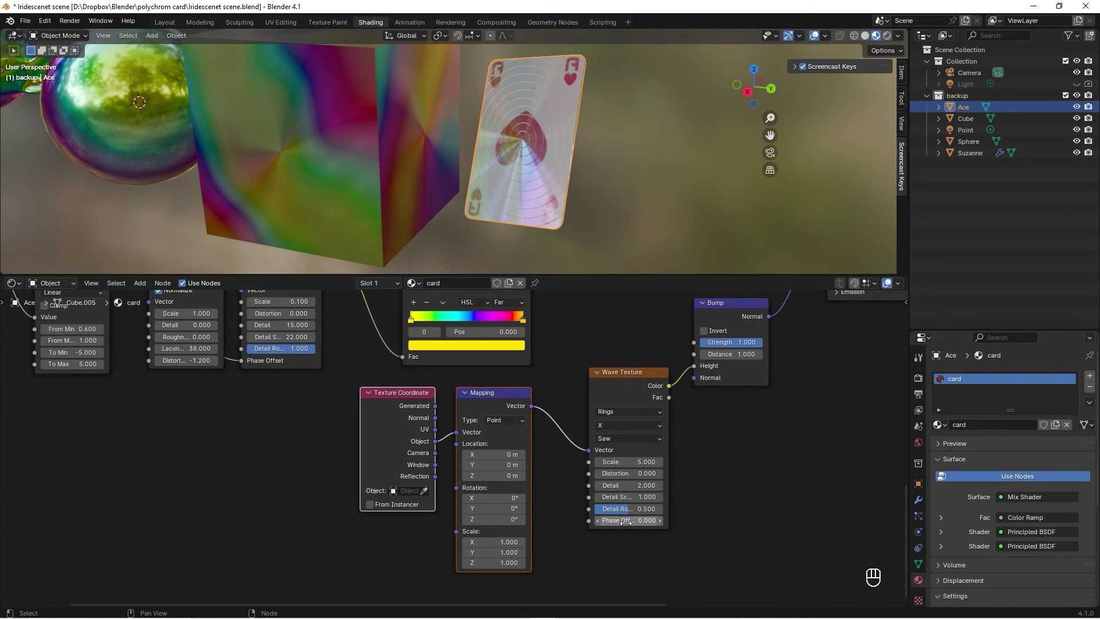
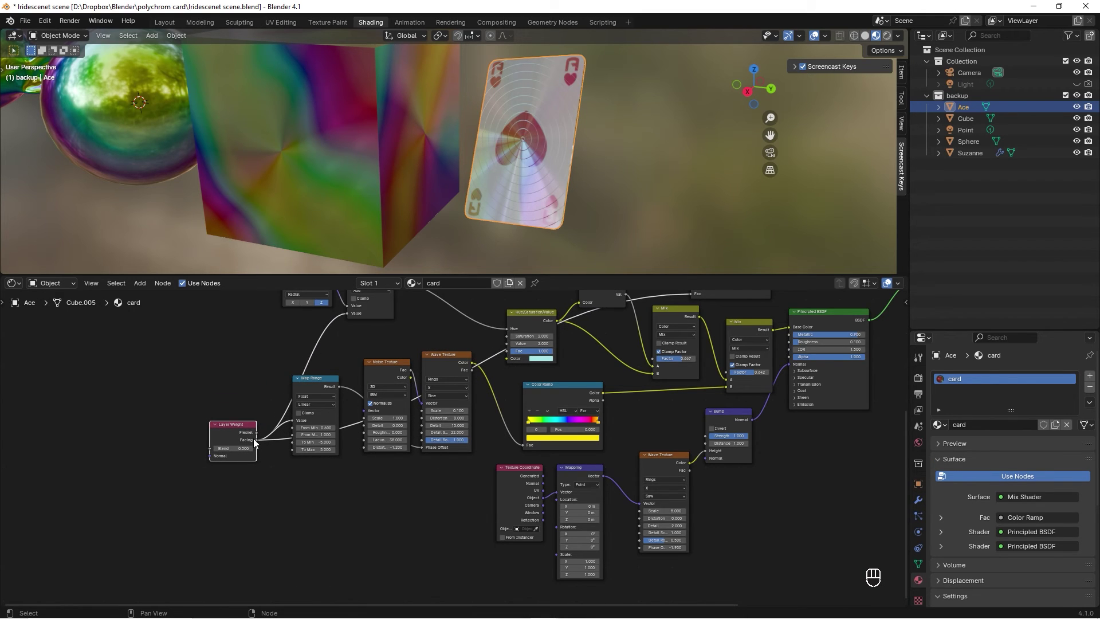
Route Layer Weight Facing into the Wave Phase Offset through a duplicated Map Range node
{"action": "left_click_drag", "start_coordinate": [259, 444], "coordinate": [647, 550]}
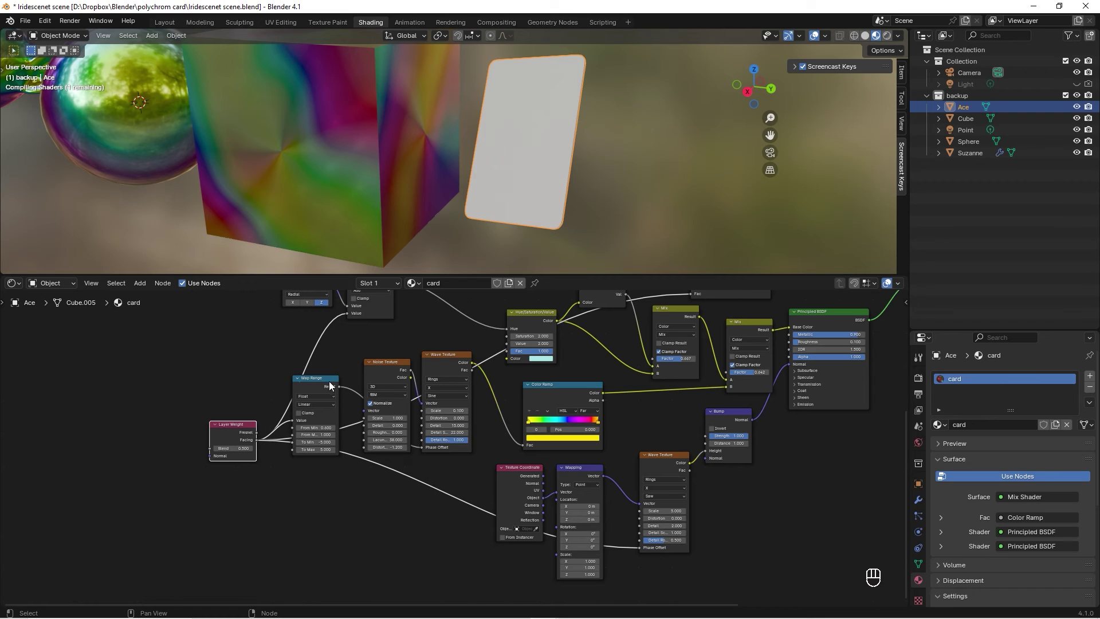
{"action": "left_click", "coordinate": [330, 384]}
{"action": "left_click", "coordinate": [339, 382]}
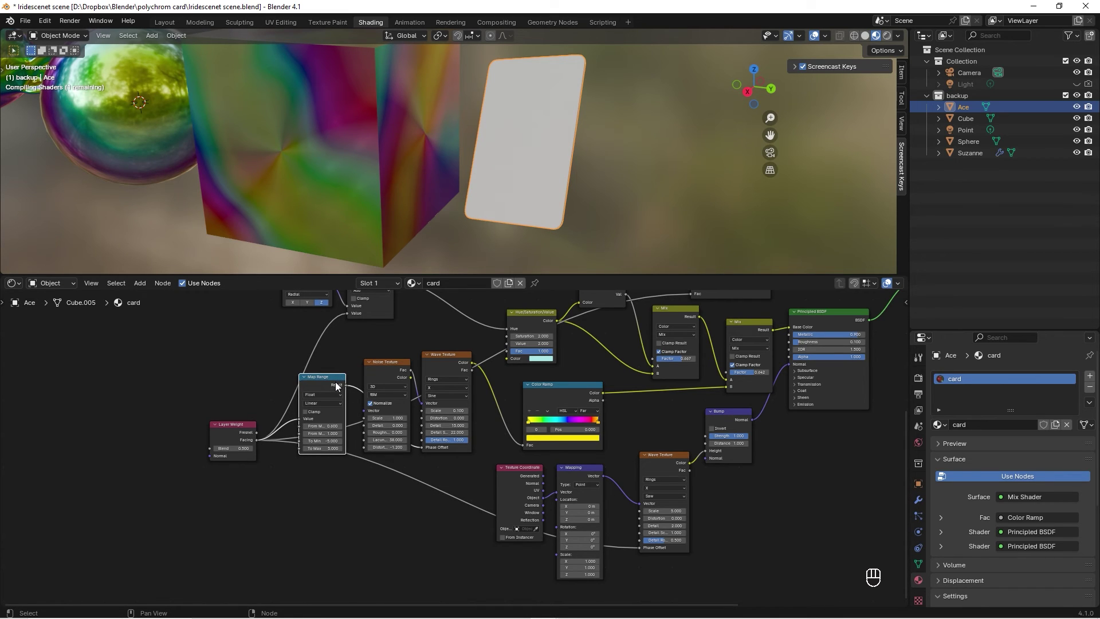
{"action": "key", "text": "shift+d"}
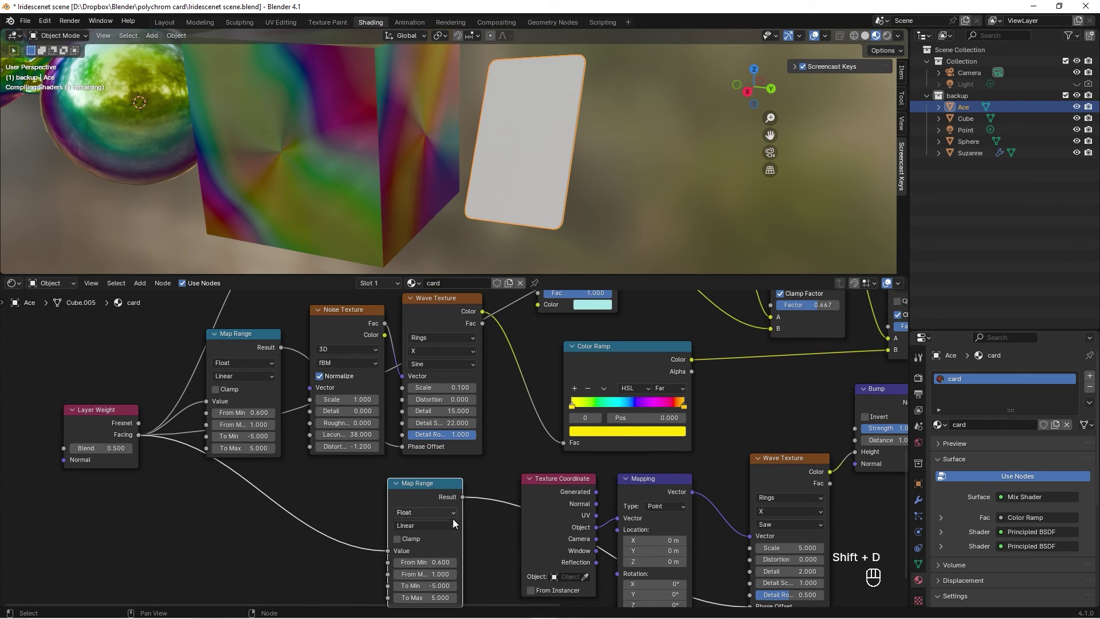
{"action": "left_click", "coordinate": [470, 542]}
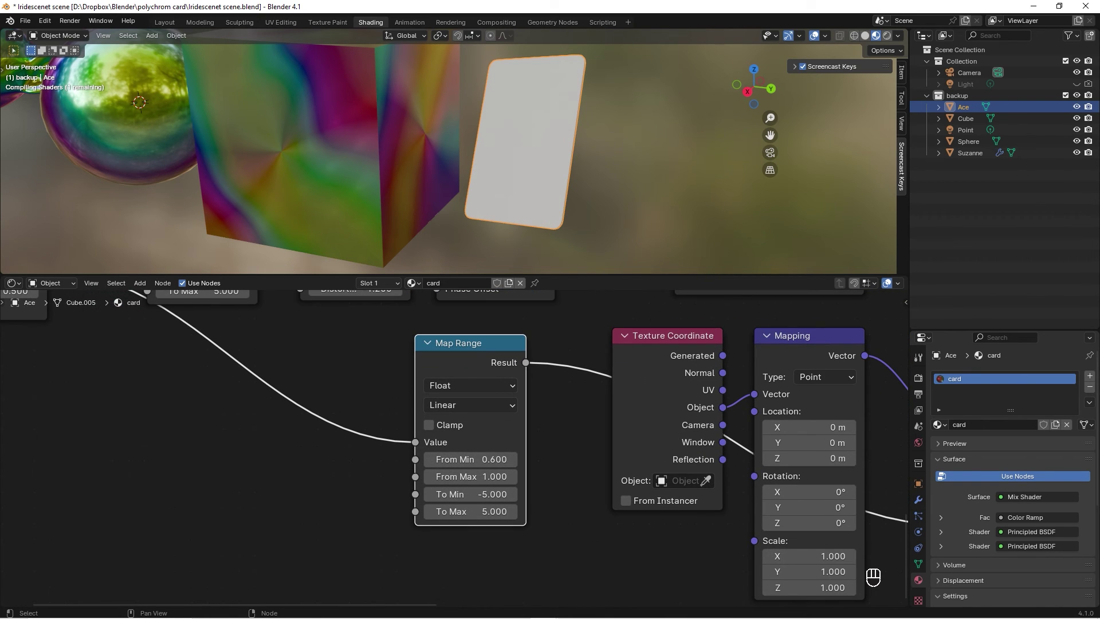
Set the Map Range to From Min 0, To Min 0, To Max 50 and inspect all objects in the viewport
{"action": "left_click", "coordinate": [502, 462]}
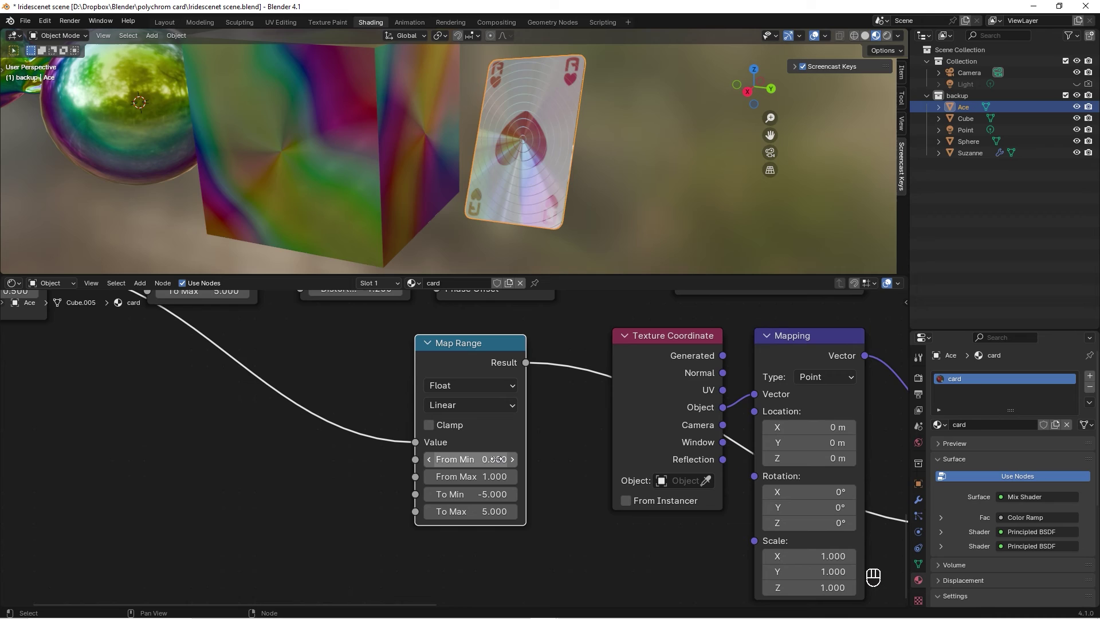
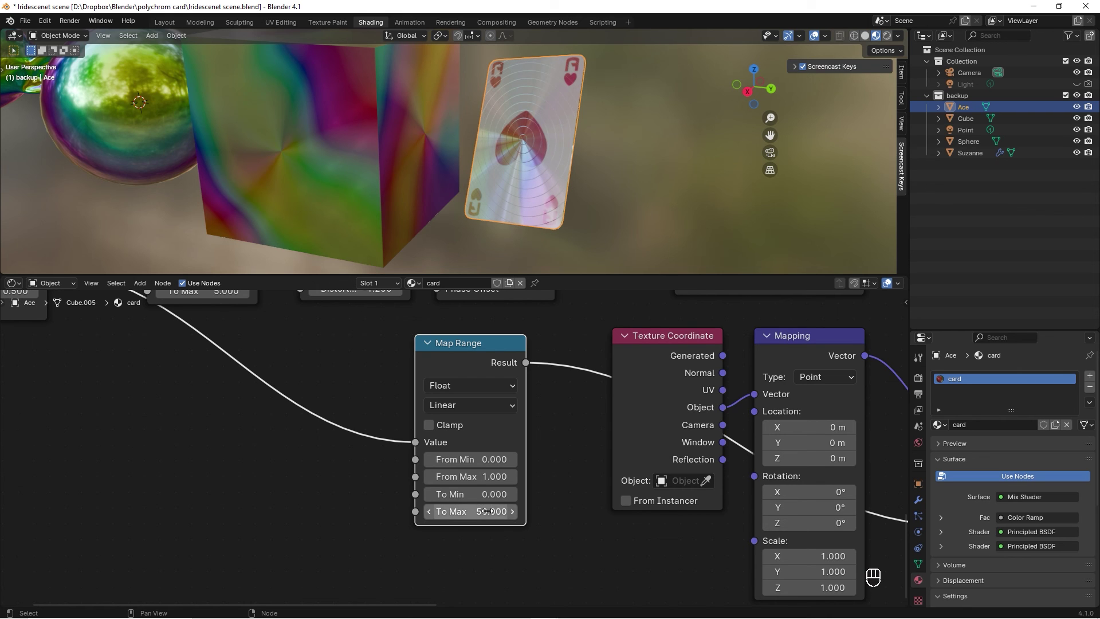
{"action": "left_click_drag", "start_coordinate": [650, 152], "coordinate": [654, 162]}
{"action": "middle_click", "coordinate": [609, 149]}
{"action": "left_click", "coordinate": [637, 158]}
{"action": "left_click_drag", "start_coordinate": [670, 181], "coordinate": [679, 176]}
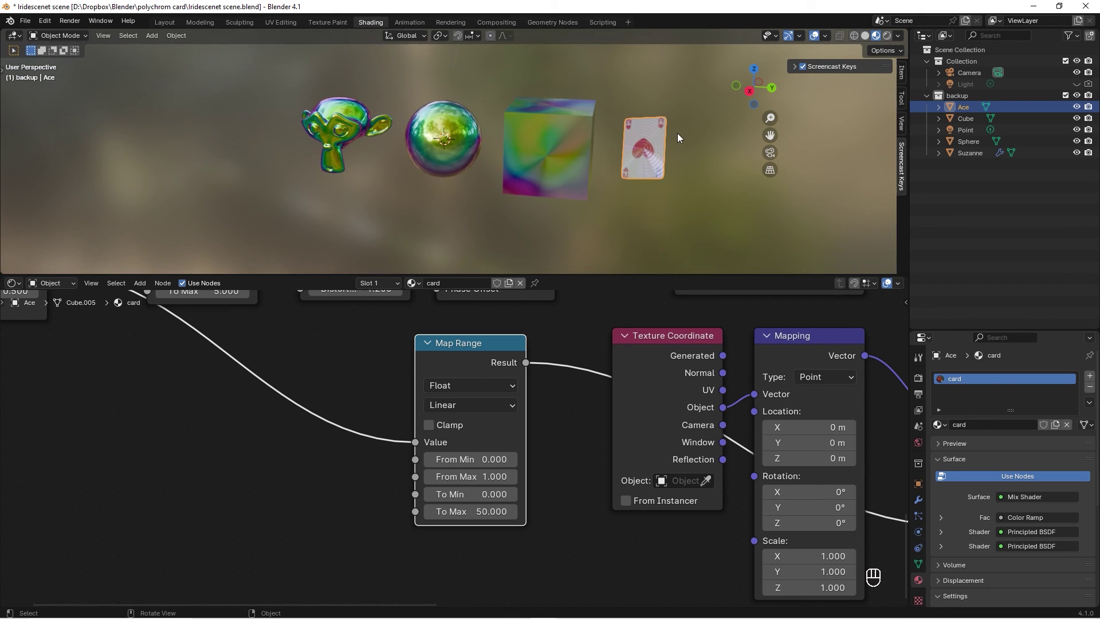
{"action": "left_click_drag", "start_coordinate": [653, 143], "coordinate": [619, 155]}
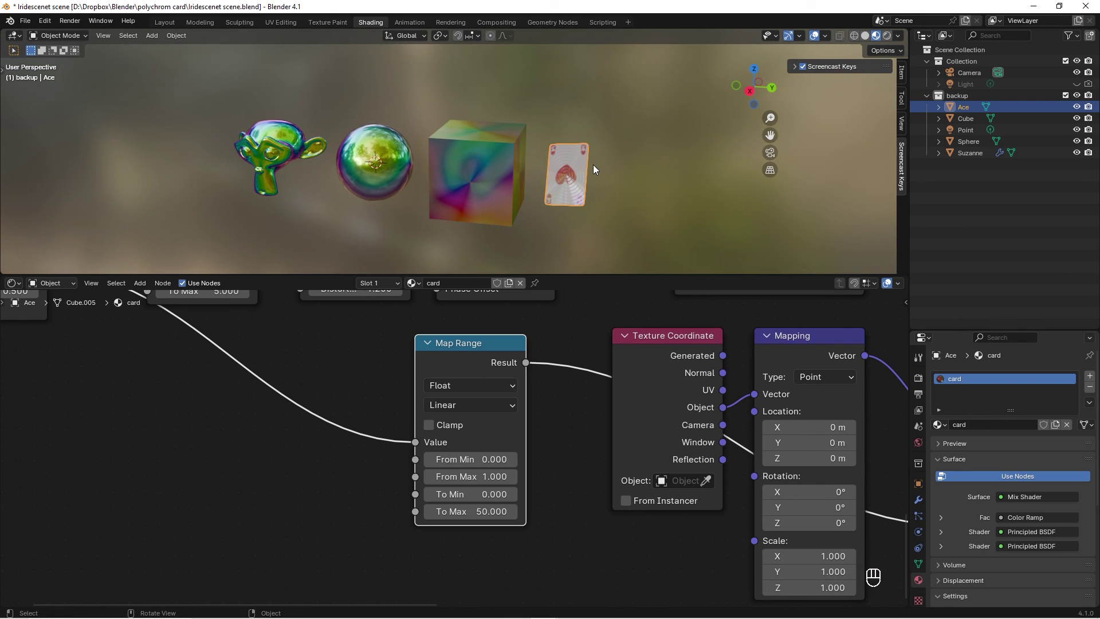